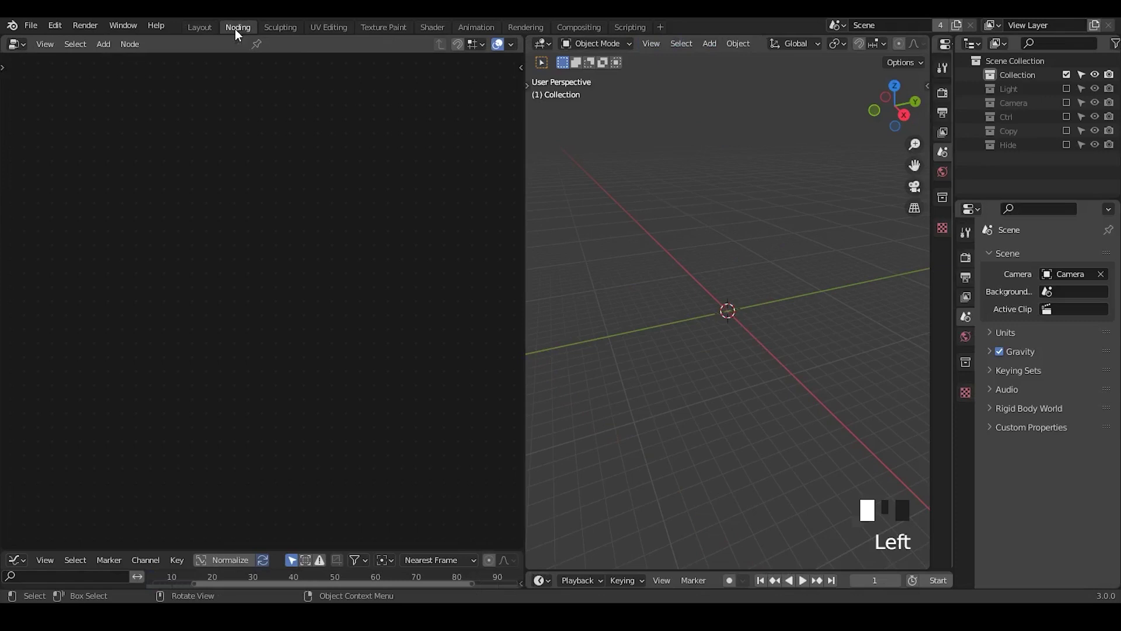
Step: Add a Plane and give it a new Geometry Nodes tree, then search for a curve node
key("shift+a")
left_click_drag(244, 48, 129, 266)
key("x")
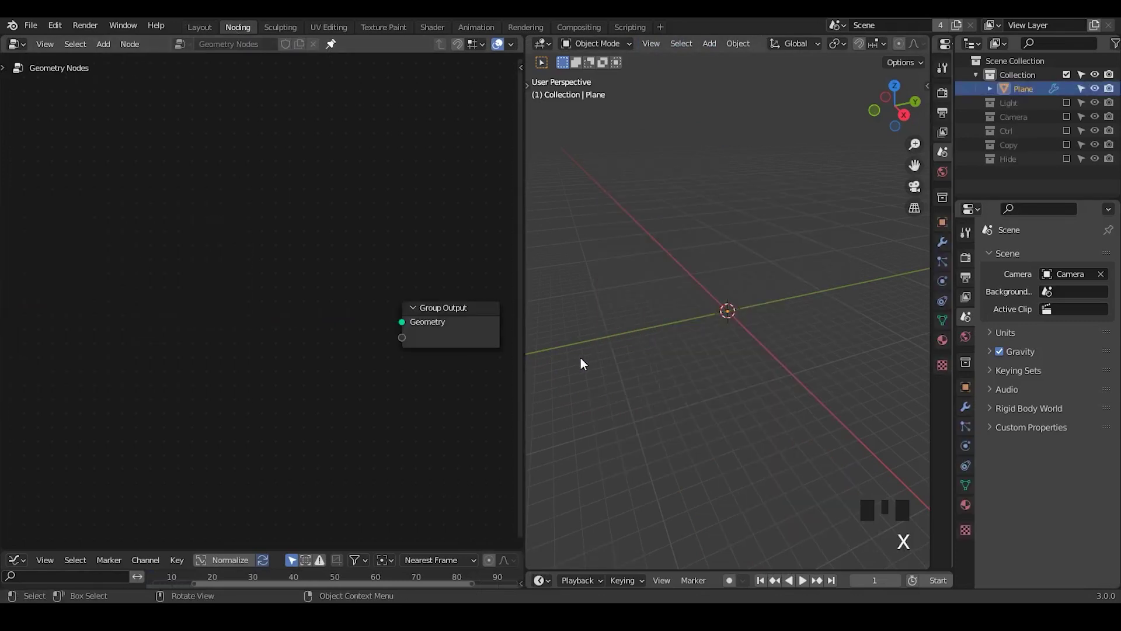
left_click_drag(601, 367, 186, 195)
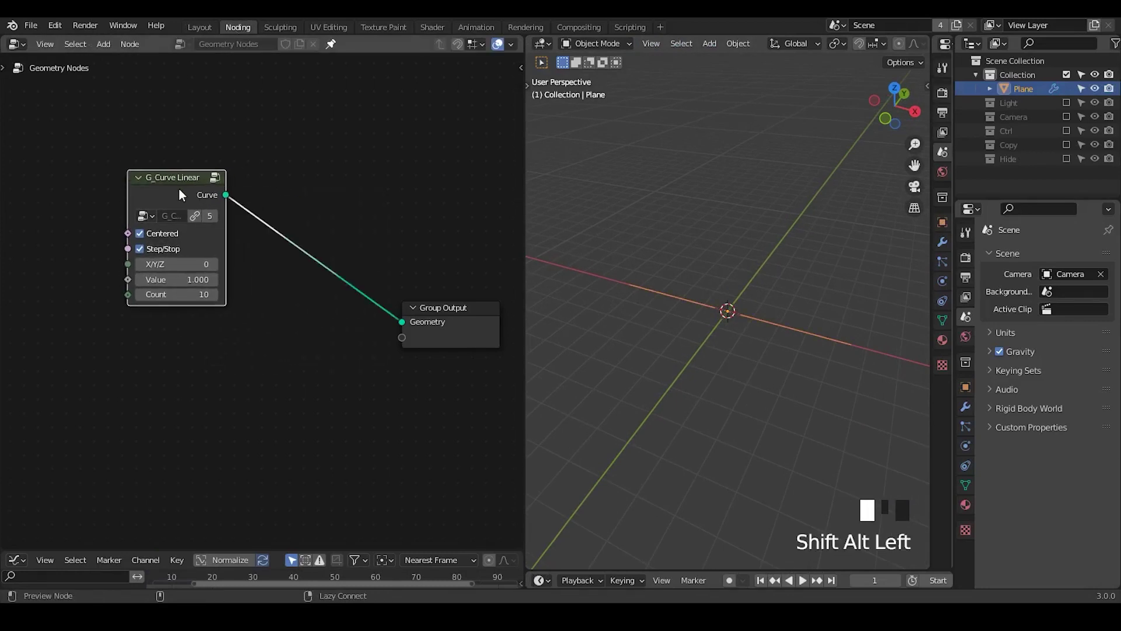
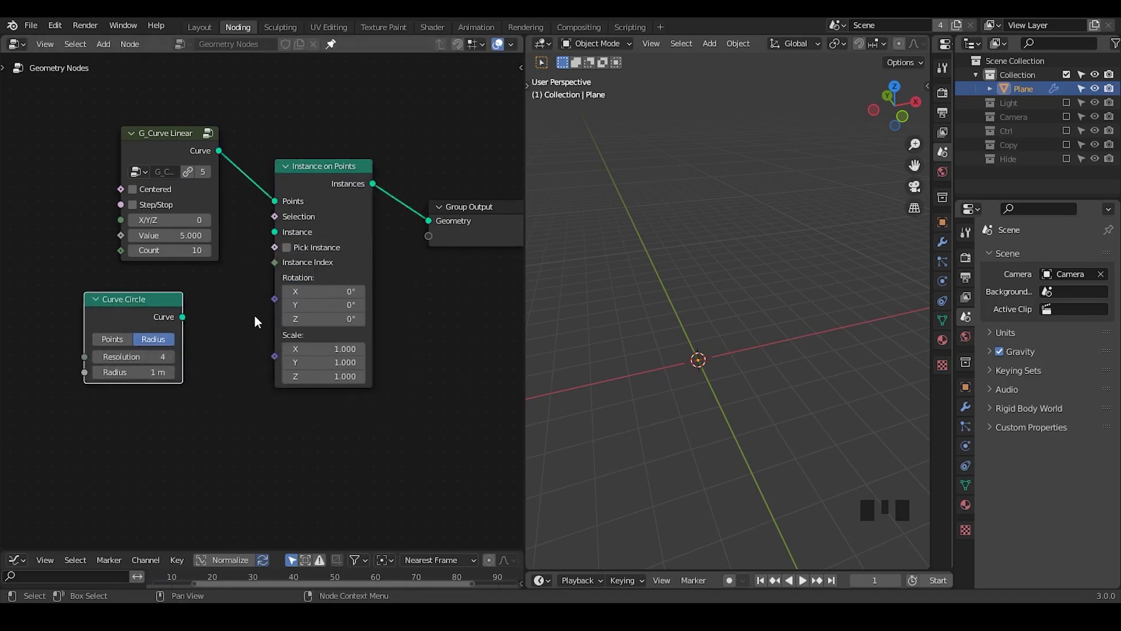
Step: Instance Curve Circles on the G_Curve Linear points, rotated via G_Float Range into G_Combine Euler Z and G_Alignment on Spline
left_click_drag(790, 41, 789, 385)
left_click_drag(789, 385, 340, 312)
left_click_drag(339, 313, 361, 327)
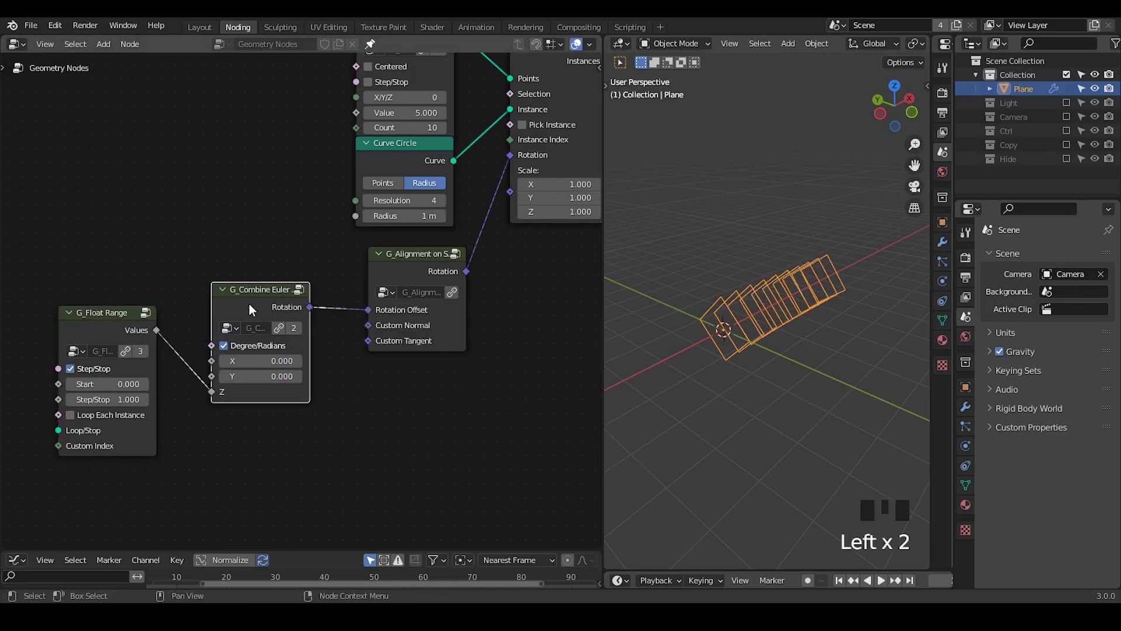
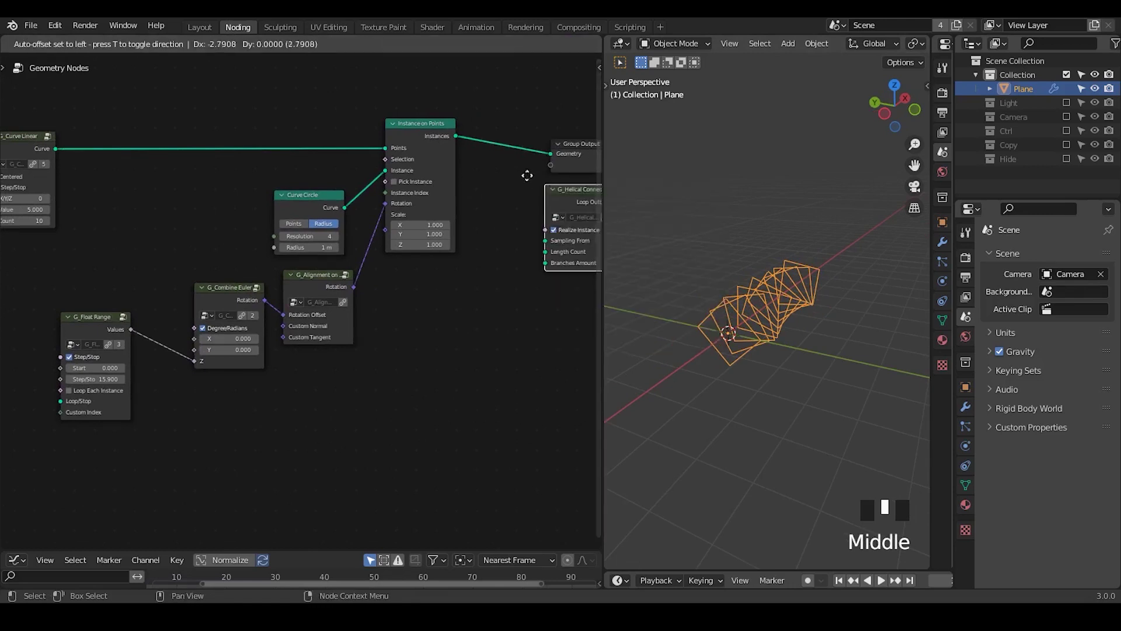
Step: Insert G_Helical Connect after Instance on Points and bevel it with a 0.08 m round profile
key("ctrl+a")
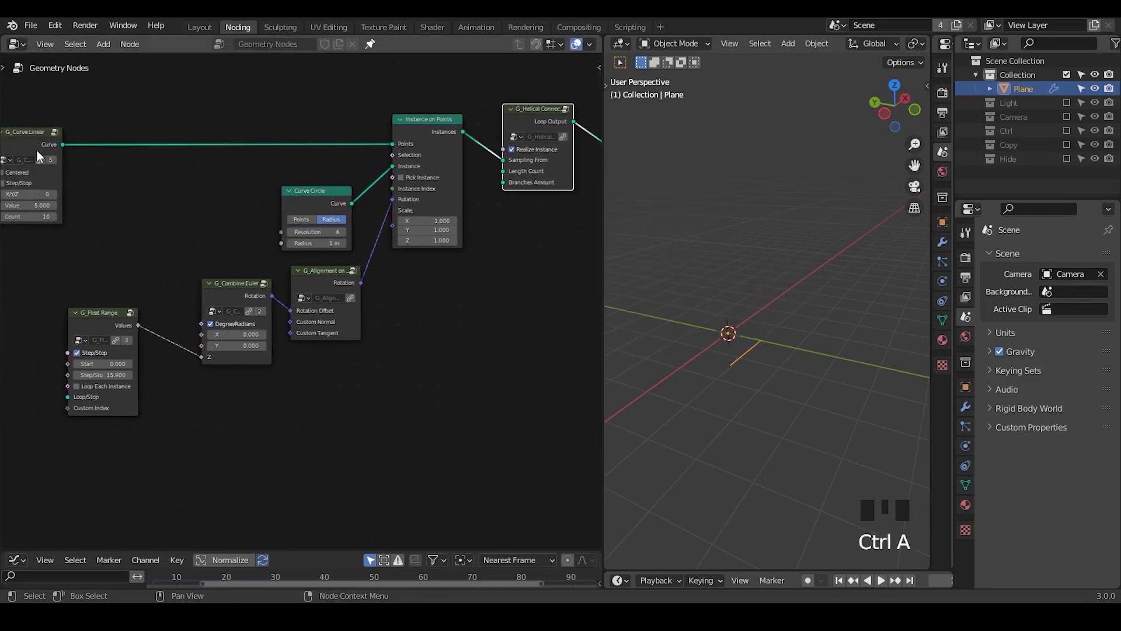
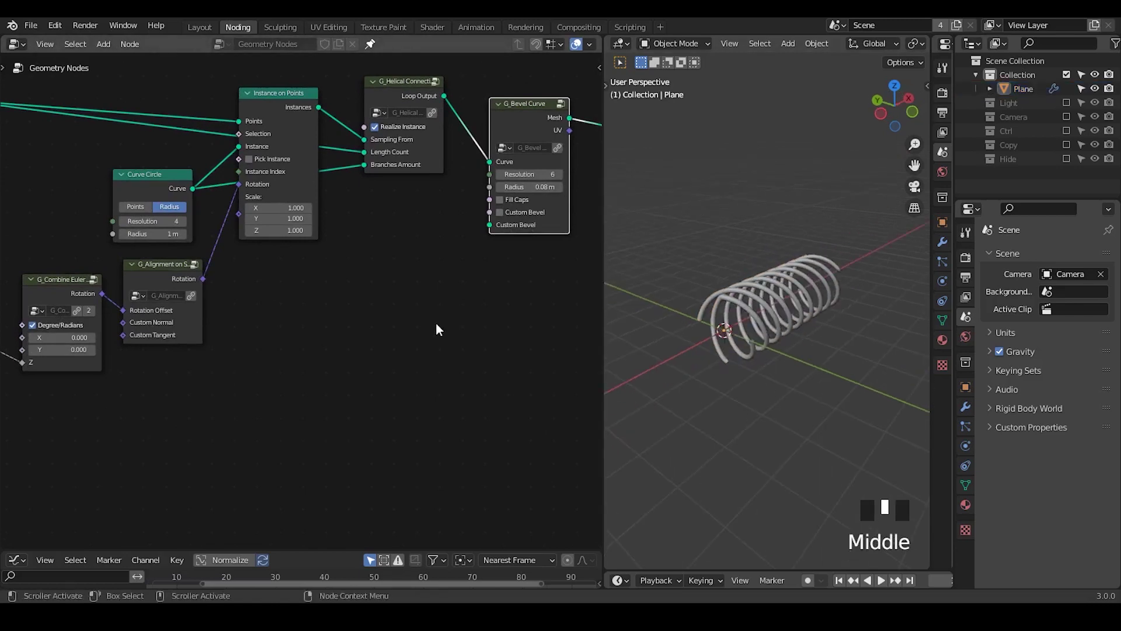
Step: Drive instance Scale with a Controller-based G_Directional Falloff through a Map Range from 4 to 0.12
key("ctrl+shift+alt+q")
left_click_drag(234, 364, 306, 356)
key("ctrl+a")
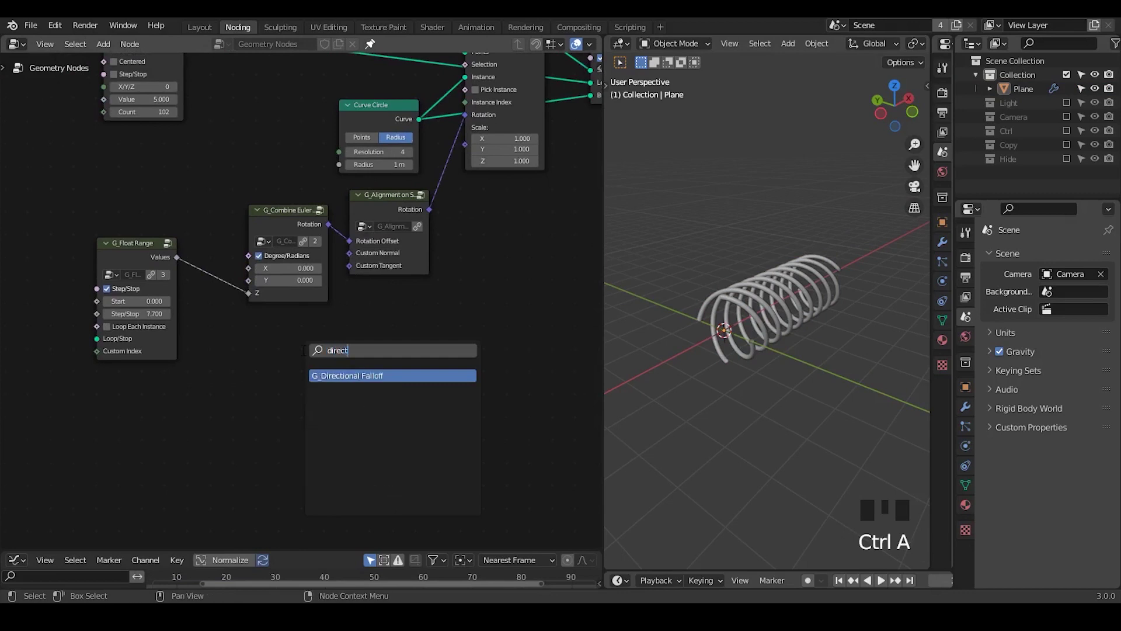
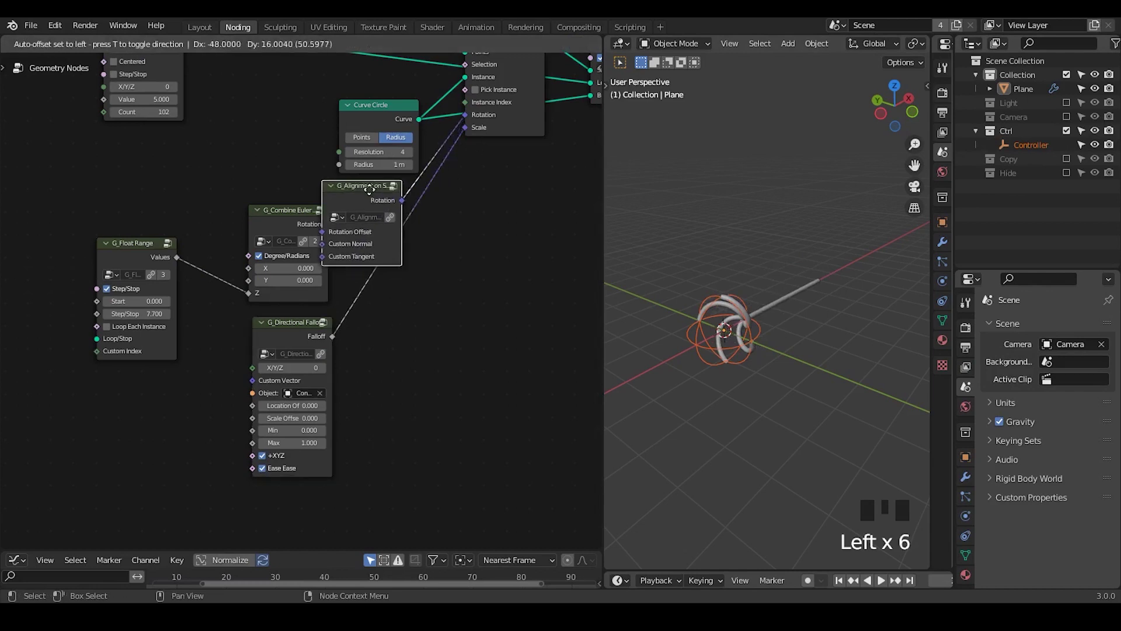
right_click(417, 205)
key("g")
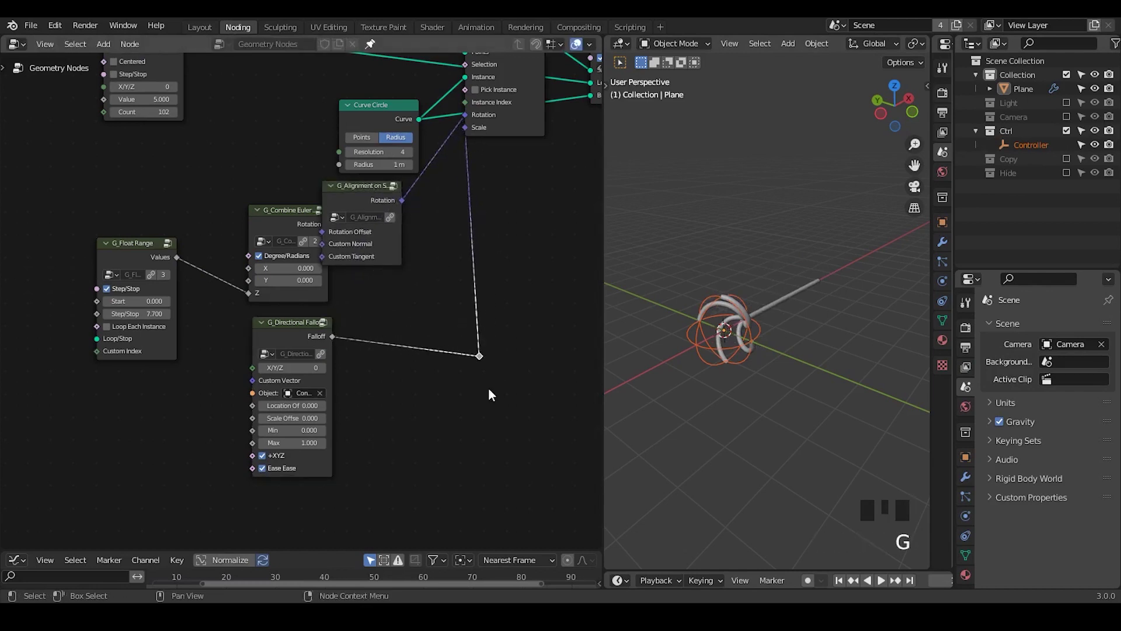
key("ctrl+a")
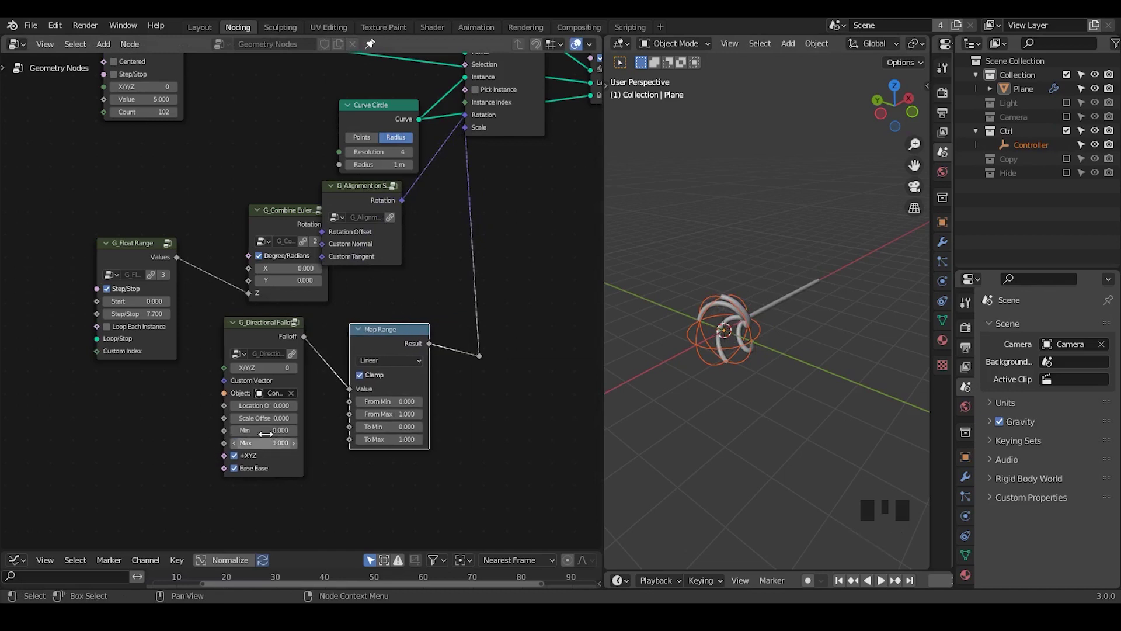
left_click(261, 335)
left_click_drag(265, 363, 328, 370)
Step: Move the Controller along X and scale it up to reshape the coil
key("g")
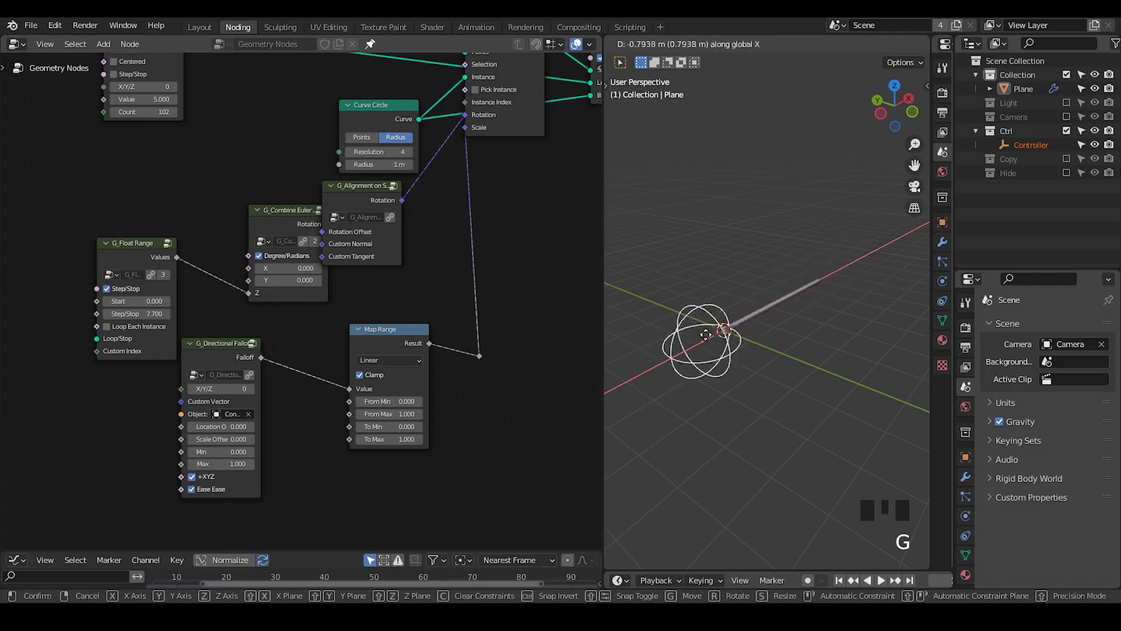
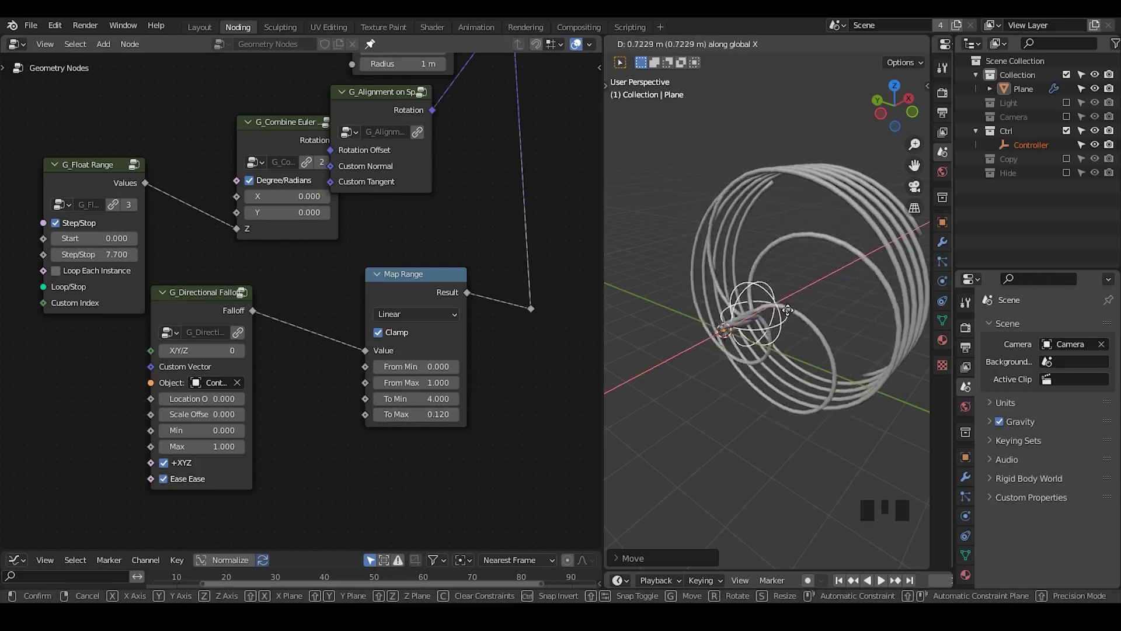
key("s")
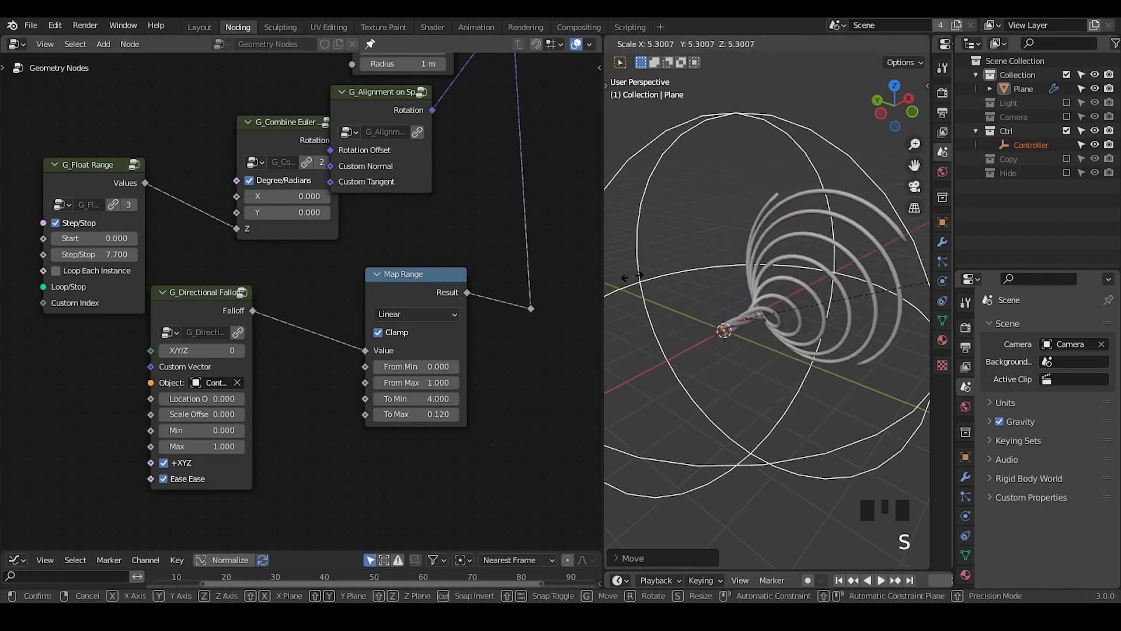
key("g")
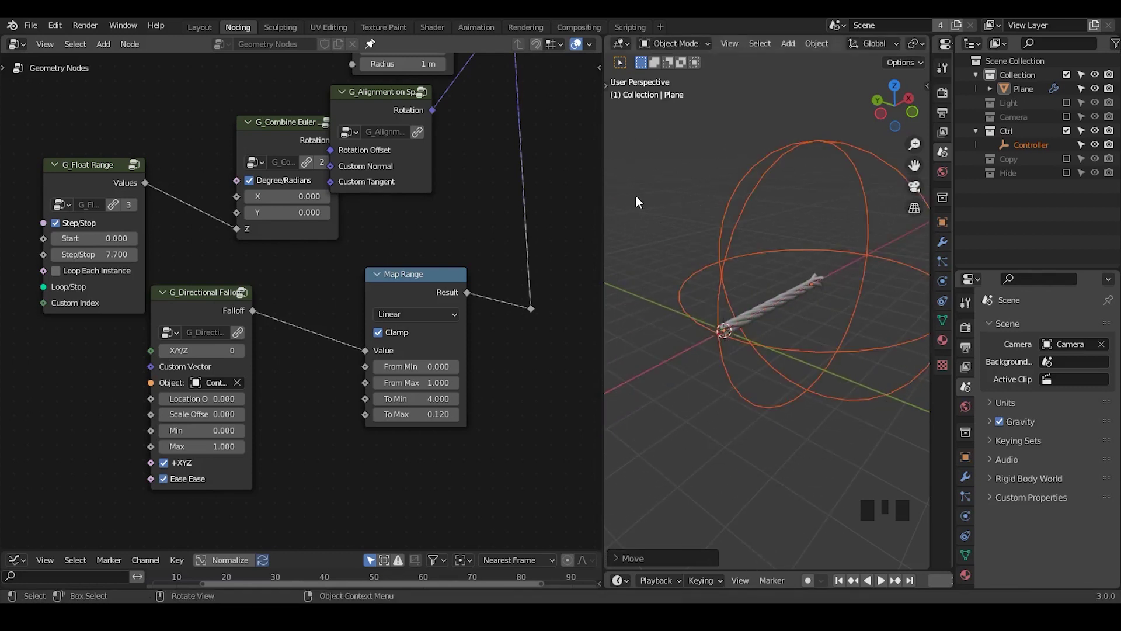
Step: Insert a Set Position node into the main chain after the instancing
key("ctrl+shift+alt+q")
left_click_drag(501, 306, 422, 231)
scroll("up", 3)
left_click_drag(417, 314, 835, 248)
key("g")
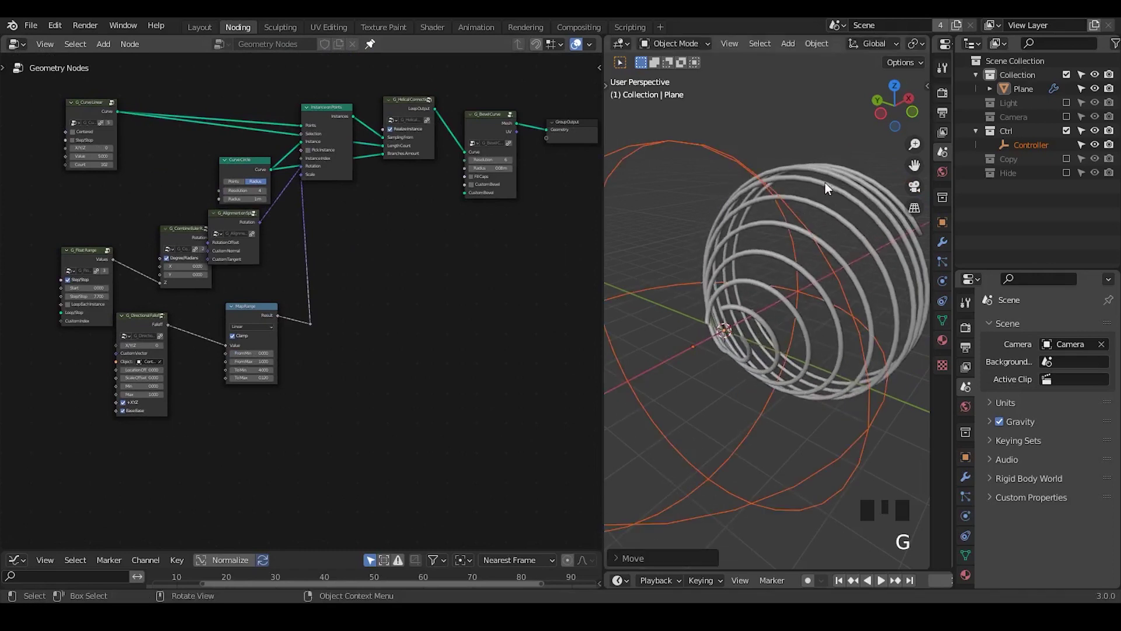
middle_click(402, 231)
left_click_drag(492, 96, 270, 227)
key("g")
left_click_drag(284, 257, 355, 258)
key("ctrl+a")
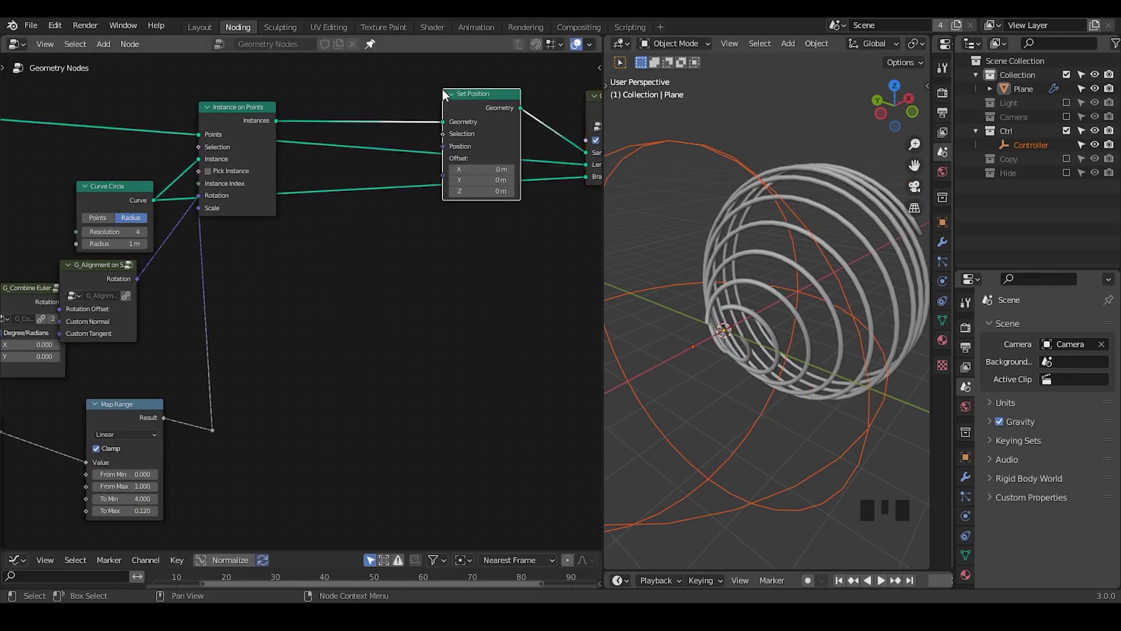
left_click_drag(322, 333, 390, 276)
Step: Add G_Mix XYZ Vector with the falloff as Fac and X 11.4, wired into the Set Position Offset
key("ctrl+a")
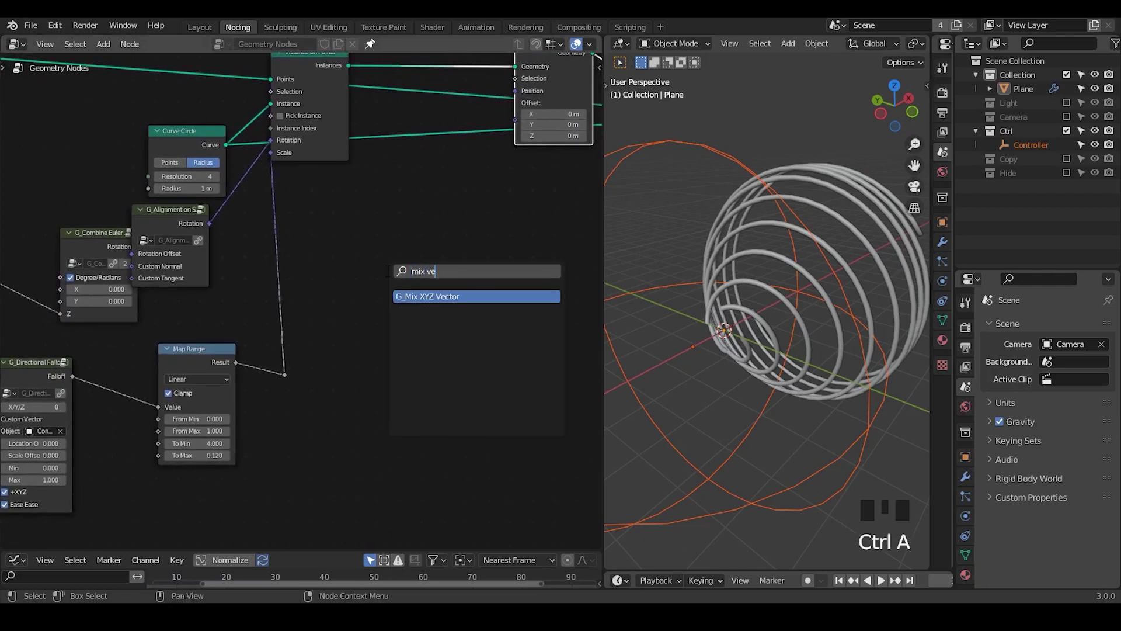
left_click(72, 383)
left_click_drag(470, 237, 483, 195)
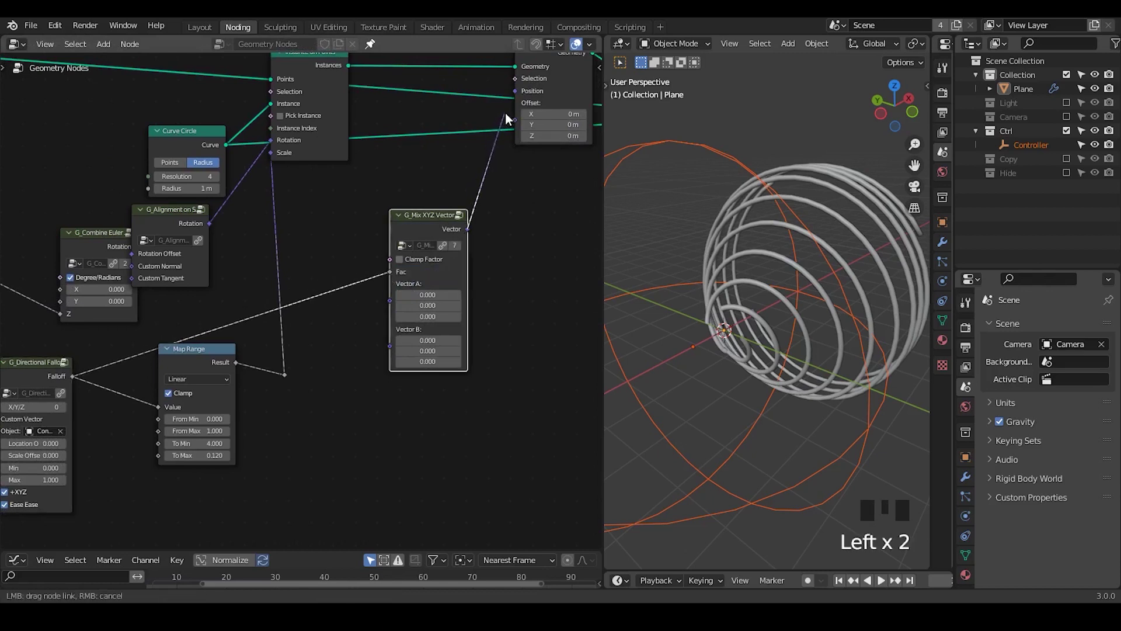
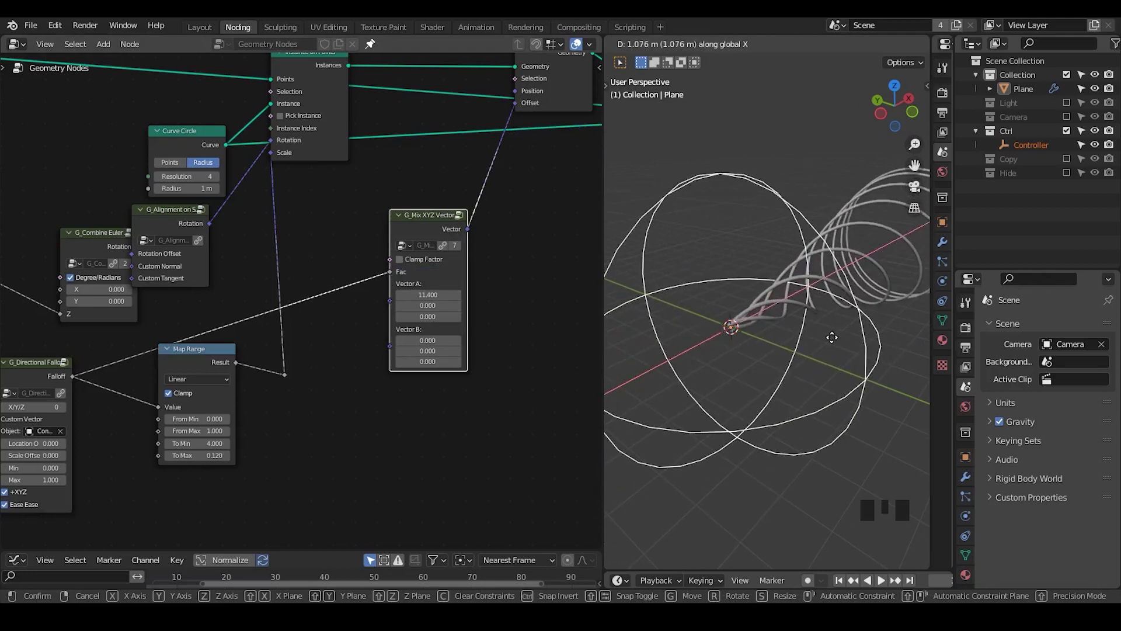
Step: Slide the Controller empty along X until the strands wind into a tight rope near the origin
left_click_drag(807, 443, 772, 401)
key("g")
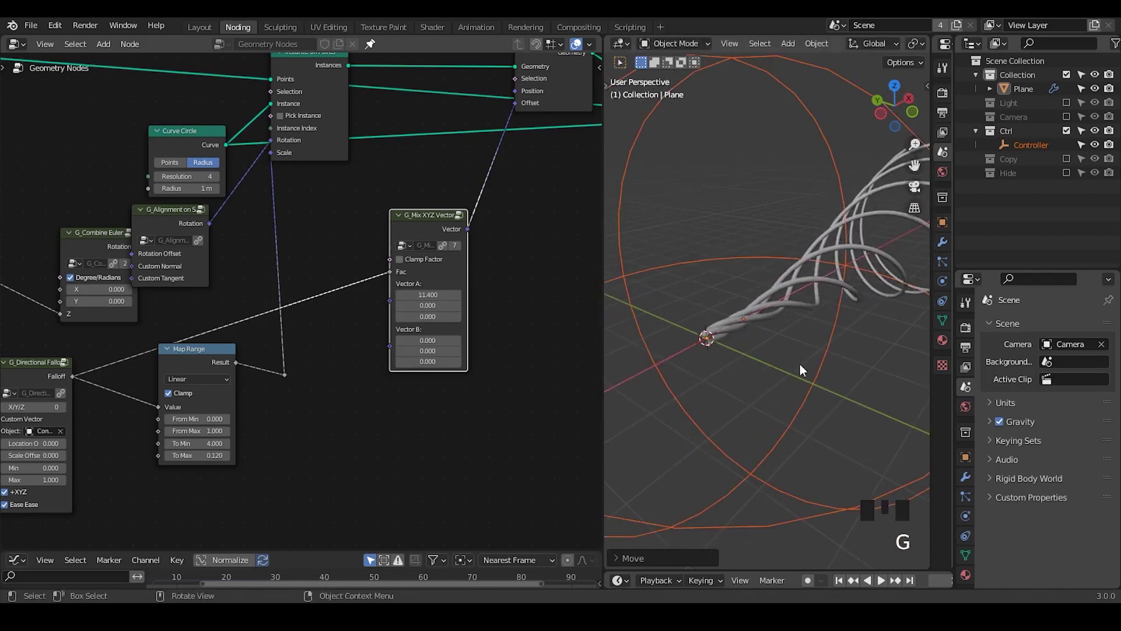
left_click_drag(799, 442, 805, 353)
key("g")
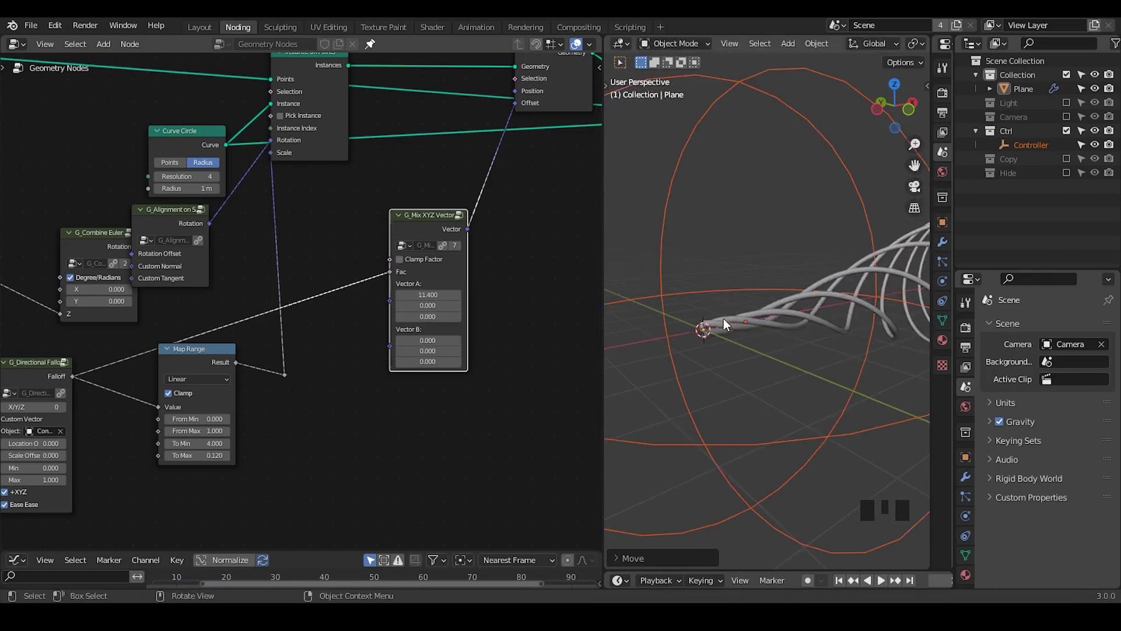
left_click_drag(796, 384, 782, 336)
key("g")
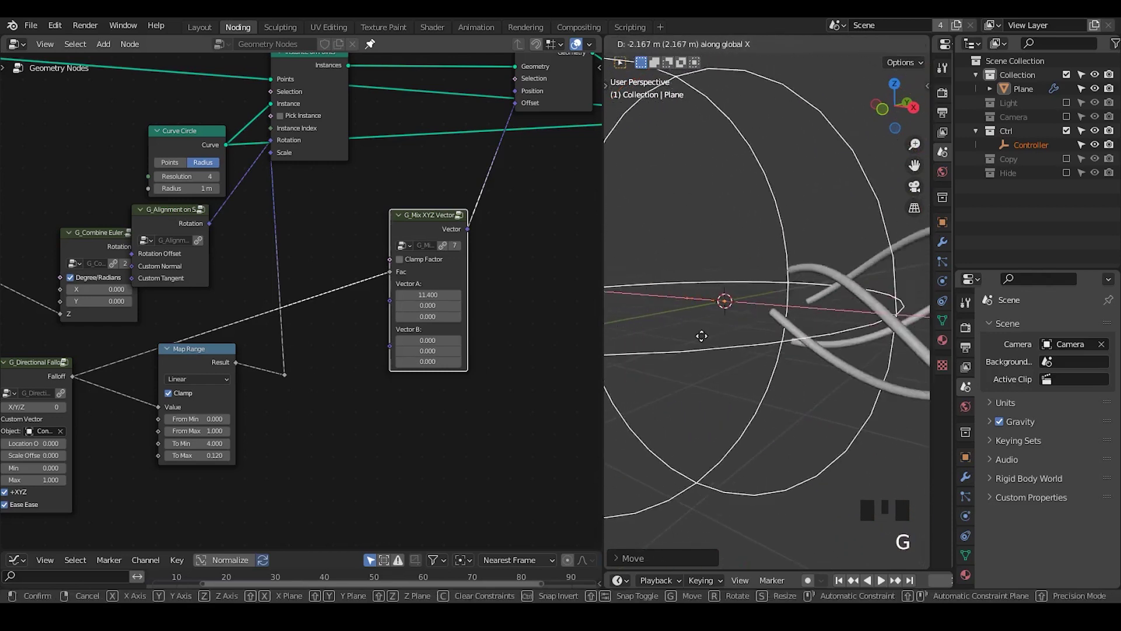
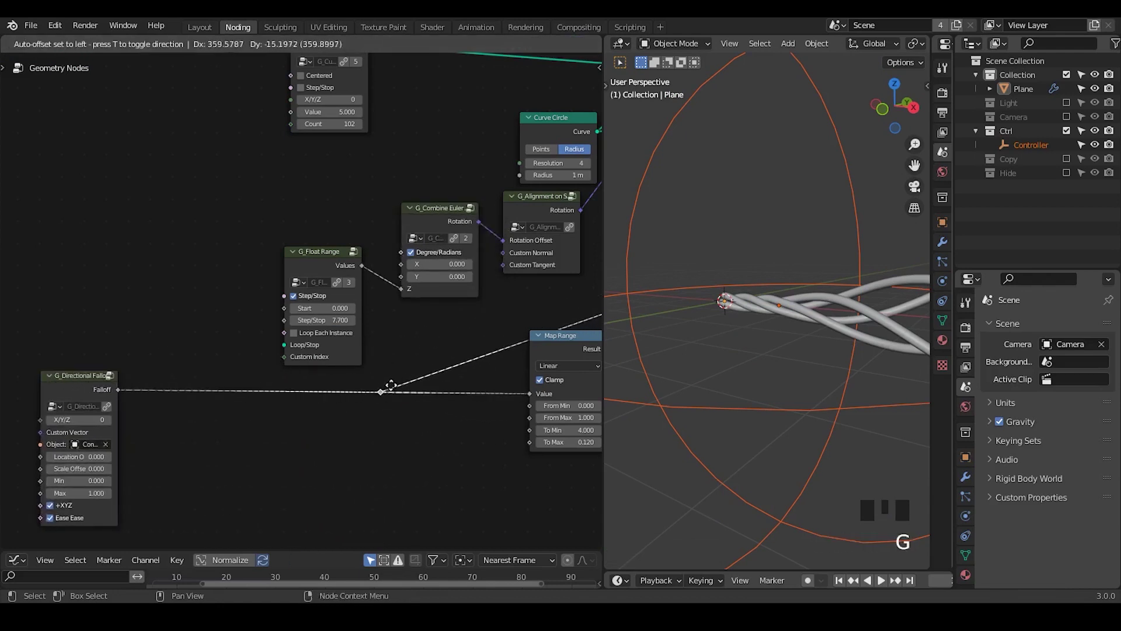
Step: Insert G_Mix Float before G_Combine Euler with falloff as Fac and Float Range into Float B, then start adding the Subtract node
left_click_drag(337, 415, 364, 231)
left_click(364, 231)
key("ctrl+a")
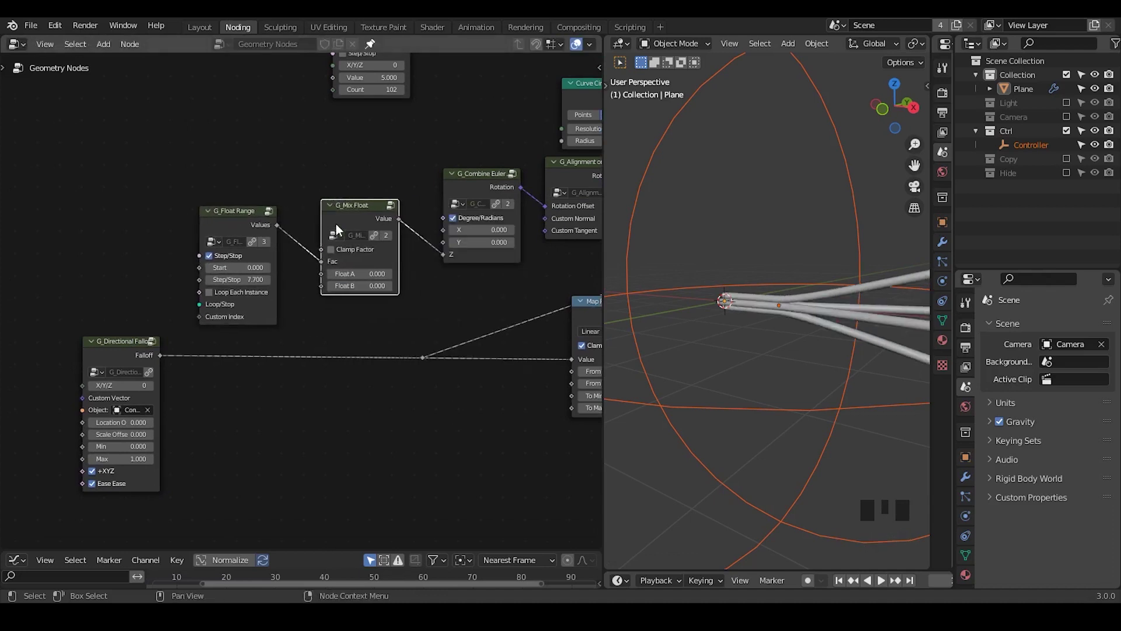
left_click_drag(341, 223, 232, 297)
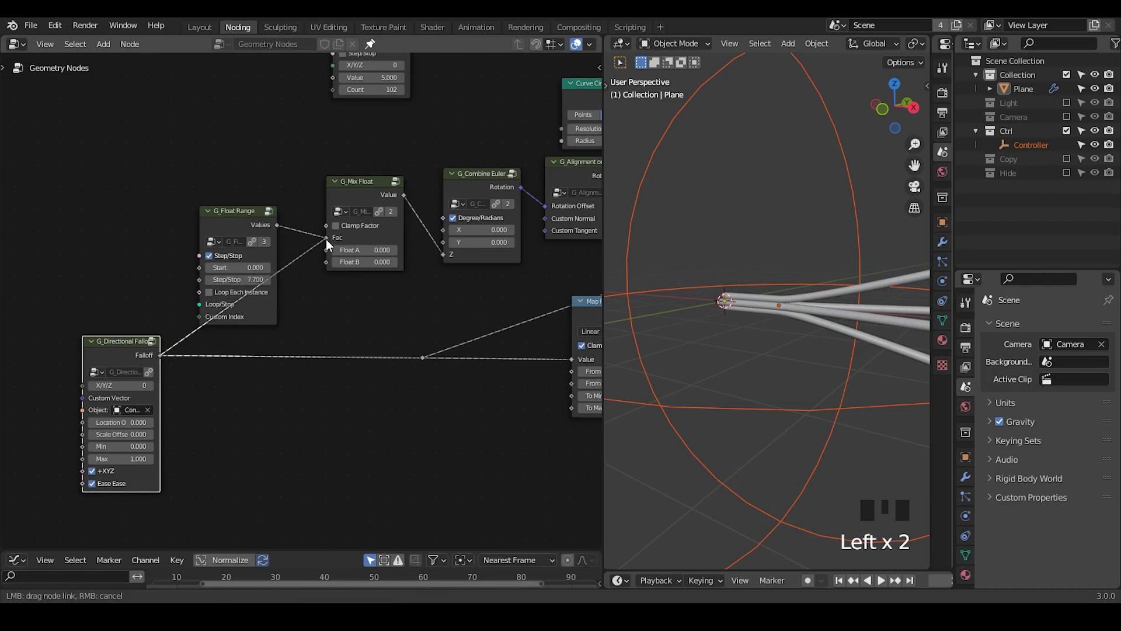
left_click_drag(283, 230, 309, 252)
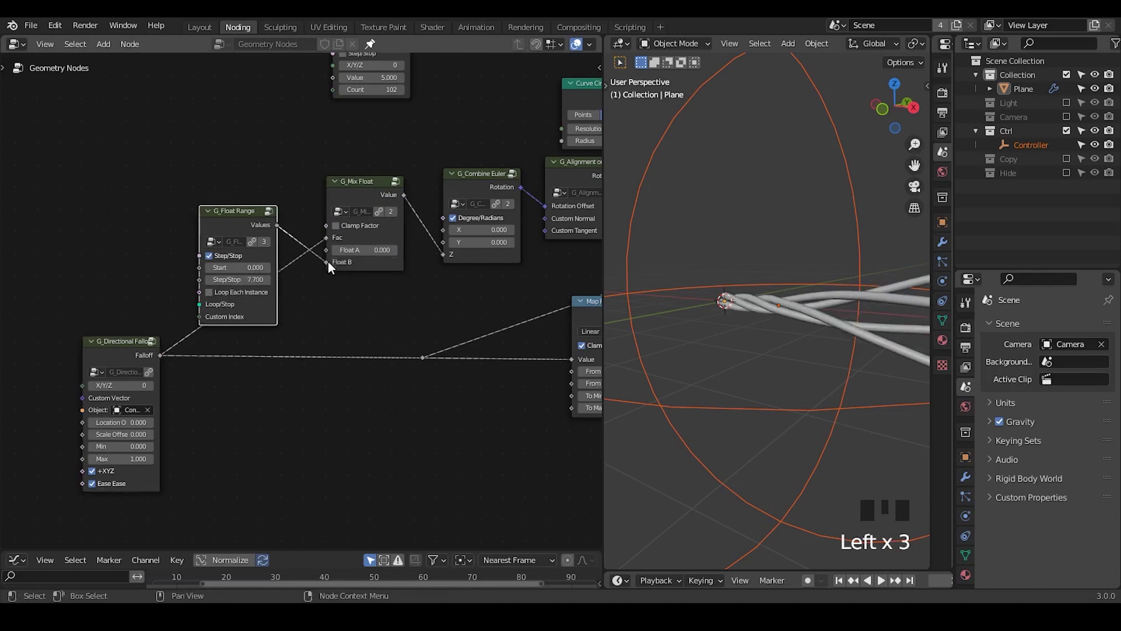
left_click_drag(239, 222, 163, 213)
key("ctrl+a")
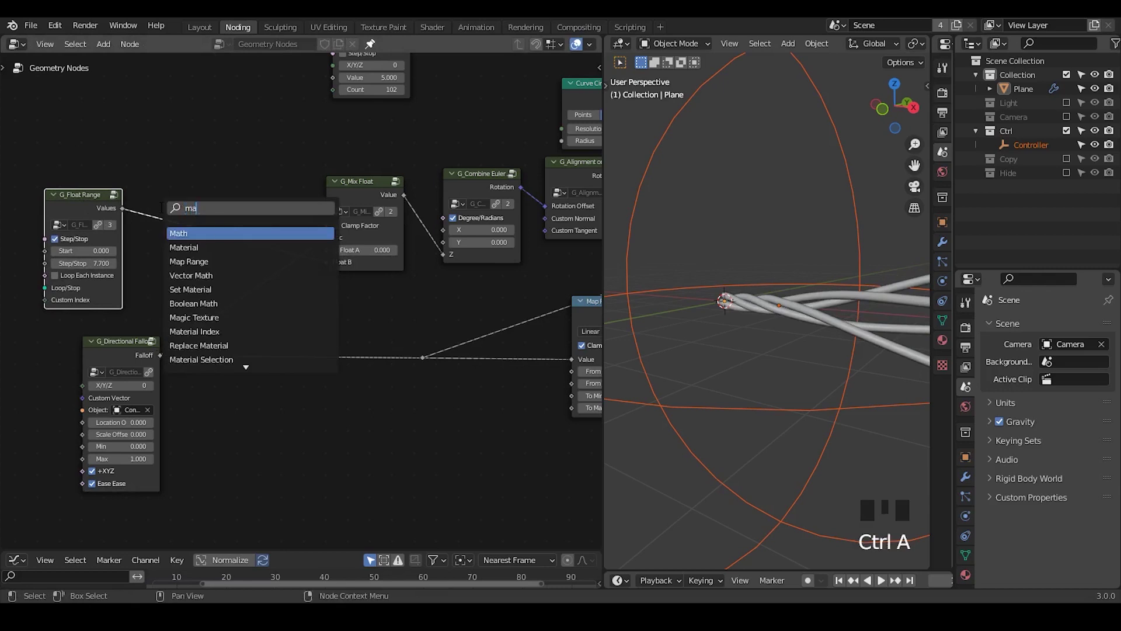
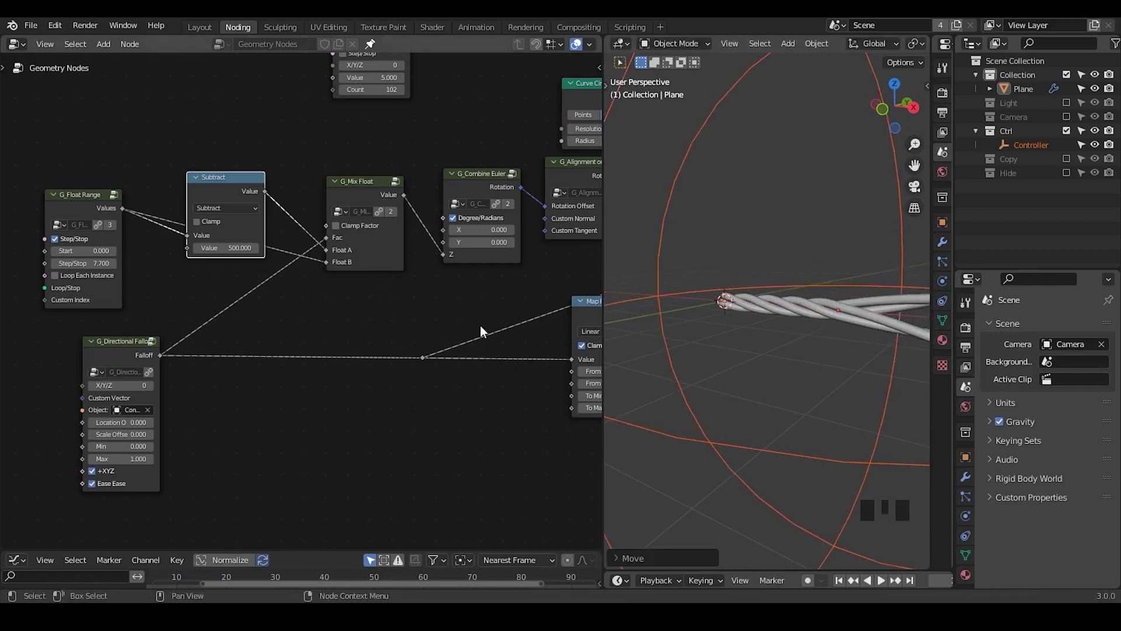
Step: Raise the Subtract value to 1000 and the strand Count to 147
key("shift+q")
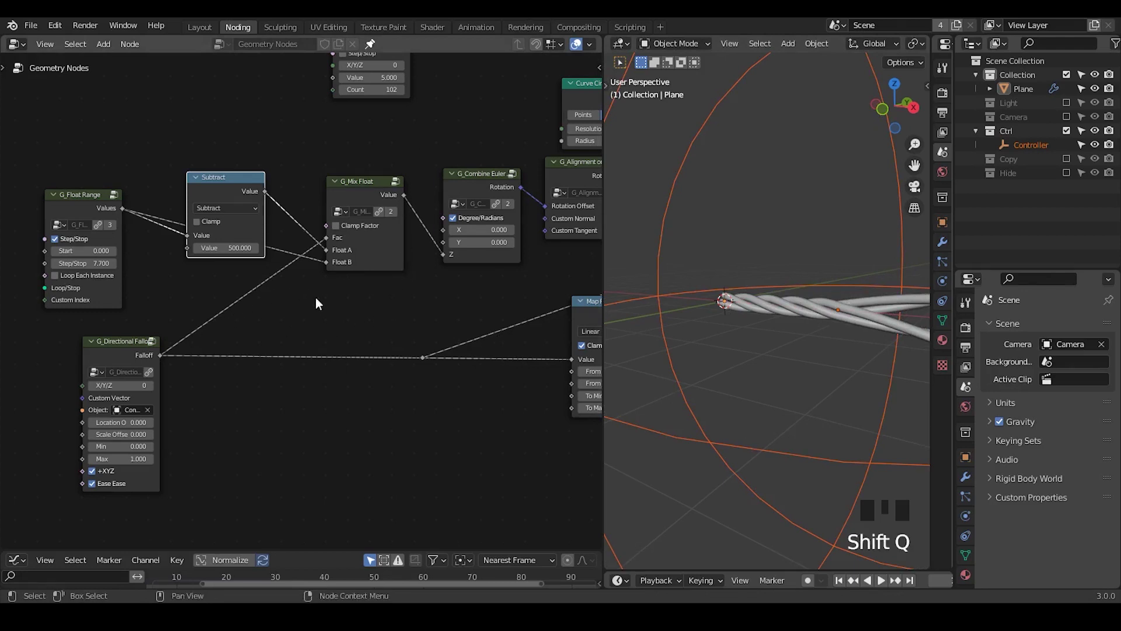
left_click_drag(427, 215, 31, 258)
left_click(31, 258)
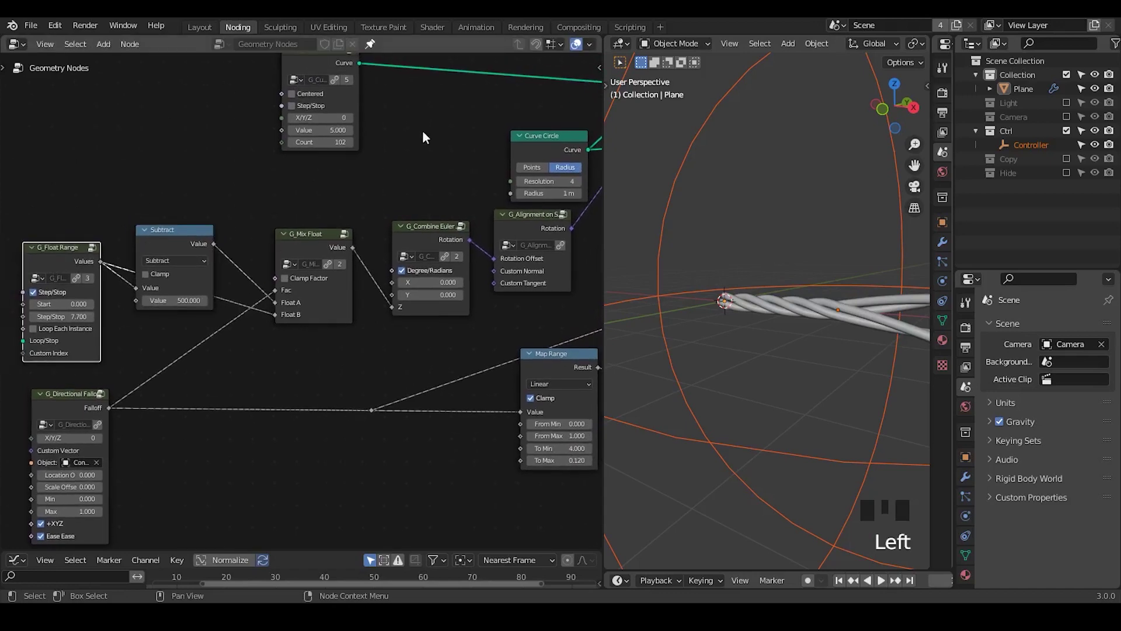
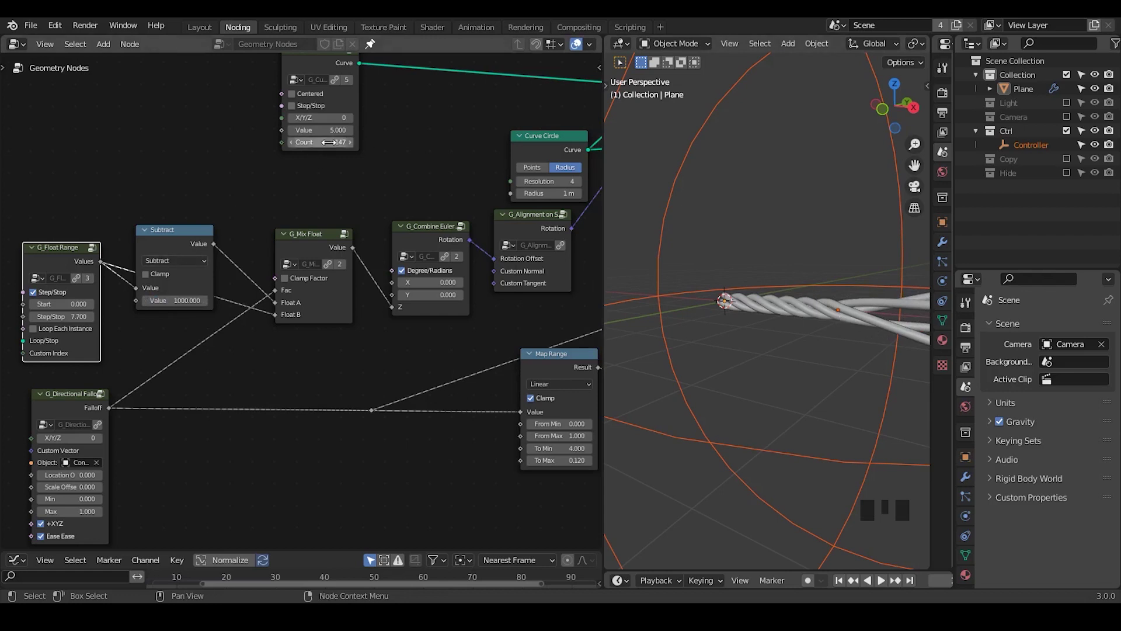
Step: Raise the Curve Circle Resolution from 4 to 7
left_click_drag(427, 243, 351, 178)
left_click(352, 179)
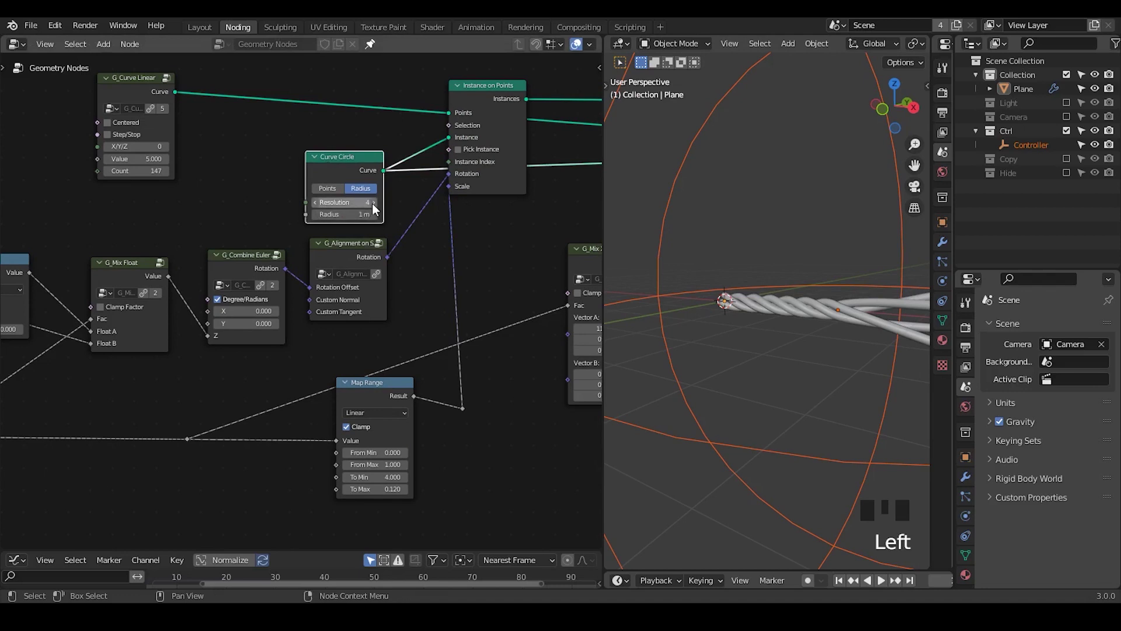
left_click_drag(376, 208, 888, 346)
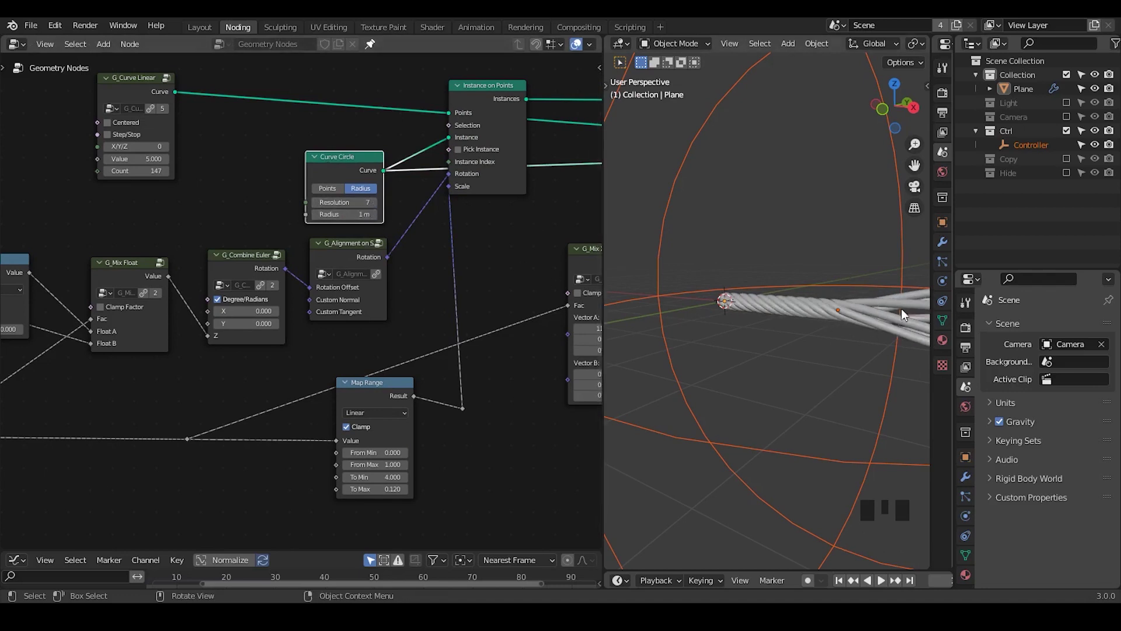
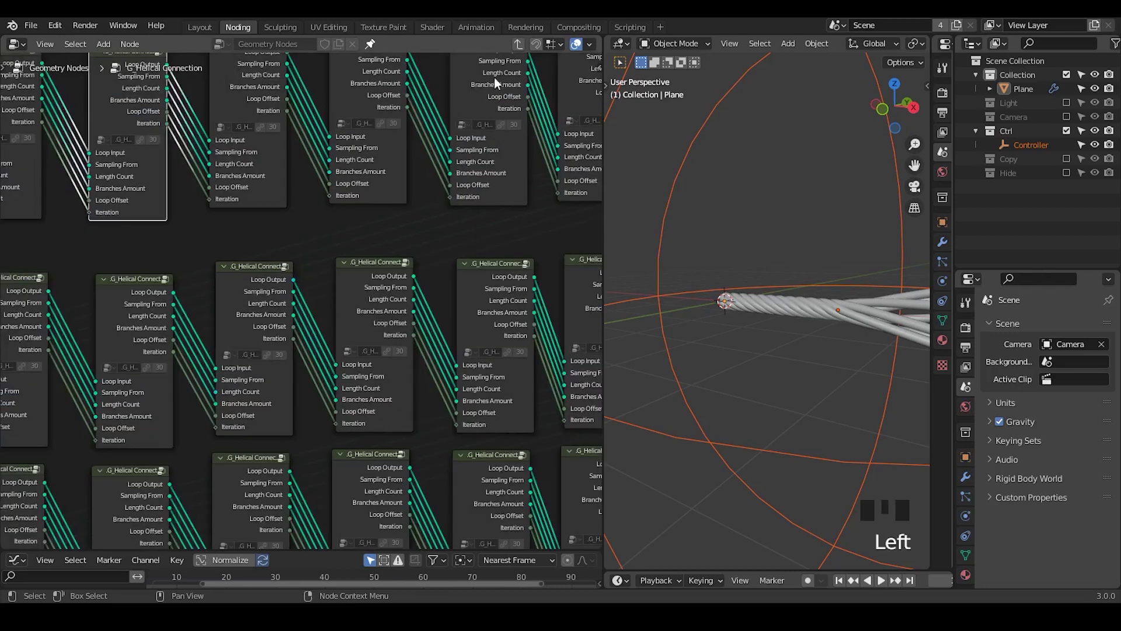
left_click_drag(516, 51, 414, 266)
left_click_drag(415, 266, 439, 164)
left_click(440, 164)
key("g")
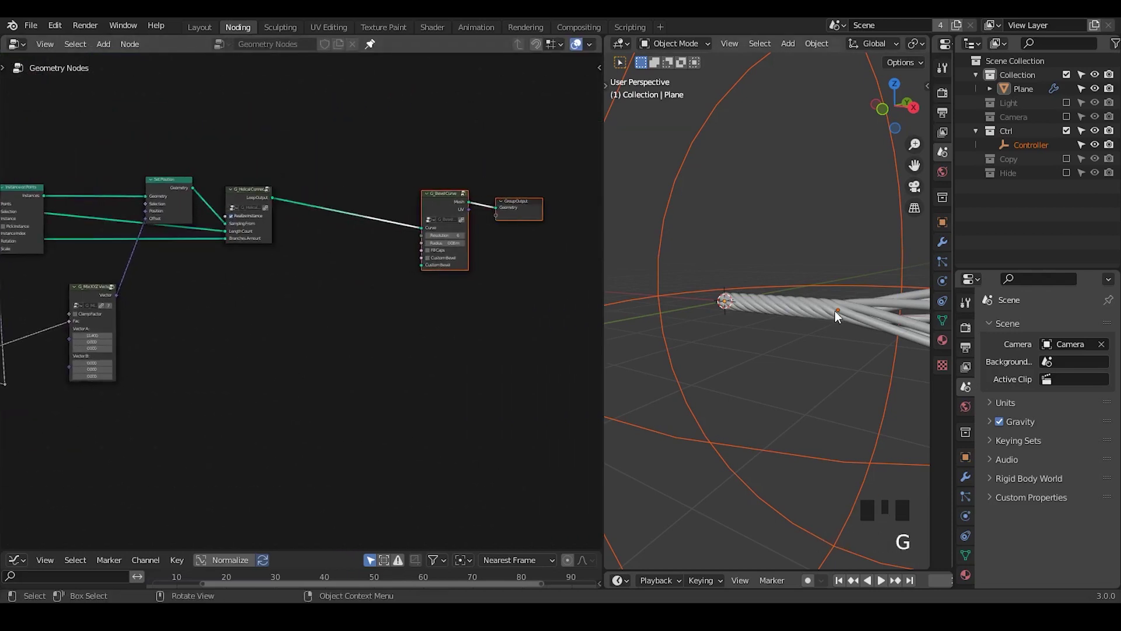
left_click_drag(821, 363, 834, 253)
key("g")
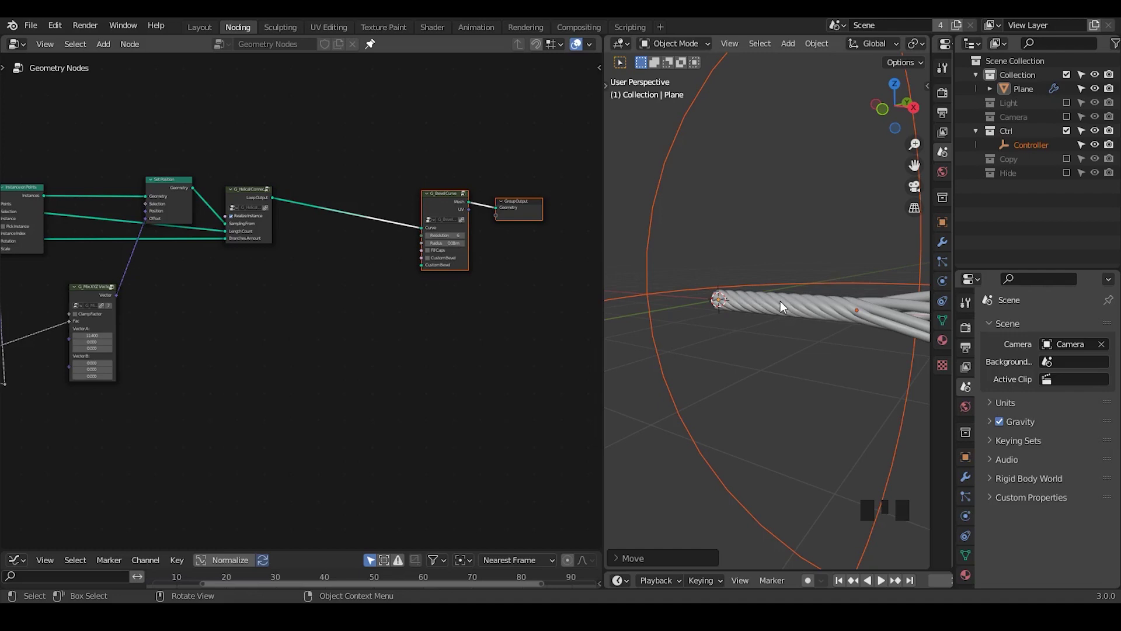
left_click_drag(393, 307, 812, 319)
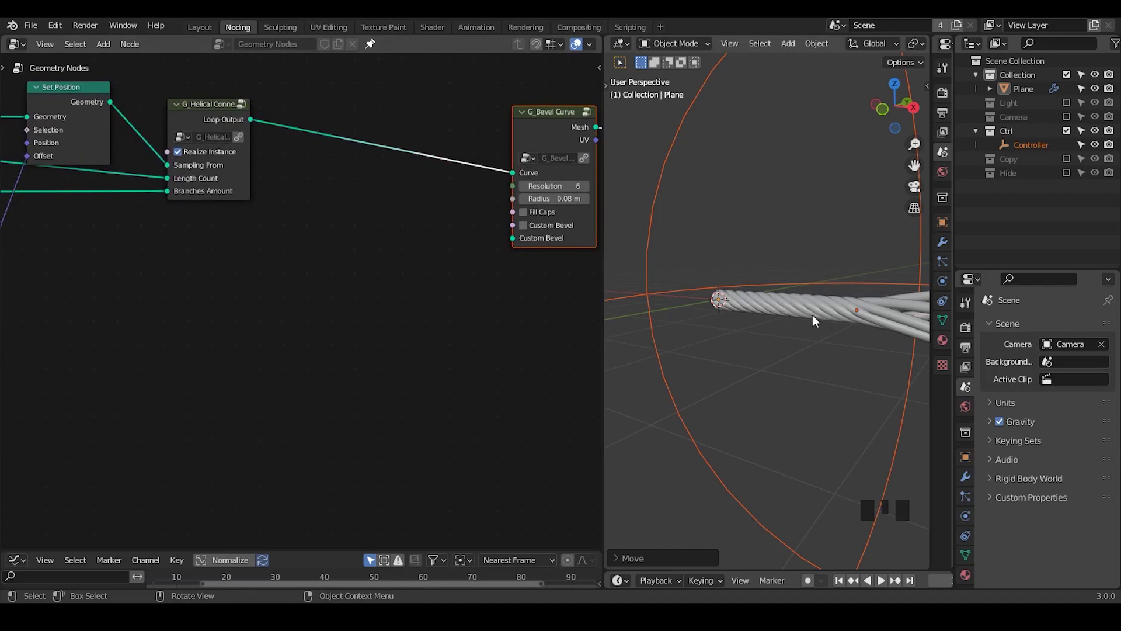
left_click_drag(454, 261, 383, 243)
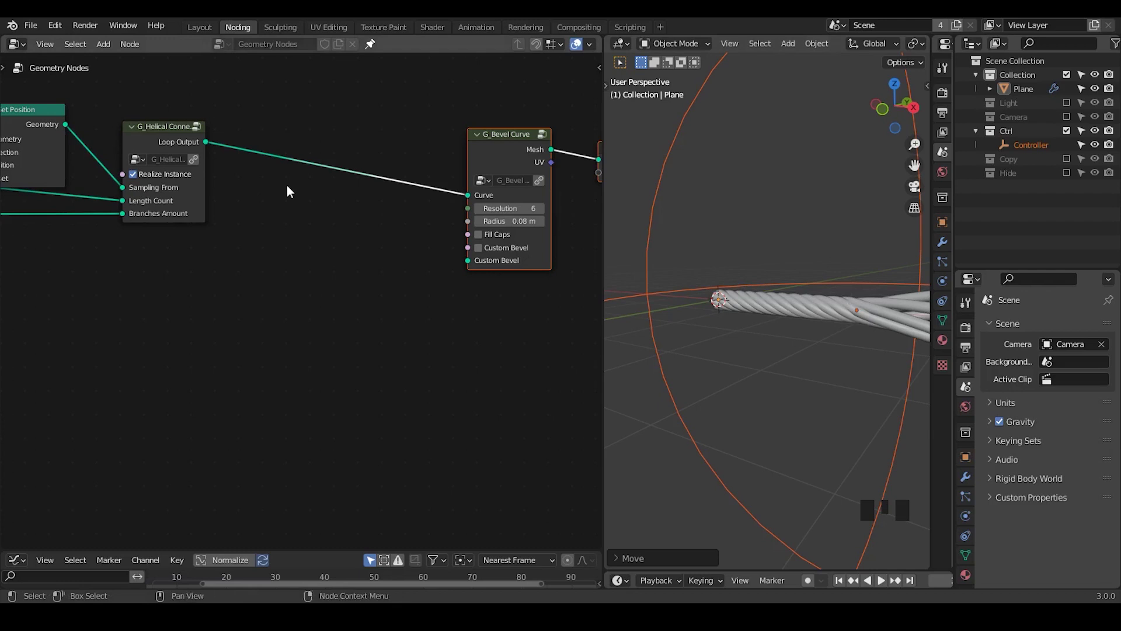
left_click_drag(340, 310, 415, 206)
left_click_drag(414, 205, 320, 269)
key("g")
left_click_drag(326, 277, 701, 359)
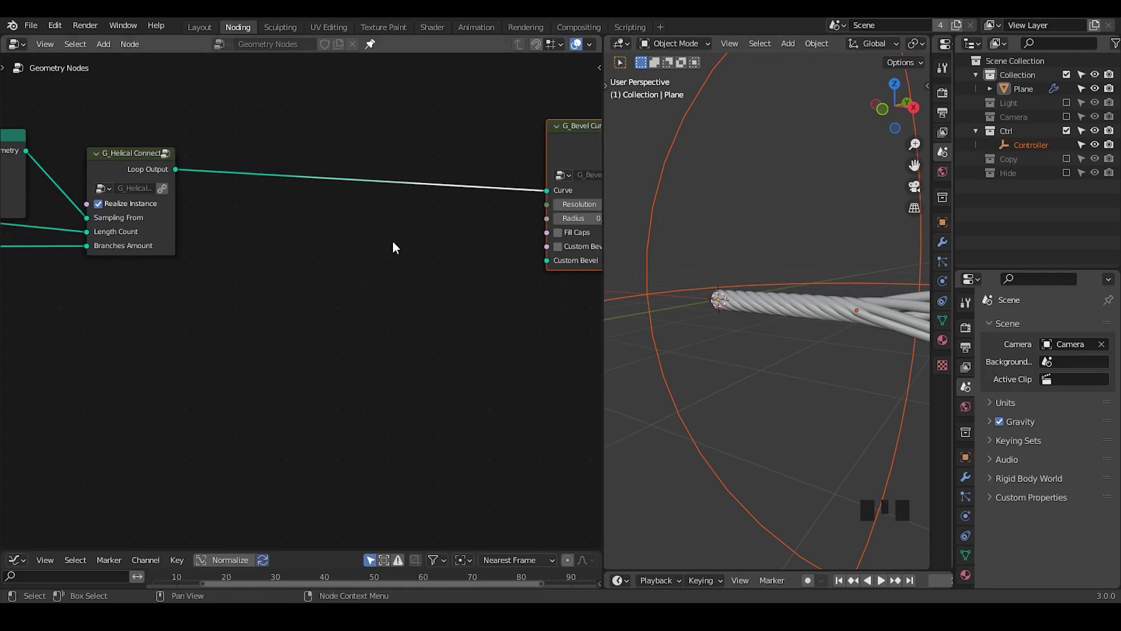
left_click(129, 168)
key("w")
Step: Insert Separate Geometry between Helical Connect and Bevel Curve and hide the Ctrl collection
key("ctrl+a")
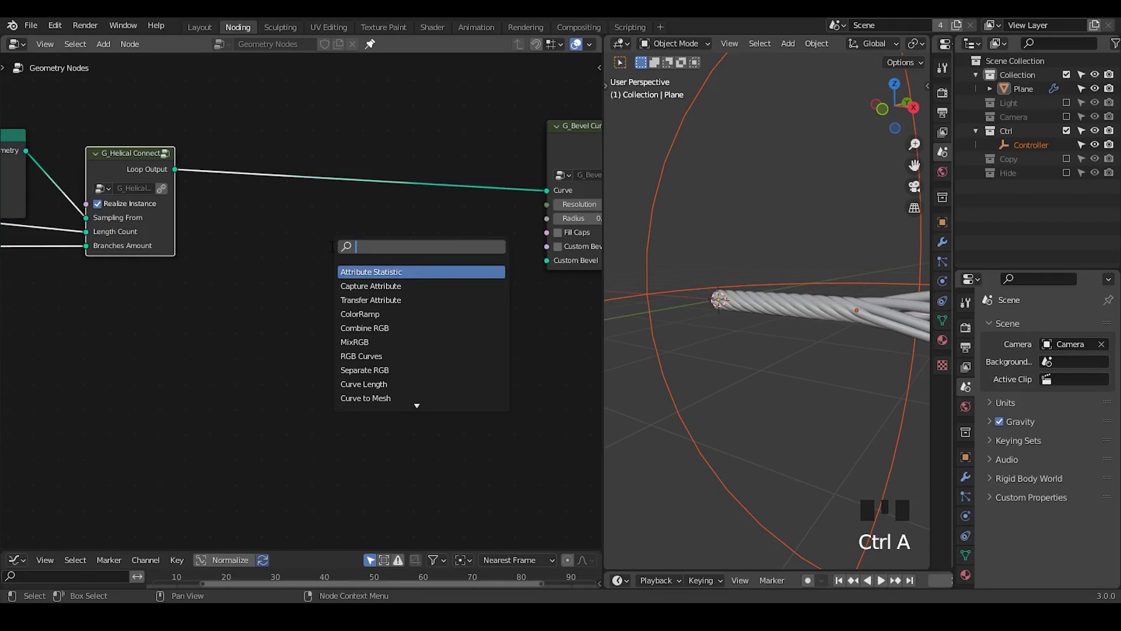
key("Down")
left_click_drag(144, 170, 375, 307)
left_click_drag(375, 306, 377, 273)
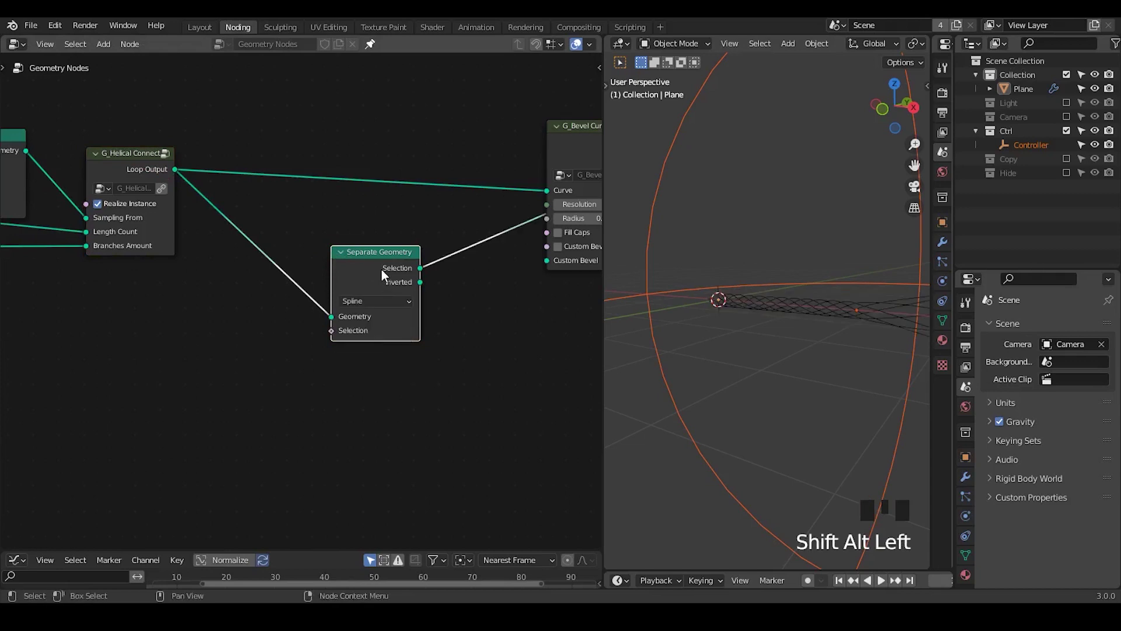
left_click(1080, 139)
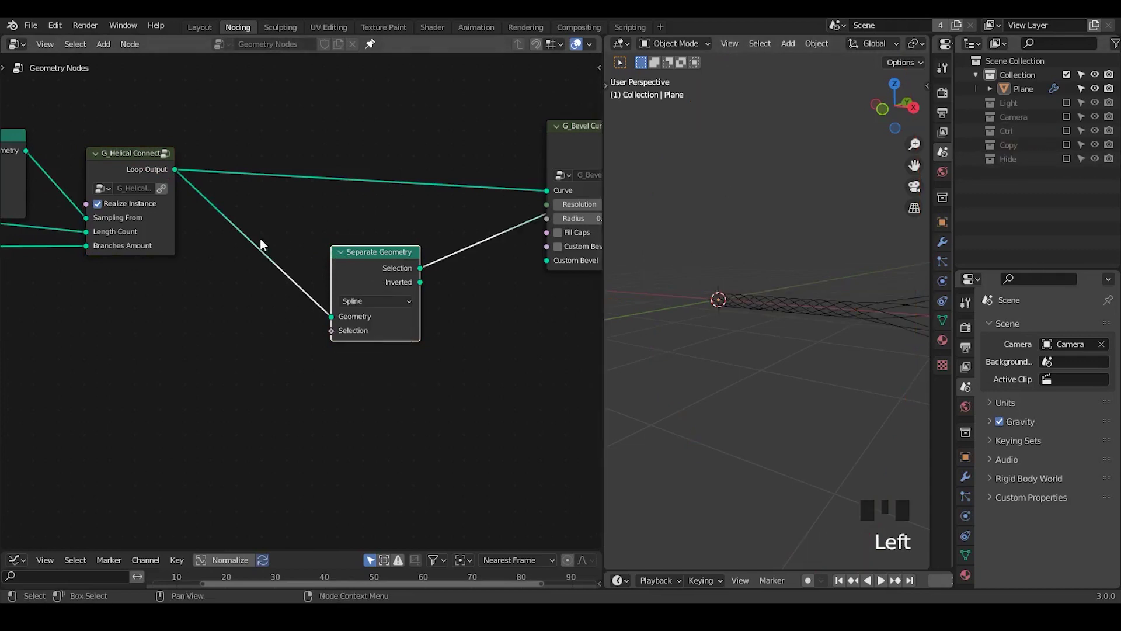
Step: Select only strand index 3 via Index into a Compare Equal (B=3) feeding the Selection
key("ctrl+a")
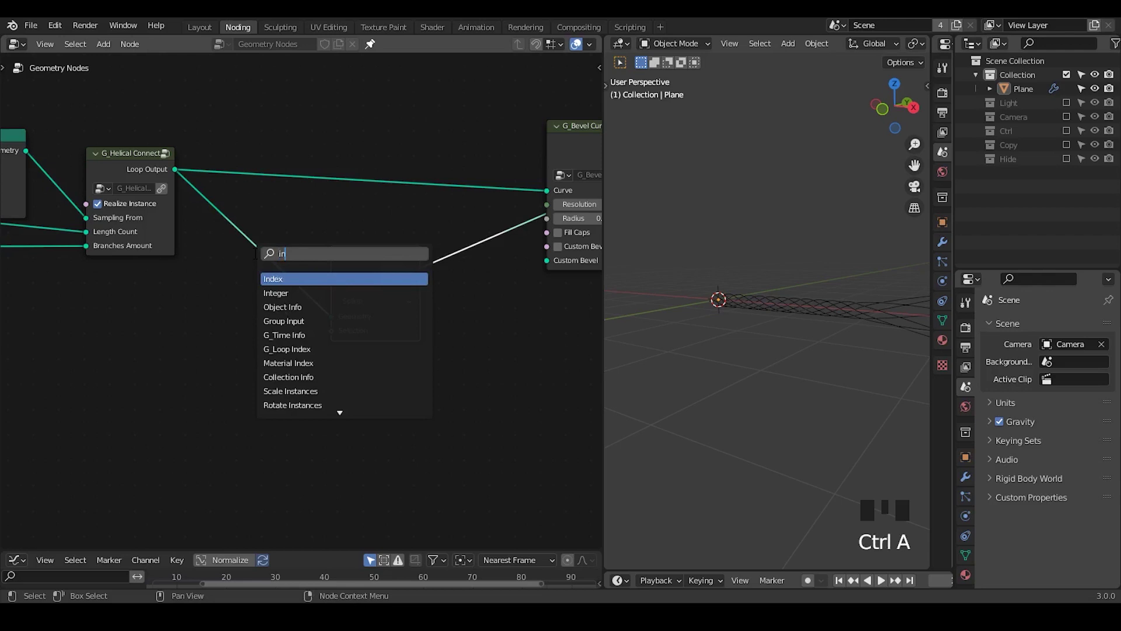
key("ctrl+a")
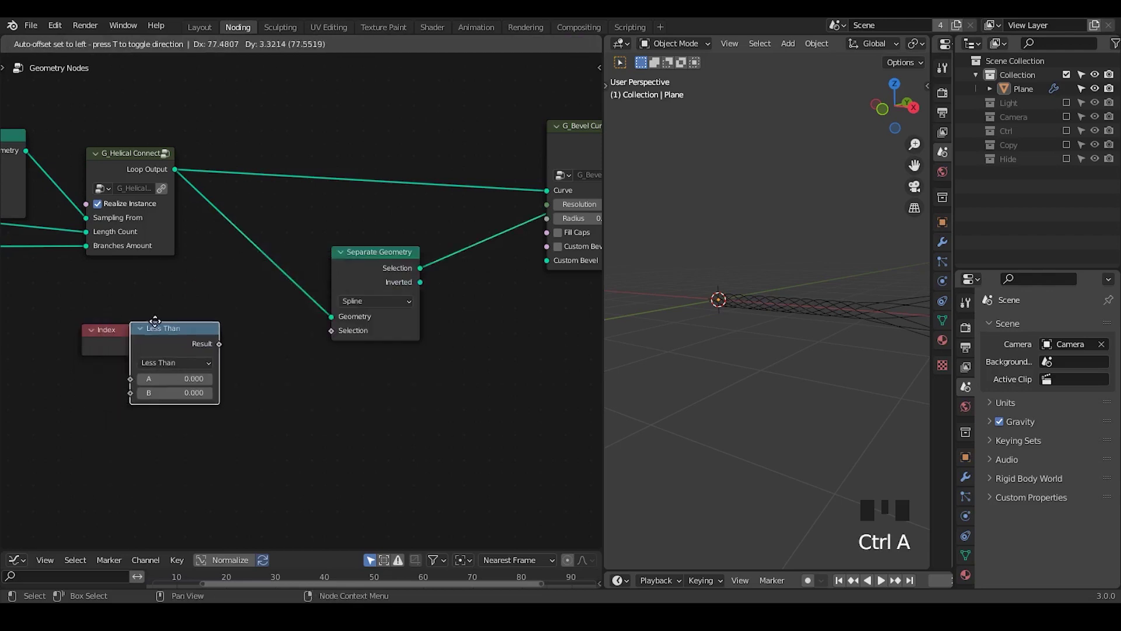
left_click_drag(243, 358, 139, 328)
left_click_drag(143, 354, 311, 343)
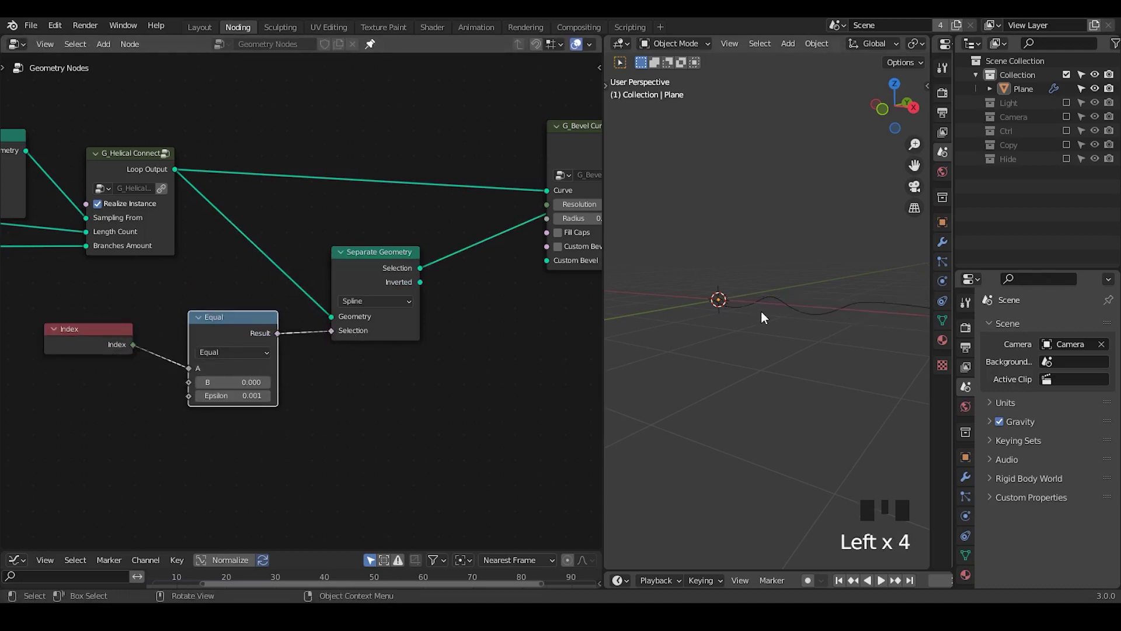
left_click(767, 307)
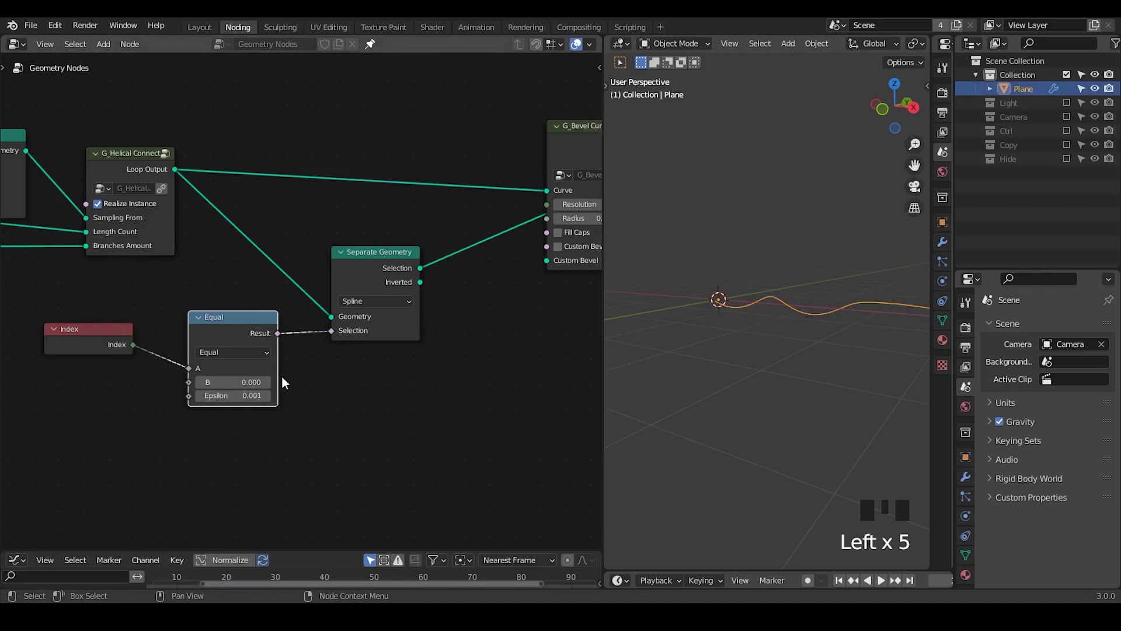
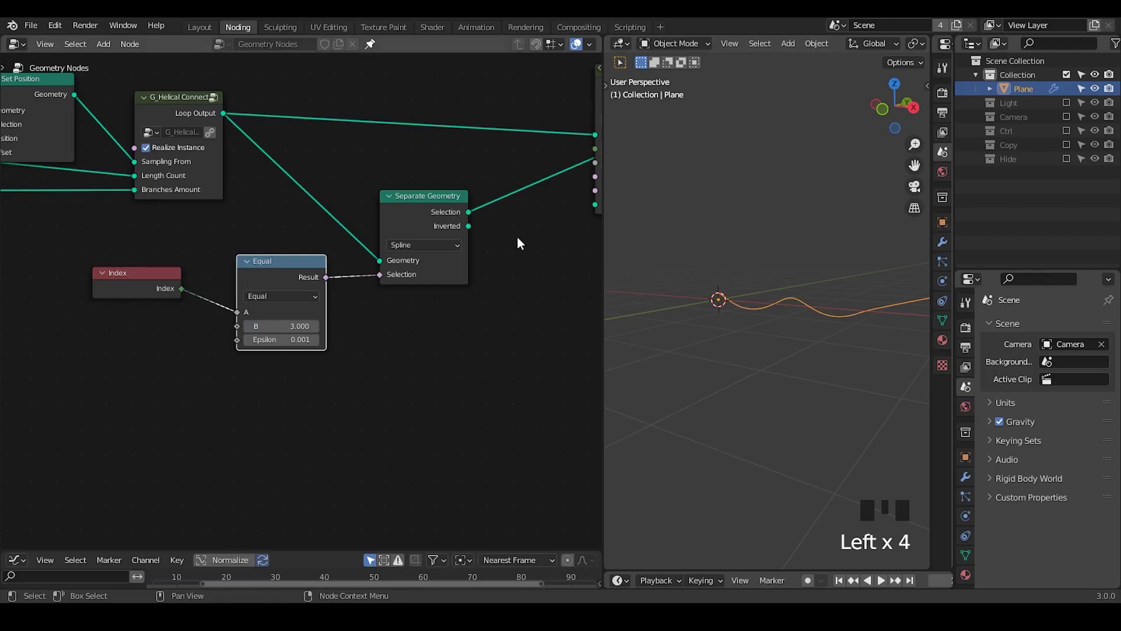
Step: Pack the Index, Compare and Separate Geometry nodes into a node group and look it over
left_click_drag(488, 247, 312, 268)
key("ctrl+g")
left_click_drag(331, 297, 309, 240)
left_click(309, 239)
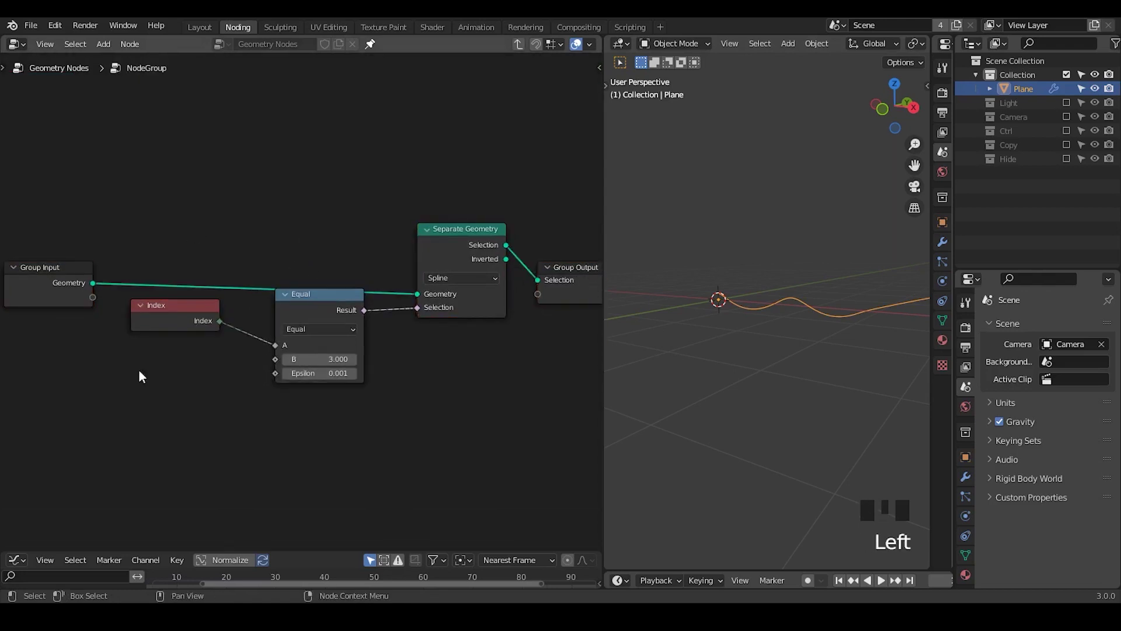
left_click_drag(520, 52, 399, 305)
left_click_drag(399, 305, 318, 211)
key("shift+d")
Step: Duplicate the filter group, add a Join Geometry node, then delete the extra copies
key("shift+d")
left_click_drag(137, 89, 502, 250)
key("ctrl+a")
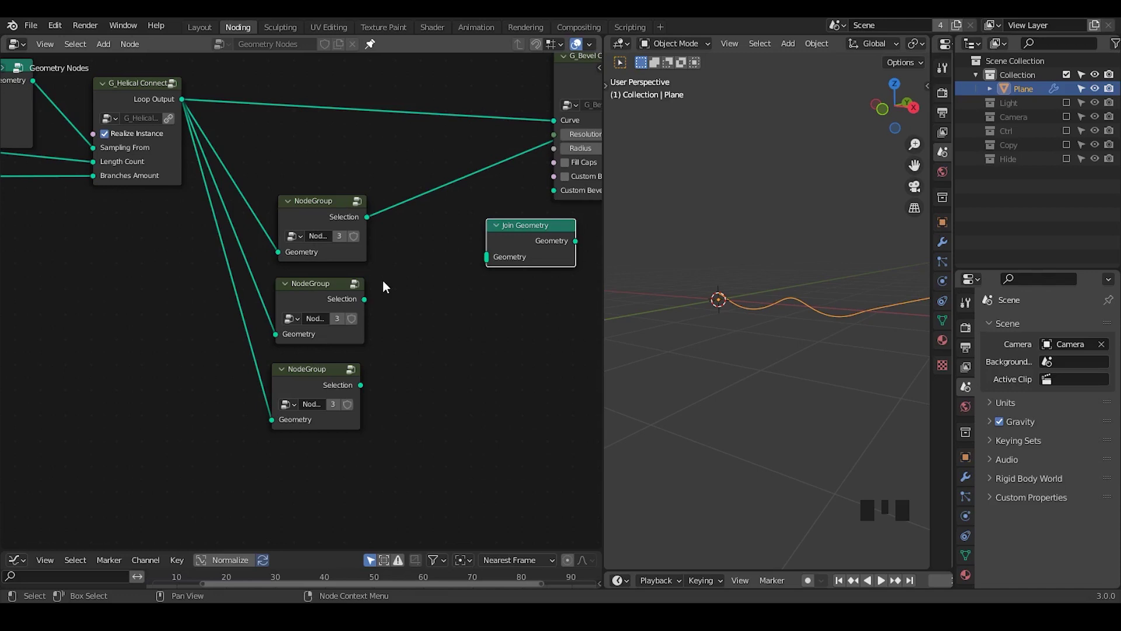
left_click_drag(384, 283, 368, 275)
left_click_drag(369, 275, 306, 205)
key("x")
left_click(306, 202)
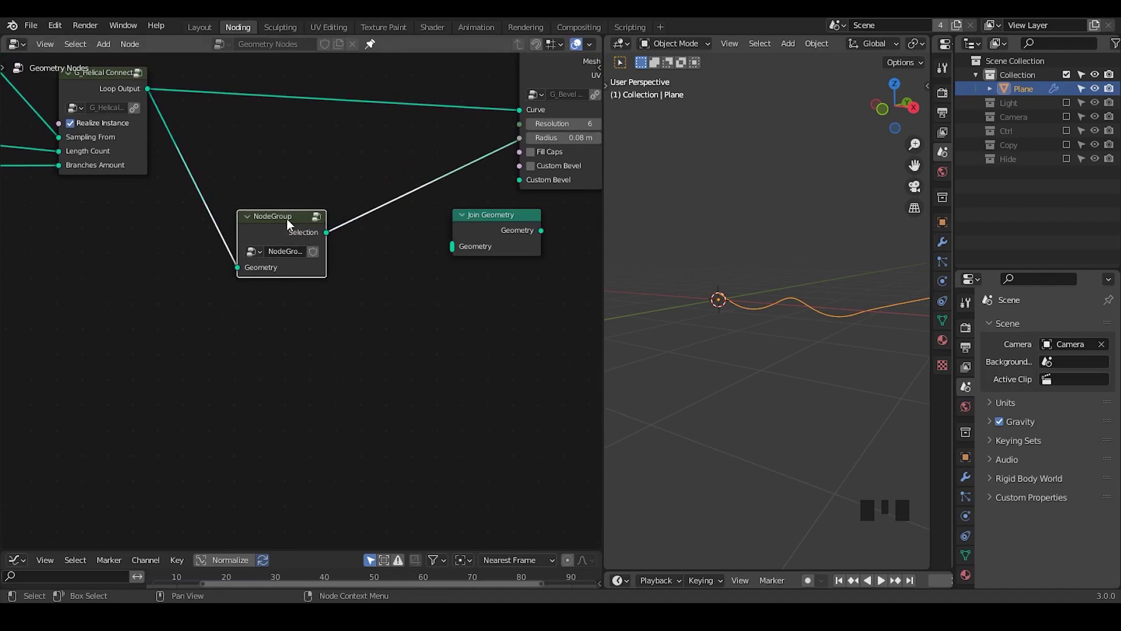
Step: Arrange the group and Join Geometry nodes, collapse G_Bevel Curve and enter the group for editing
left_click_drag(278, 227, 329, 198)
left_click_drag(329, 198, 479, 119)
left_click(479, 119)
left_click(493, 120)
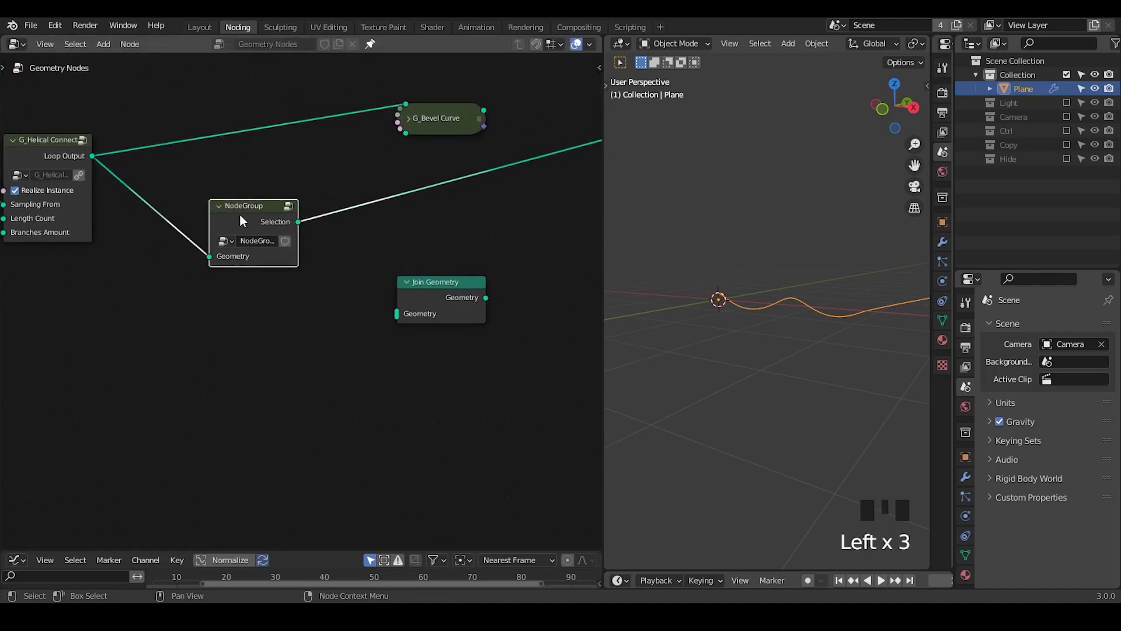
key("Tab")
Step: Add Index and G_Loop Index nodes and name the group's geometry input Loop Input
left_click_drag(344, 317, 283, 323)
key("ctrl+a")
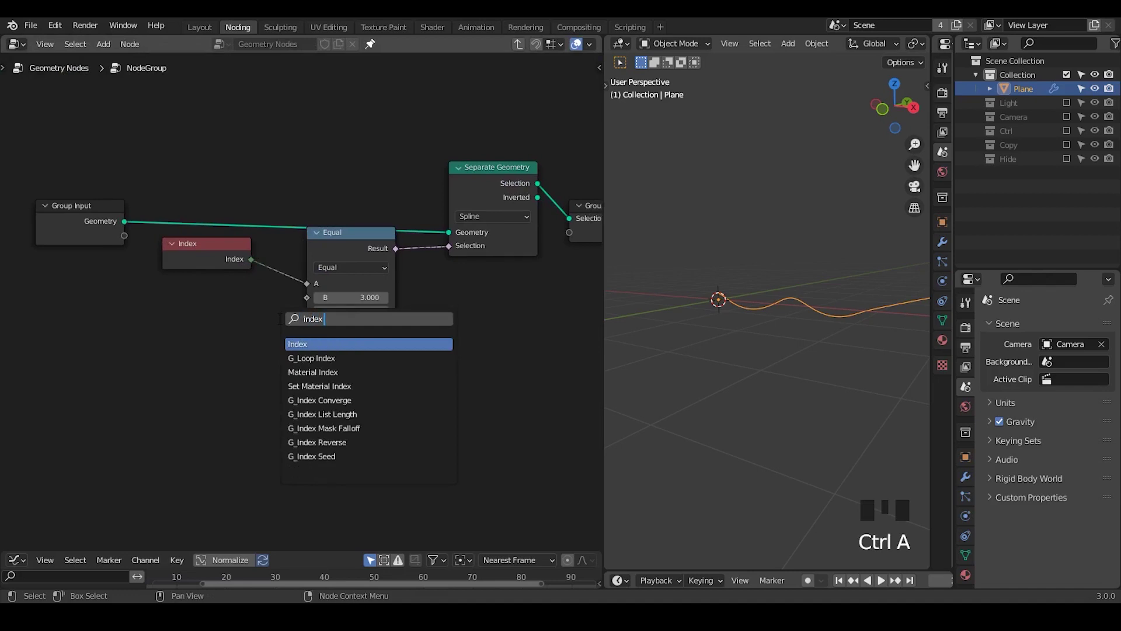
key("o")
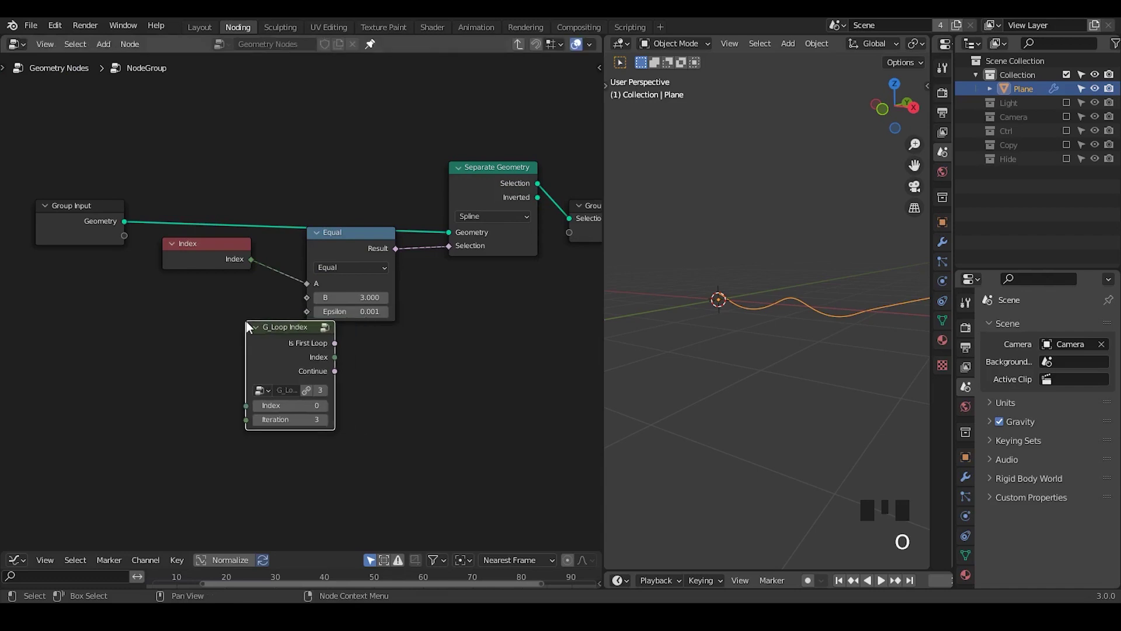
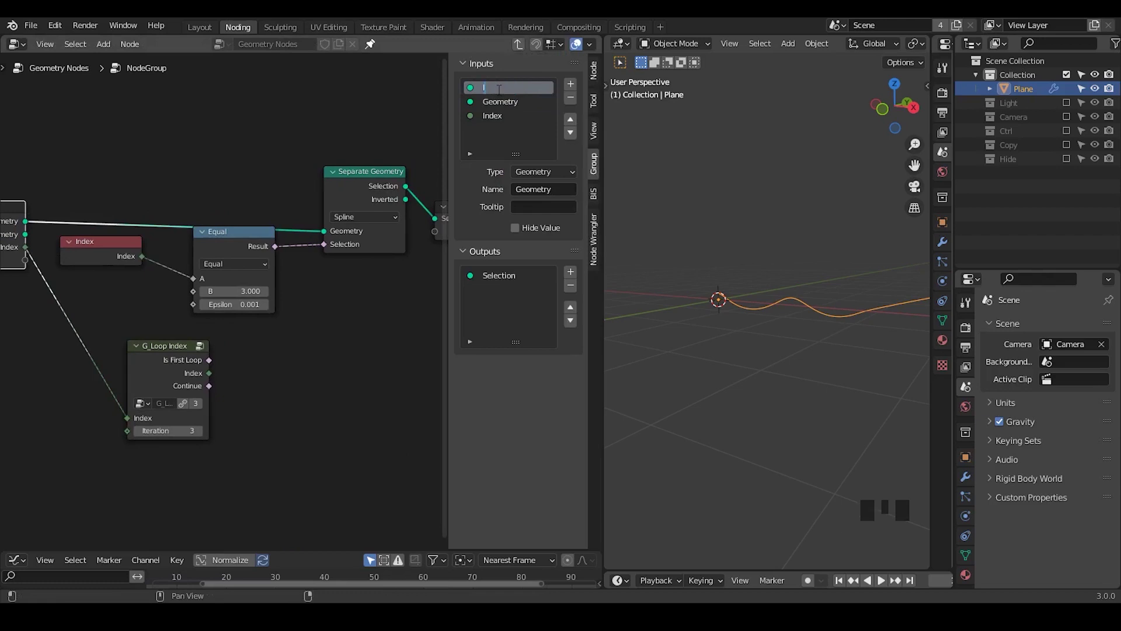
key("o")
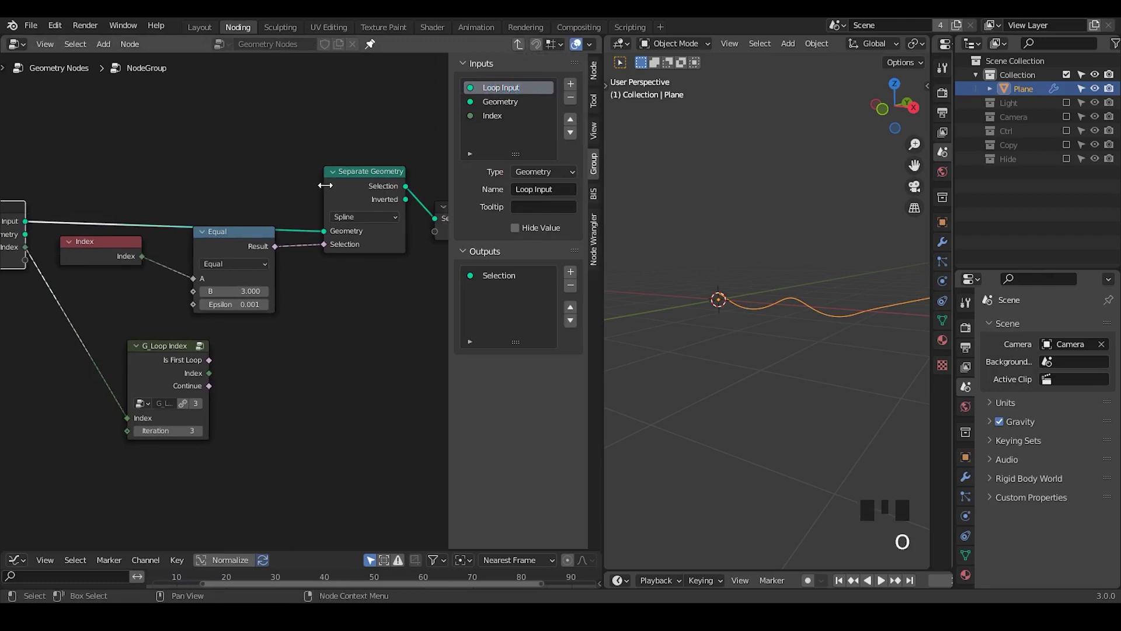
Step: Rename the group's Selection output to Loop Output and add a second output socket
left_click_drag(319, 179, 392, 203)
left_click(392, 202)
left_click(507, 283)
left_click(529, 283)
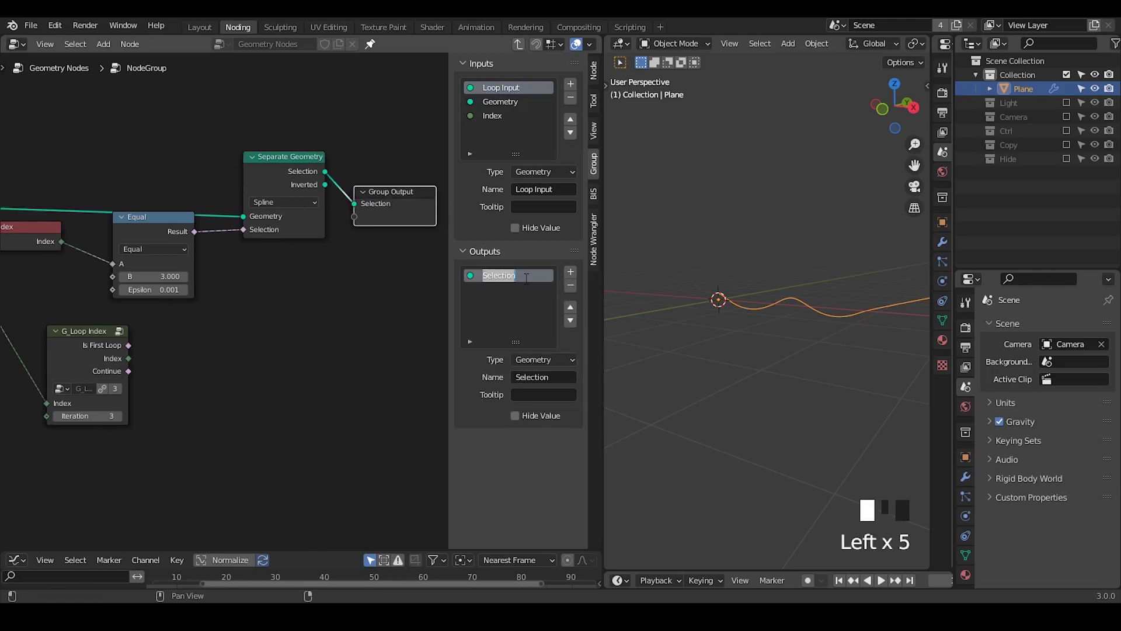
key("o")
key("BackSpace")
key("BackSpace")
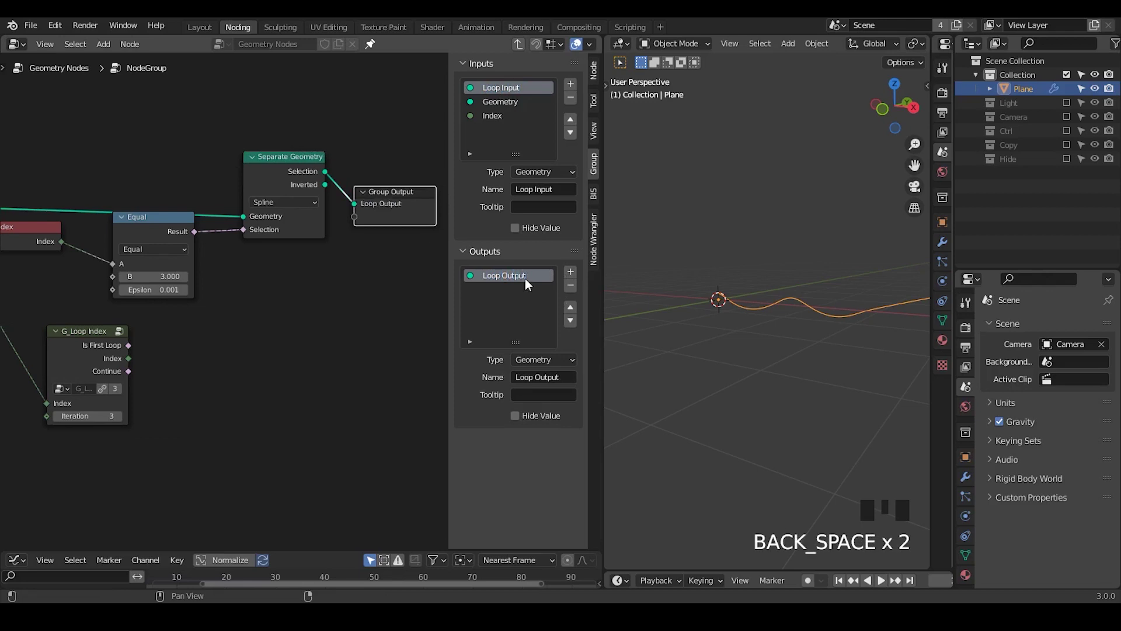
left_click_drag(577, 280, 520, 294)
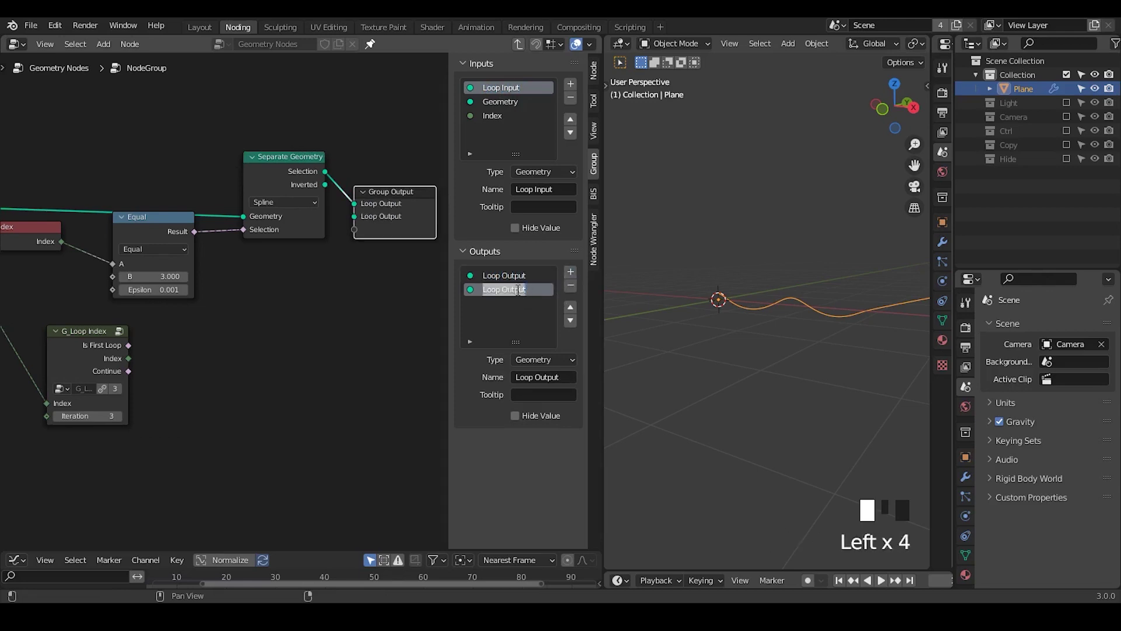
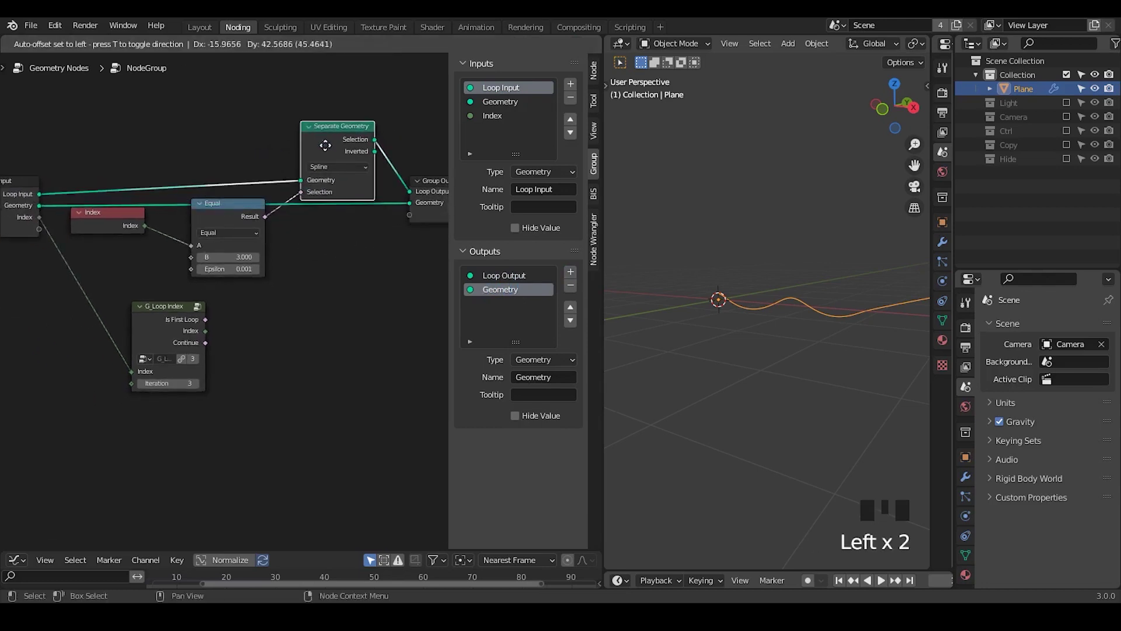
Step: Route the separated spline to Loop Output and feed the loop's Continue value onward
left_click(106, 226)
left_click_drag(144, 276, 80, 212)
left_click_drag(80, 212, 254, 311)
left_click_drag(254, 311, 206, 316)
left_click_drag(205, 316, 214, 313)
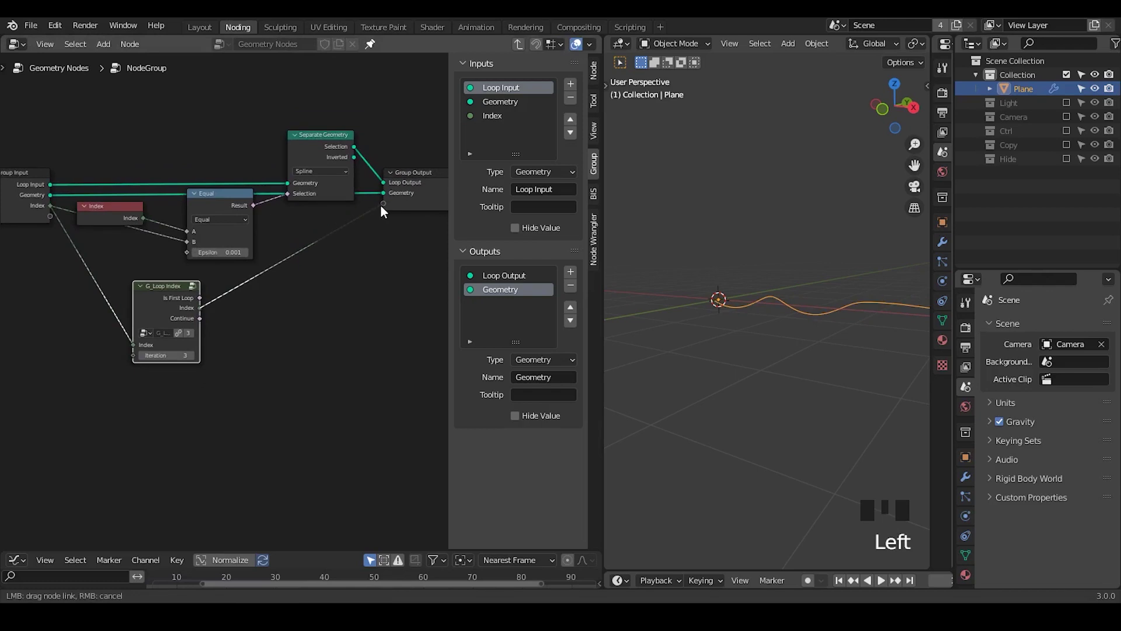
Step: Add an Index output to the group and frame the whole node tree in view
left_click_drag(156, 301, 207, 346)
left_click_drag(206, 346, 260, 167)
left_click(259, 167)
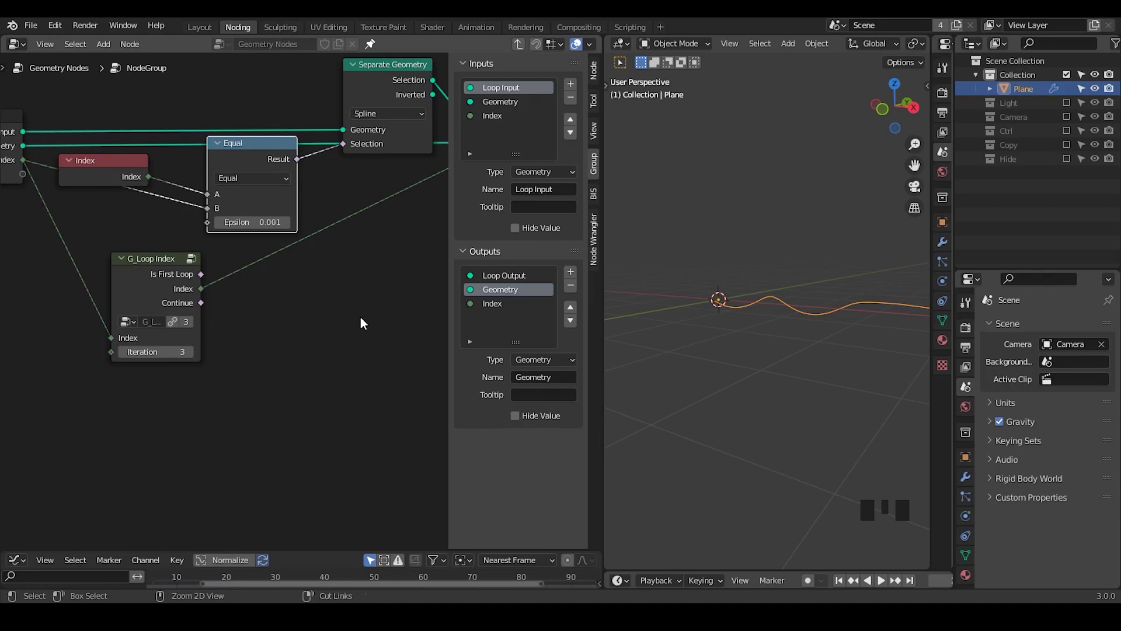
left_click_drag(362, 314, 295, 247)
key("n")
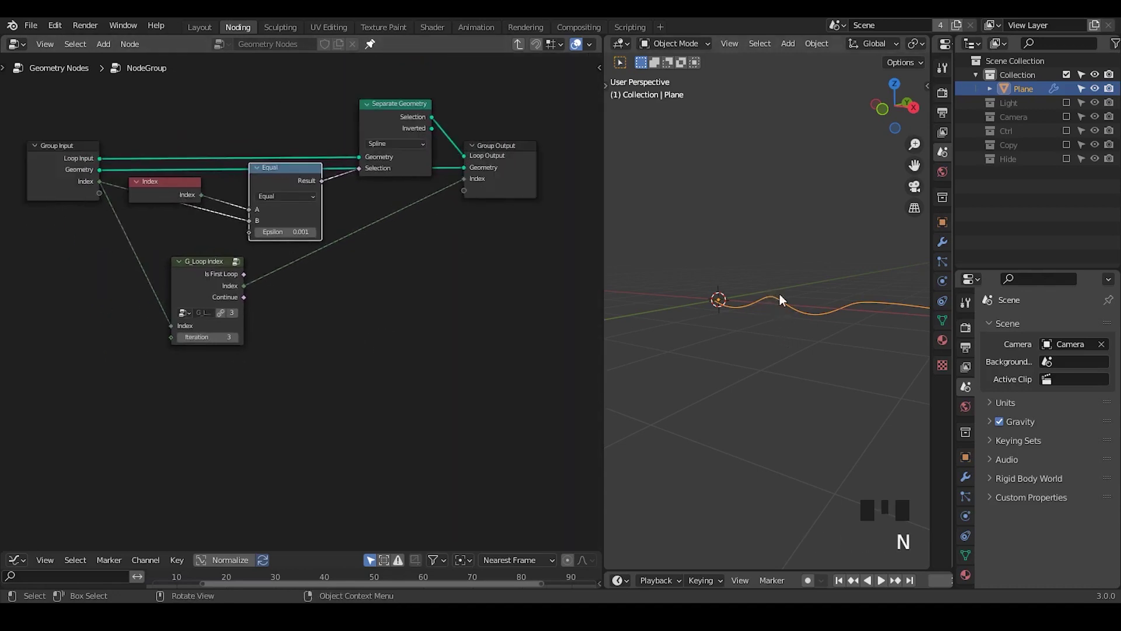
middle_click(344, 308)
Step: Add an Instance on Points node fed by the separated spline's points
left_click(484, 174)
left_click(368, 123)
key("ctrl+a")
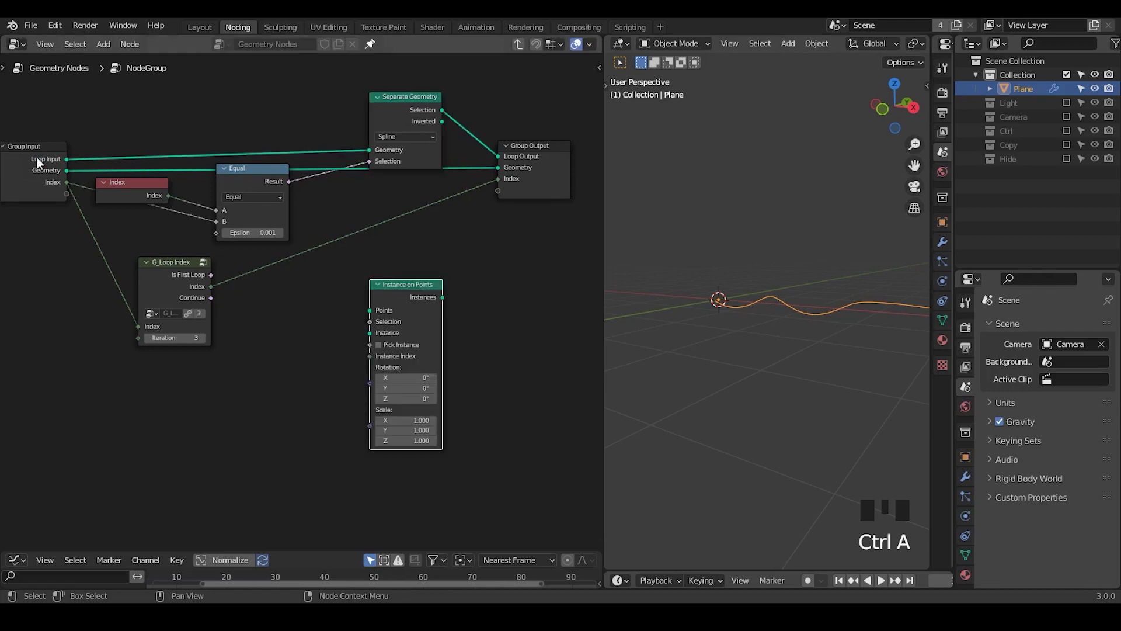
left_click_drag(71, 174, 367, 112)
middle_click(389, 246)
left_click(396, 187)
left_click(248, 320)
left_click(242, 142)
left_click(384, 294)
left_click_drag(289, 318, 345, 275)
Step: Instance a Curve Circle on the points and join it with the spline into Loop Output
key("ctrl+a")
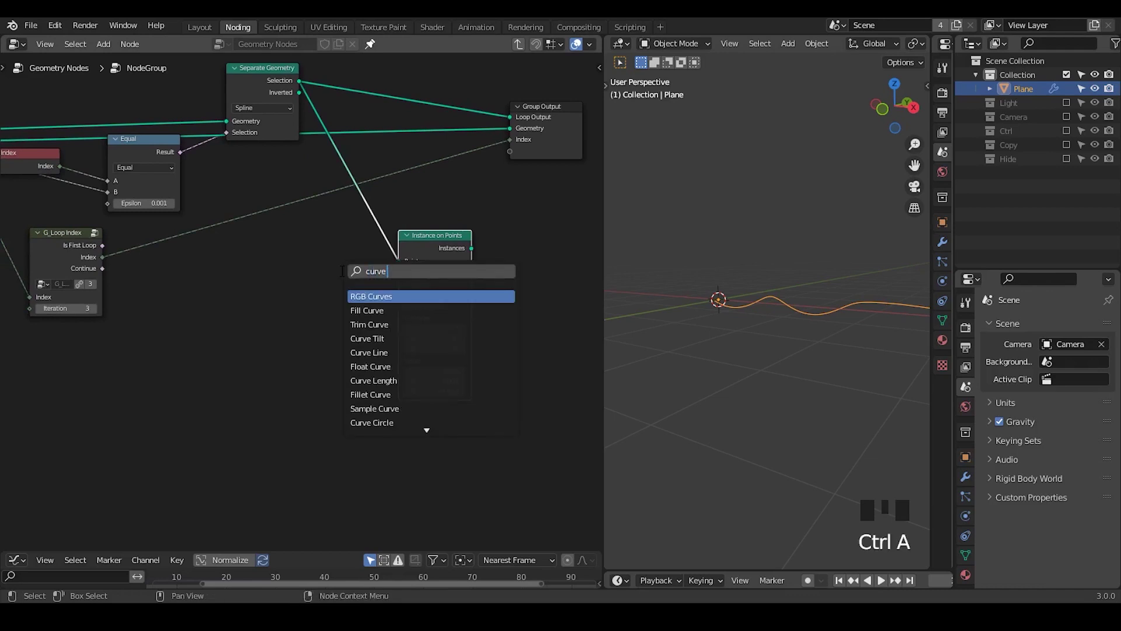
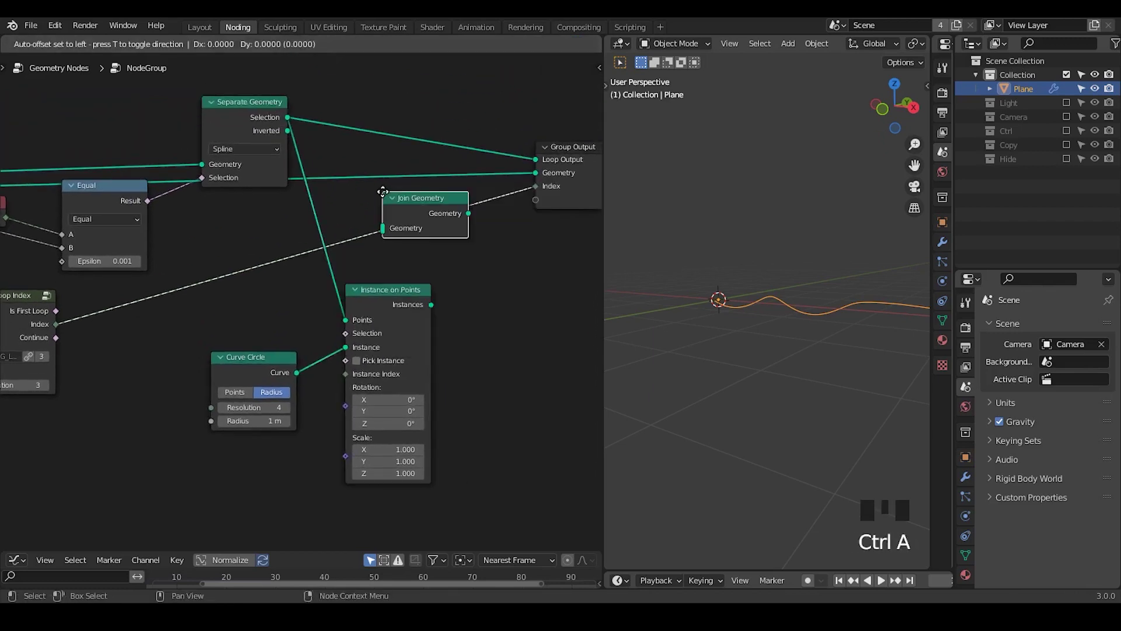
left_click_drag(399, 191, 425, 138)
left_click_drag(425, 139, 308, 217)
key("g")
left_click_drag(330, 258, 403, 250)
left_click(402, 250)
left_click_drag(400, 283, 428, 230)
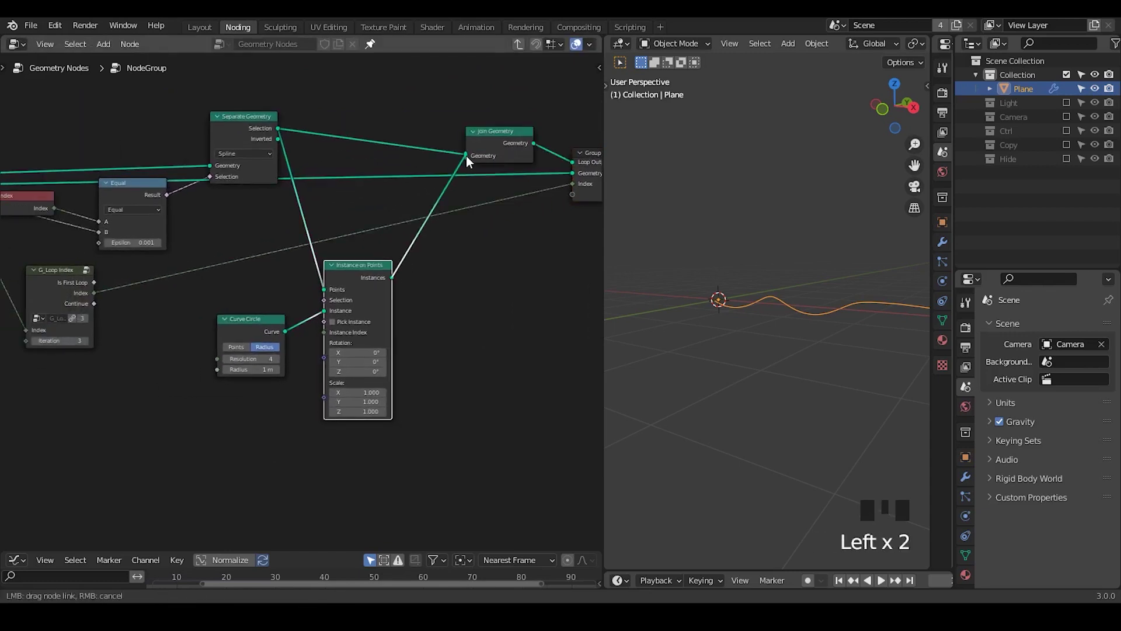
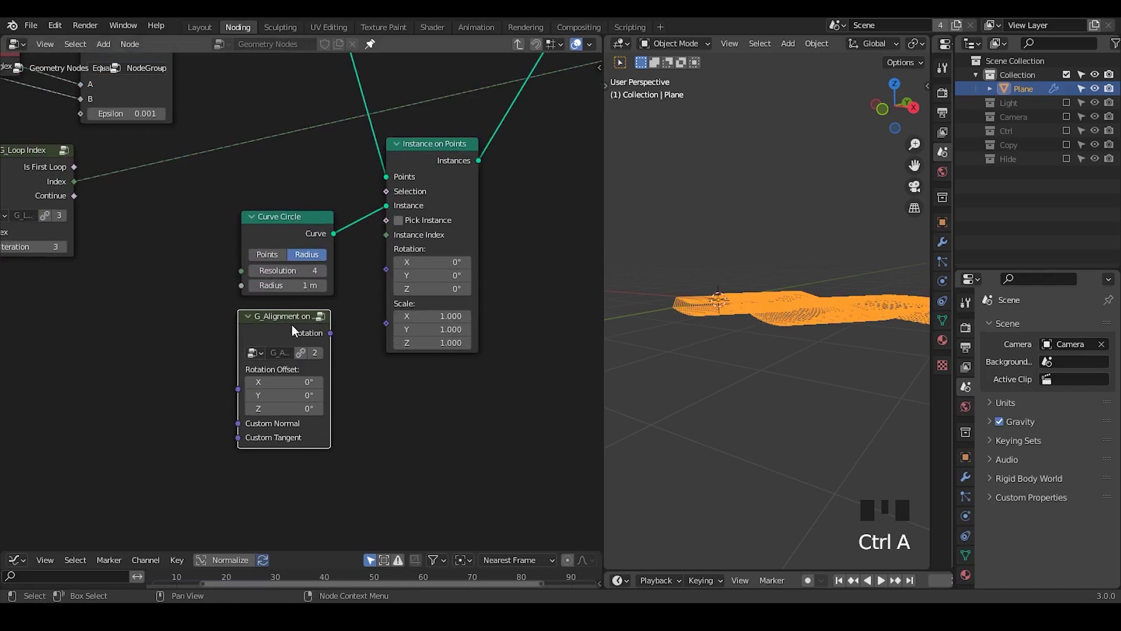
Step: Align instance rotation to the spline and feed the float range into Combine XYZ Z
left_click_drag(330, 330, 434, 179)
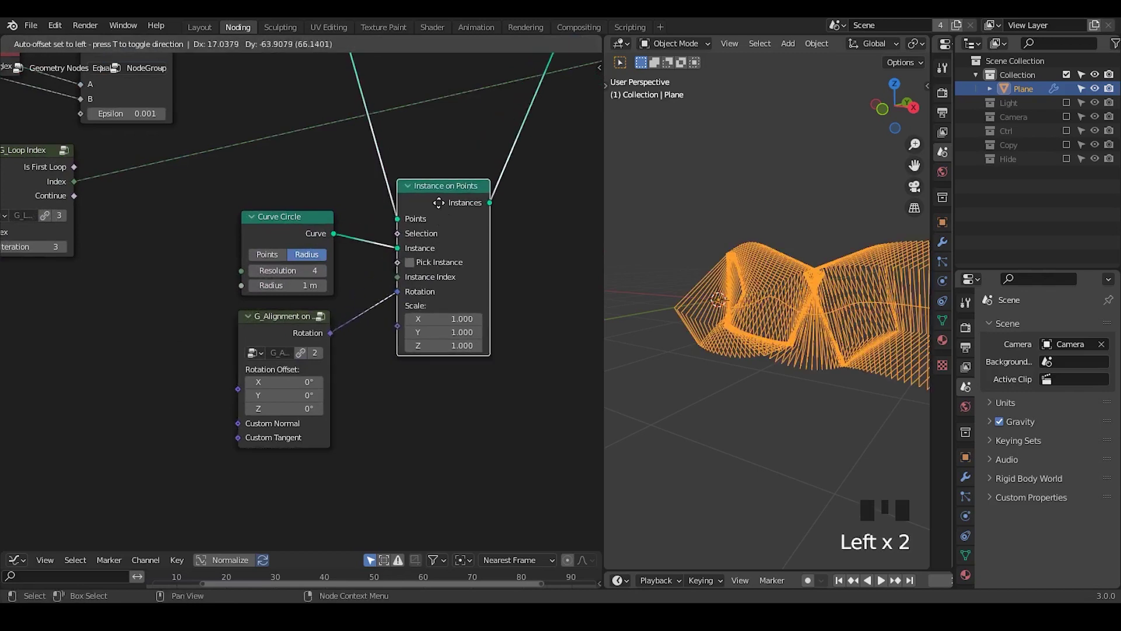
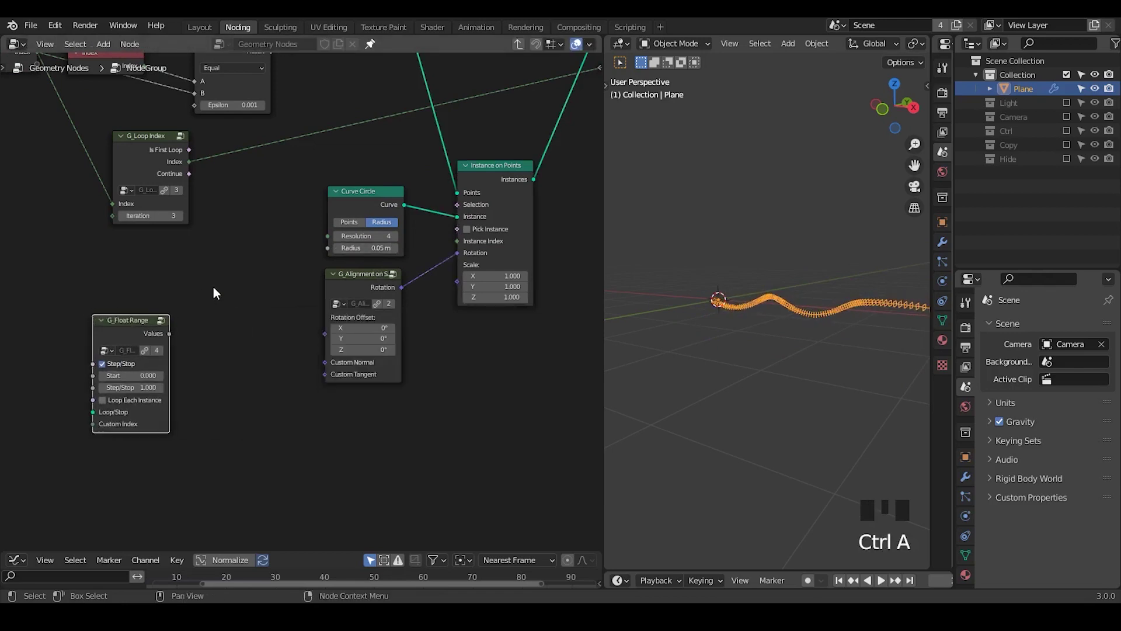
key("ctrl+a")
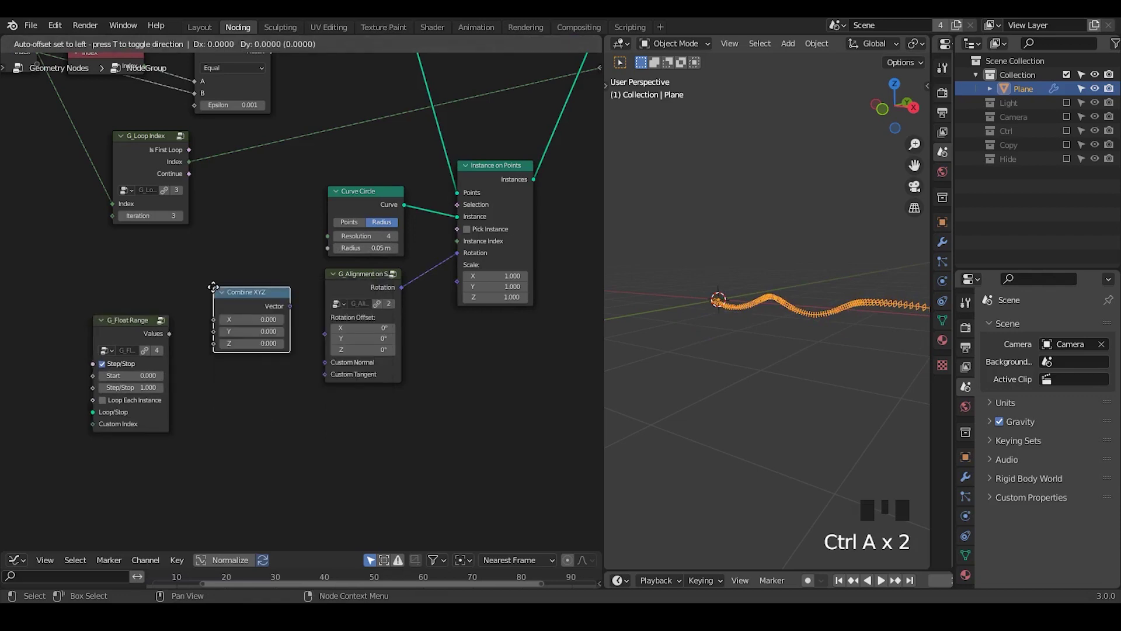
left_click(169, 339)
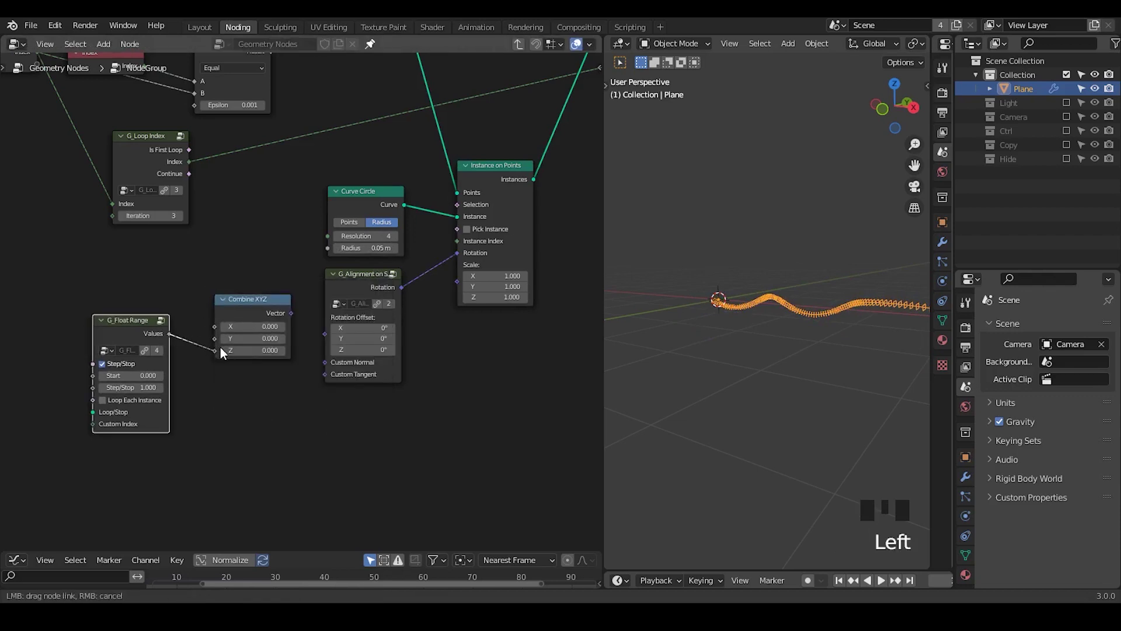
left_click_drag(297, 324, 315, 332)
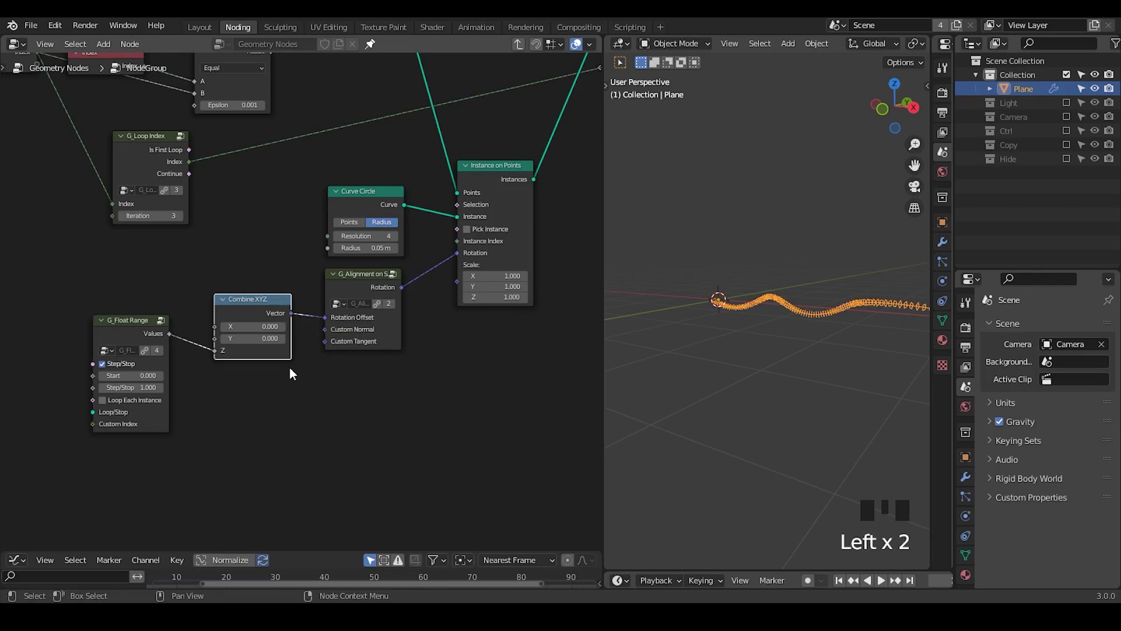
left_click_drag(174, 429, 251, 395)
Step: Add a G_Combine Euler node for the rotation offset
key("ctrl+a")
key("Down")
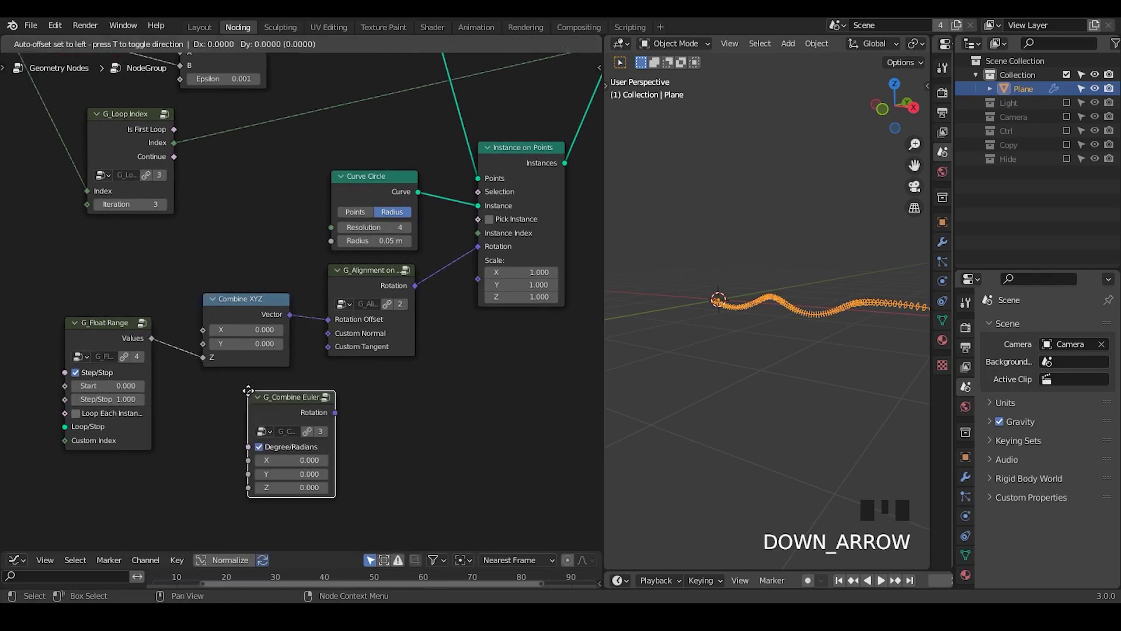
left_click(155, 346)
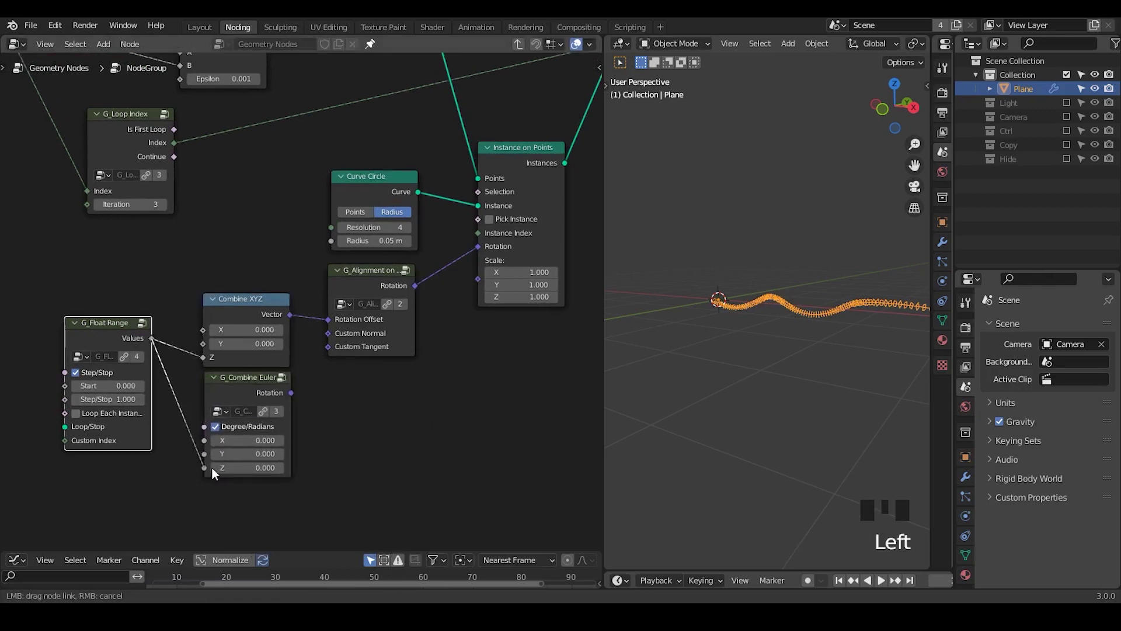
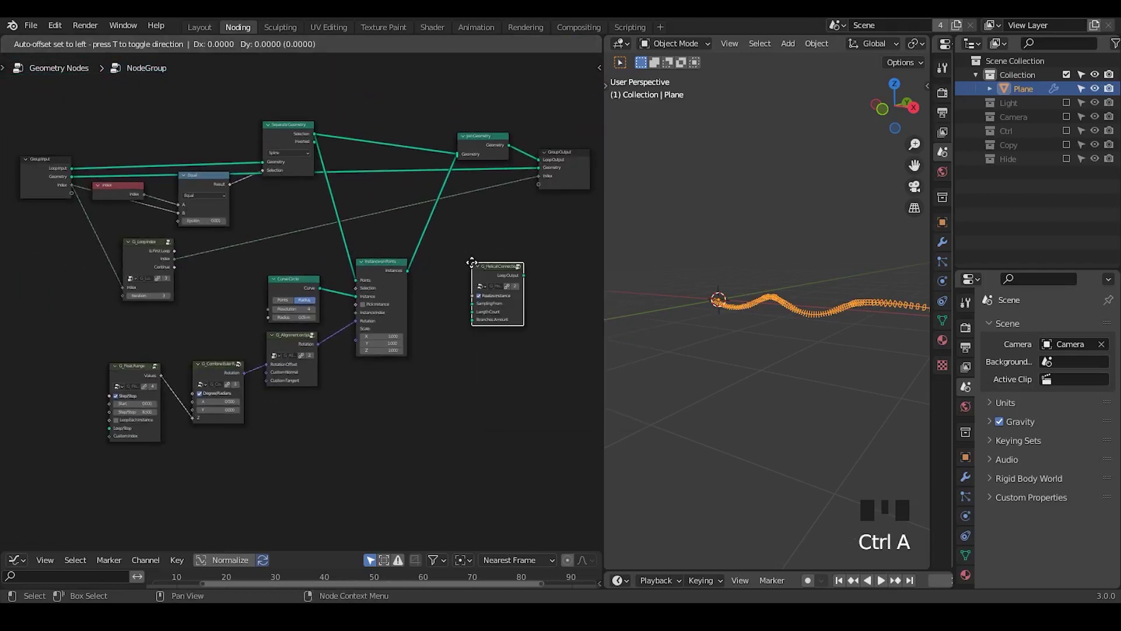
Step: Wire the instances, separated spline and Curve Circle into G_Helical Connect's inputs
left_click_drag(421, 236, 401, 310)
left_click_drag(400, 310, 457, 221)
left_click_drag(457, 221, 300, 138)
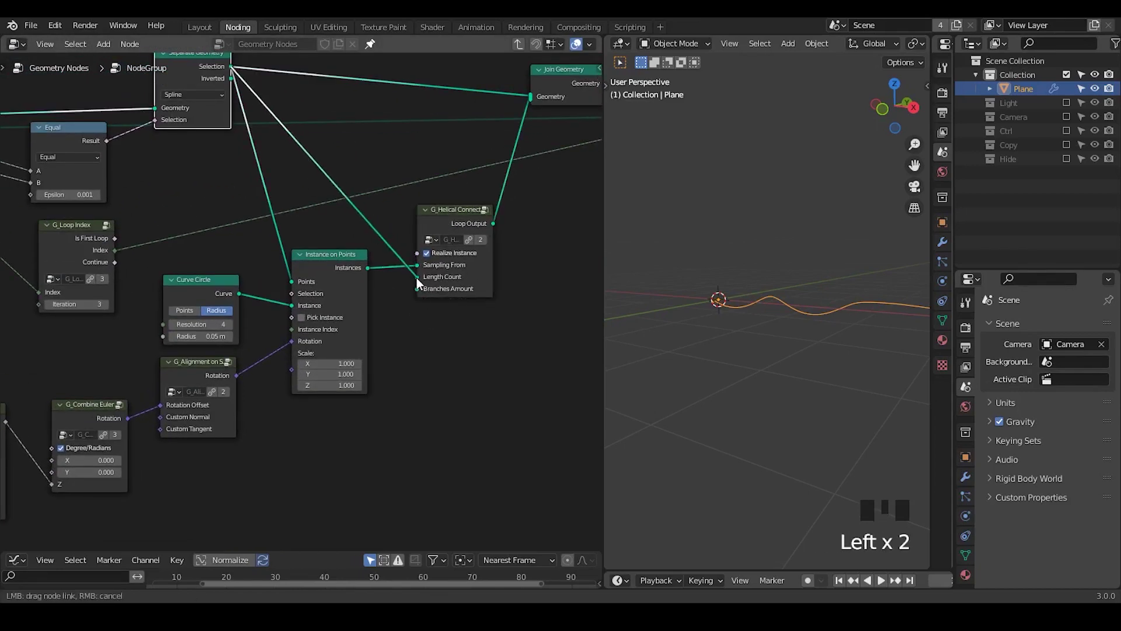
left_click(242, 299)
Step: Place a G_Bevel Curve after the loop group and feed the group output into it
left_click_drag(767, 334, 529, 51)
left_click_drag(529, 51, 416, 155)
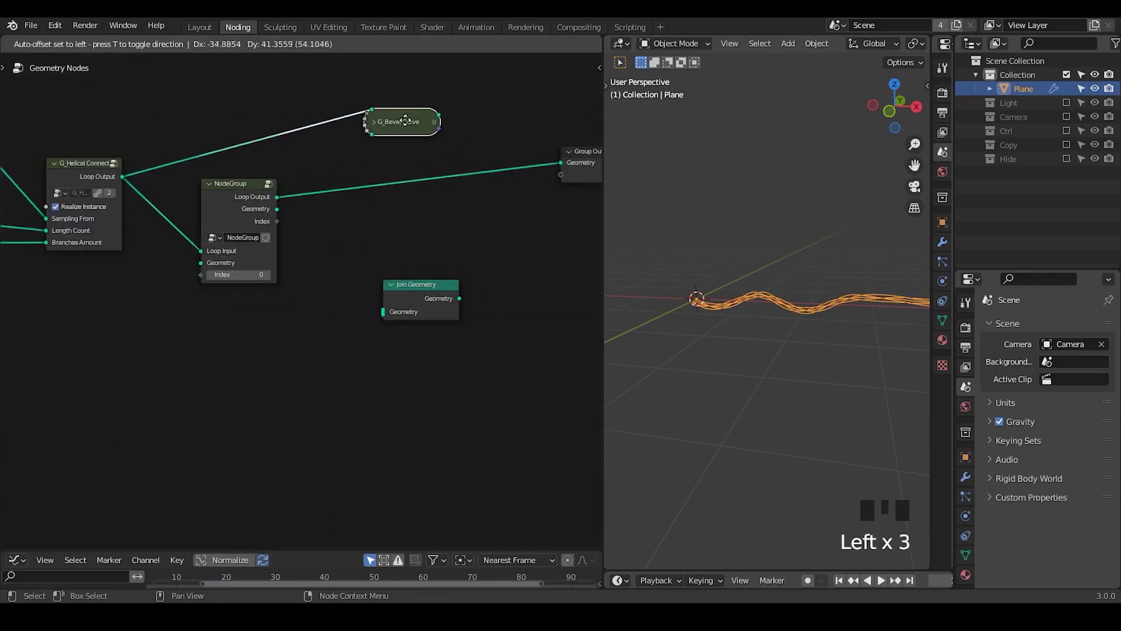
left_click(233, 202)
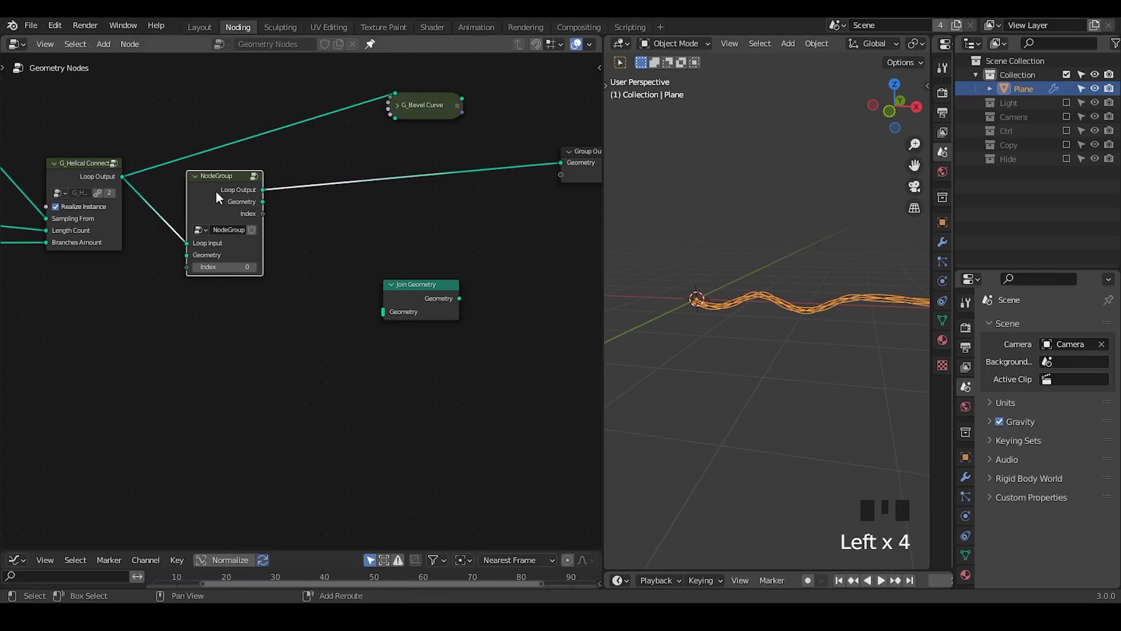
left_click_drag(229, 196, 250, 191)
Step: Inside the group, connect the incoming geometry directly to Join Geometry
key("Tab")
left_click_drag(147, 277, 71, 181)
left_click_drag(72, 181, 375, 230)
left_click_drag(376, 230, 82, 191)
left_click(82, 191)
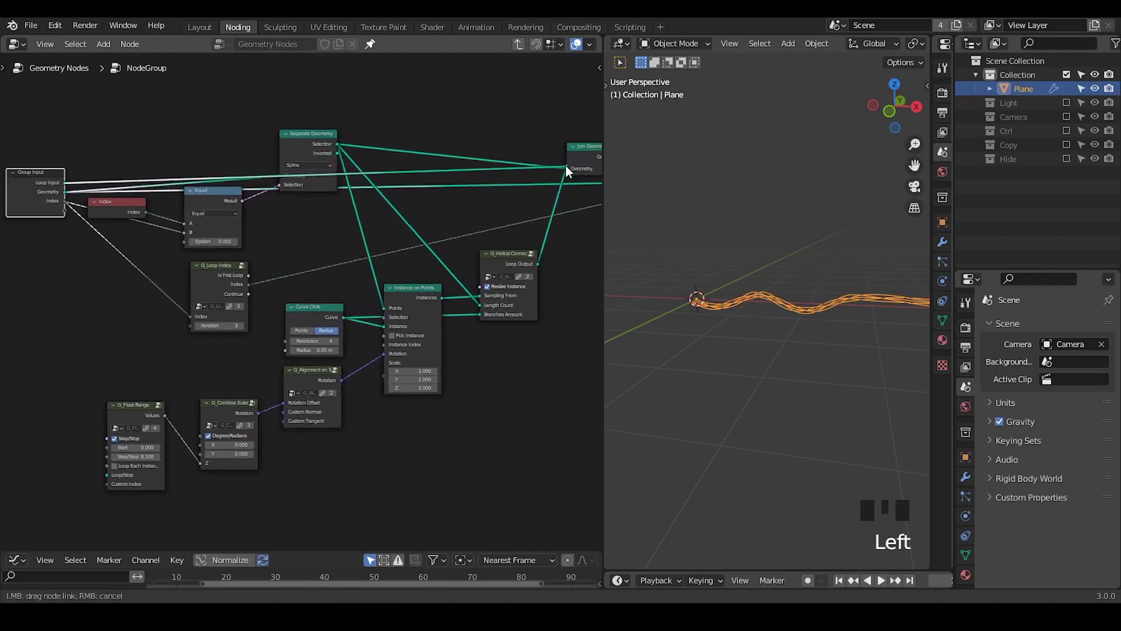
Step: Add reroute points along the geometry link and select the Separate Geometry node
right_click(181, 170)
key("g")
right_click(188, 102)
key("g")
right_click(463, 149)
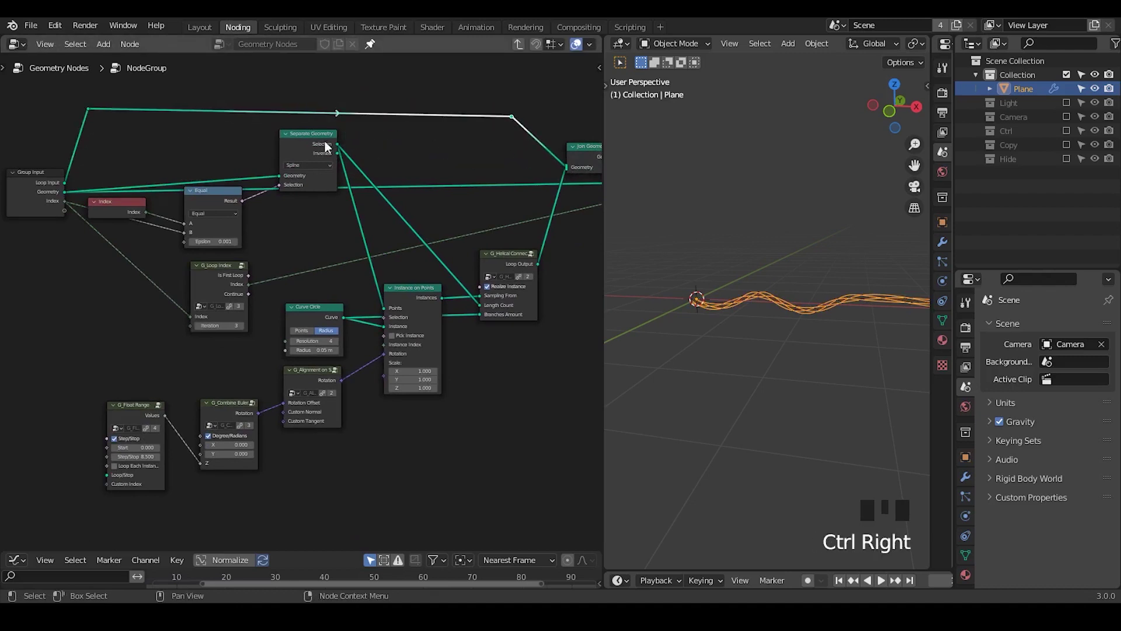
left_click(318, 150)
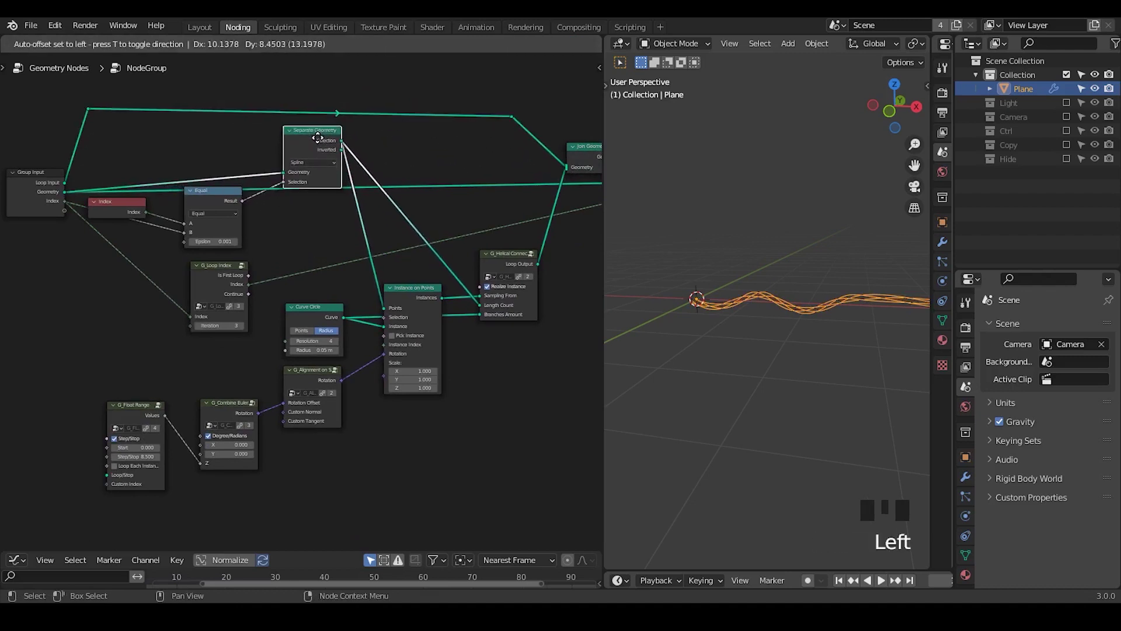
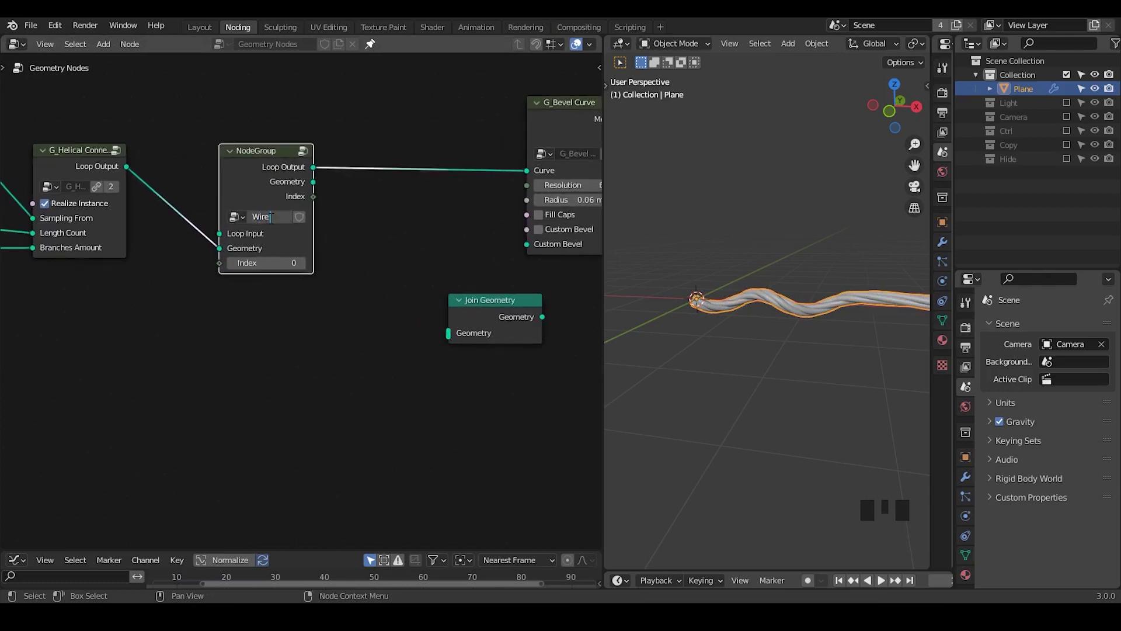
Step: Name the group Wire Loop and chain a first duplicate after it
key("o")
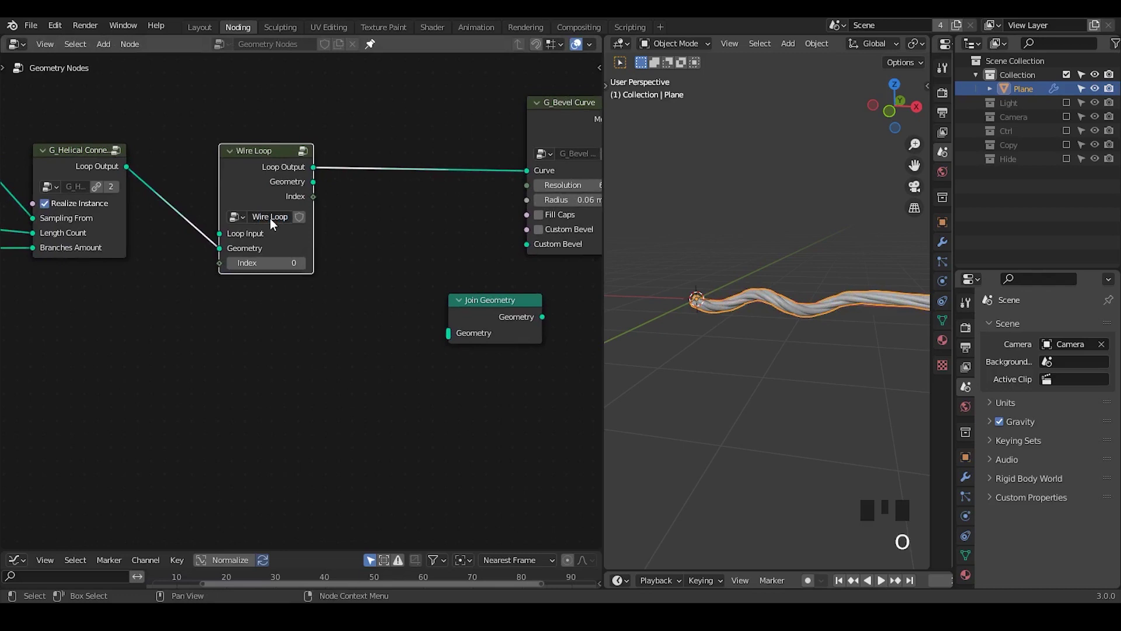
left_click(303, 219)
left_click(274, 178)
key("shift+d")
left_click(369, 164)
left_click_drag(331, 258, 443, 226)
left_click_drag(443, 225, 366, 350)
Step: Duplicate further Wire Loop copies and link them into the chain before Bevel Curve
left_click(344, 321)
key("x")
left_click(436, 244)
key("g")
left_click_drag(375, 405, 292, 182)
left_click(292, 182)
key("shift+d")
key("shift+d")
Step: Link the latest copy into the chain and place extra Wire Loop duplicates below
left_click_drag(414, 306, 452, 143)
left_click_drag(452, 143, 218, 242)
left_click(281, 302)
left_click(249, 229)
key("shift+d")
key("shift+d")
Step: Delete the extra Wire Loop copies left below the chain
key("shift+d")
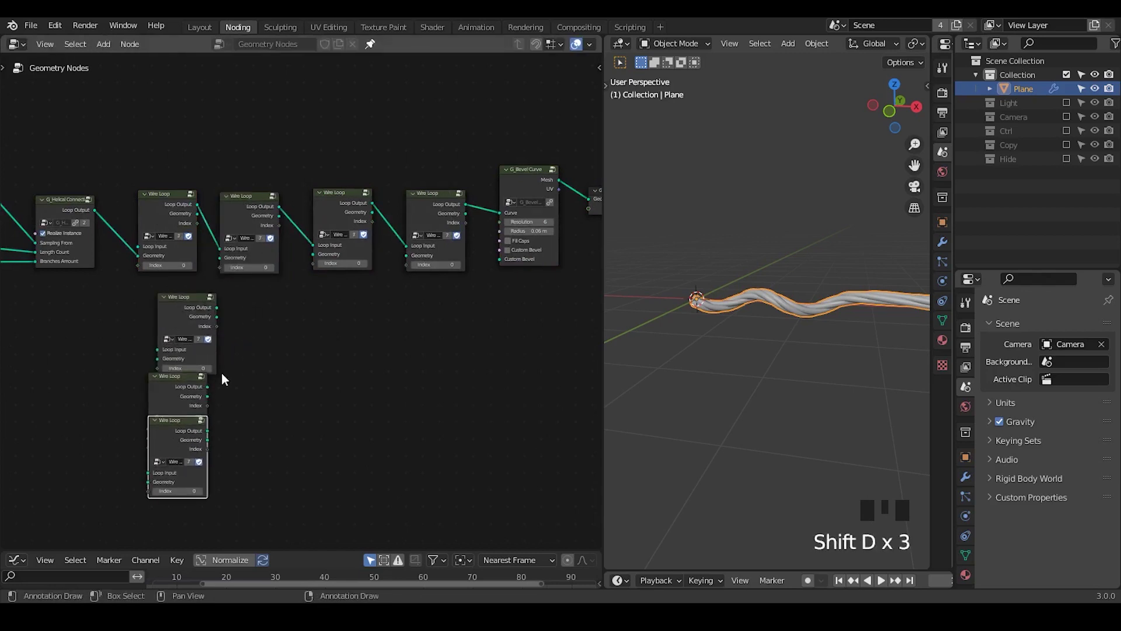
left_click(232, 359)
key("x")
left_click_drag(437, 148, 253, 320)
key("f")
key("f")
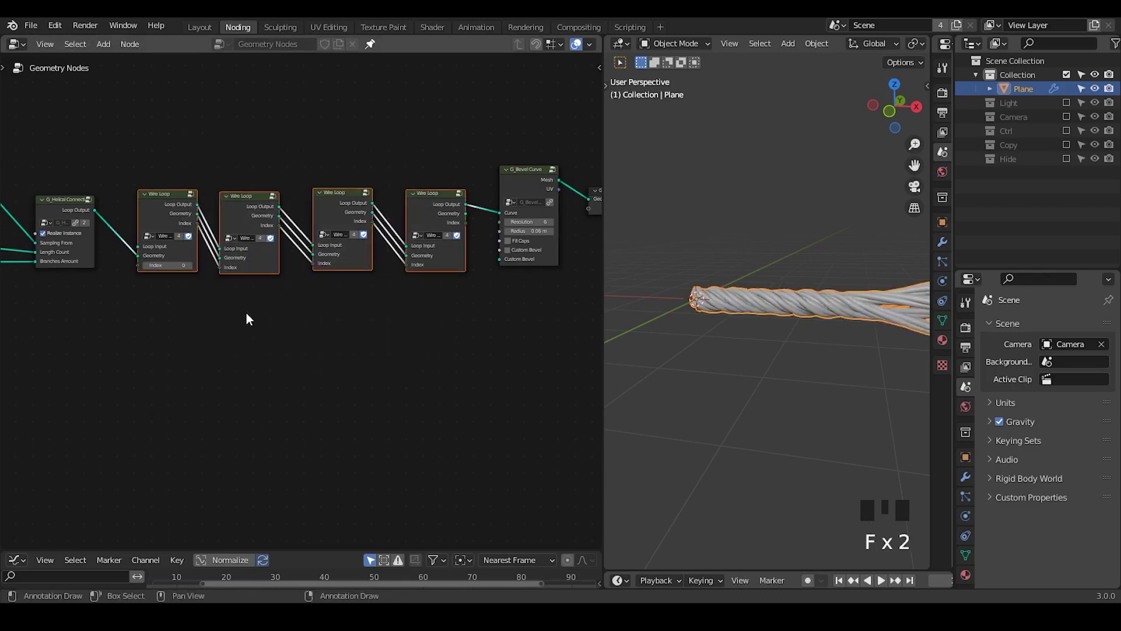
Step: Connect every output socket between consecutive Wire Loop nodes with Node Wrangler
left_click_drag(745, 354, 1053, 155)
left_click(1066, 134)
left_click(1024, 151)
left_click_drag(835, 320, 845, 314)
key("g")
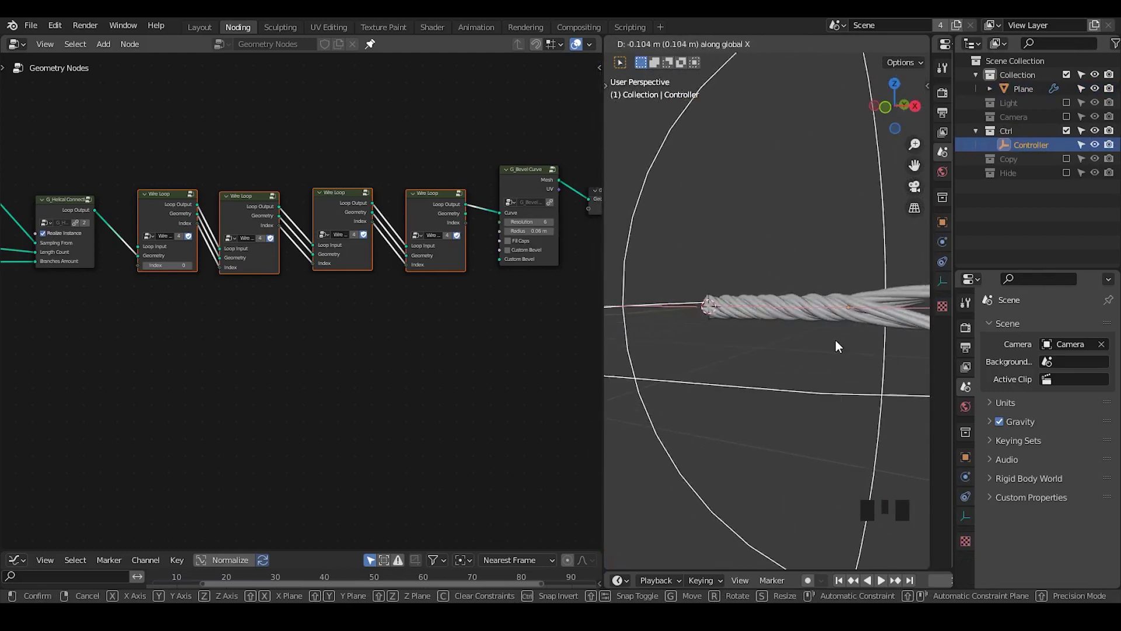
Step: Move the Controller along X to twist the rope, then enter the Wire Loop group
key("ctrl+shift+alt+w")
key("ctrl+shift+q")
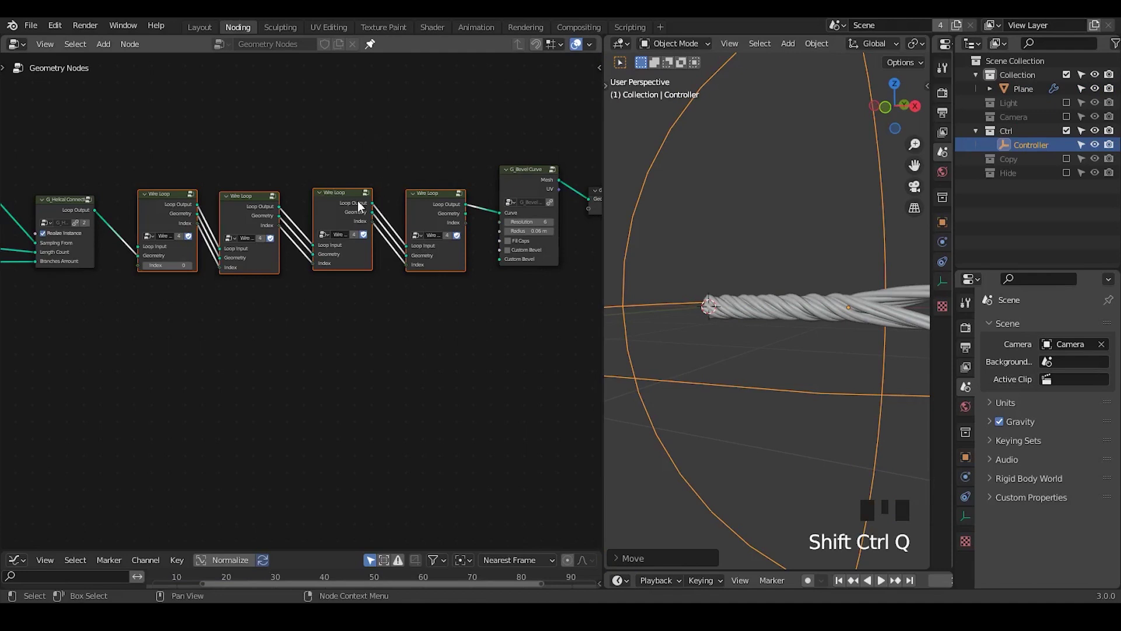
left_click_drag(281, 351, 153, 144)
left_click_drag(153, 144, 153, 160)
left_click(149, 184)
key("Tab")
left_click_drag(284, 301, 48, 126)
Step: Adjust the radius of the Curve Circle strand cross-section inside Wire Loop
left_click(48, 126)
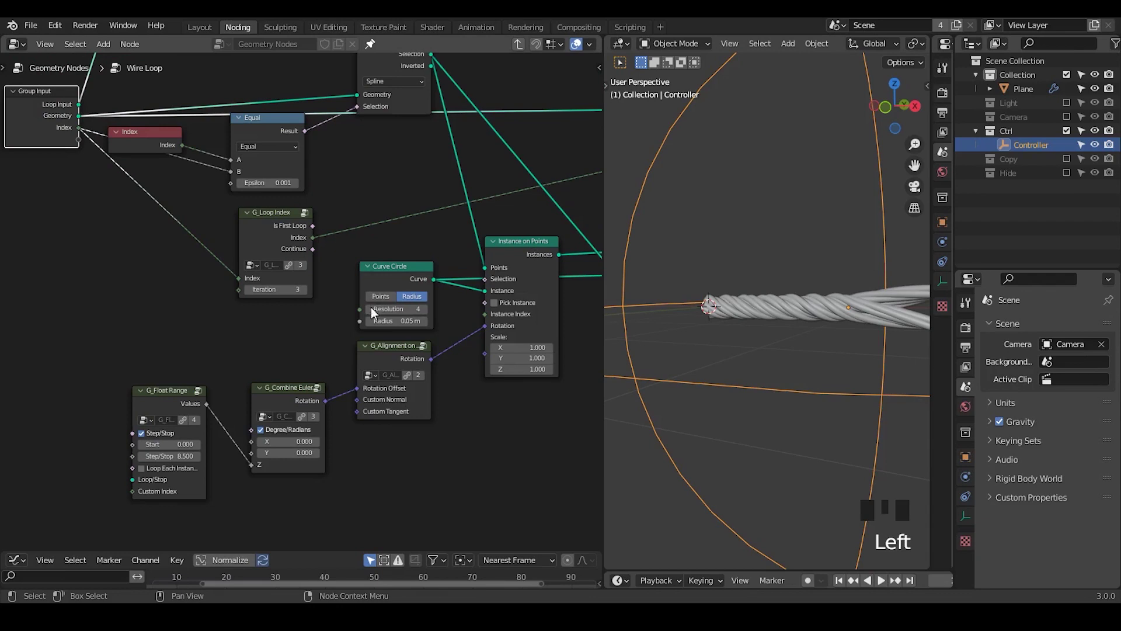
left_click_drag(366, 326, 347, 325)
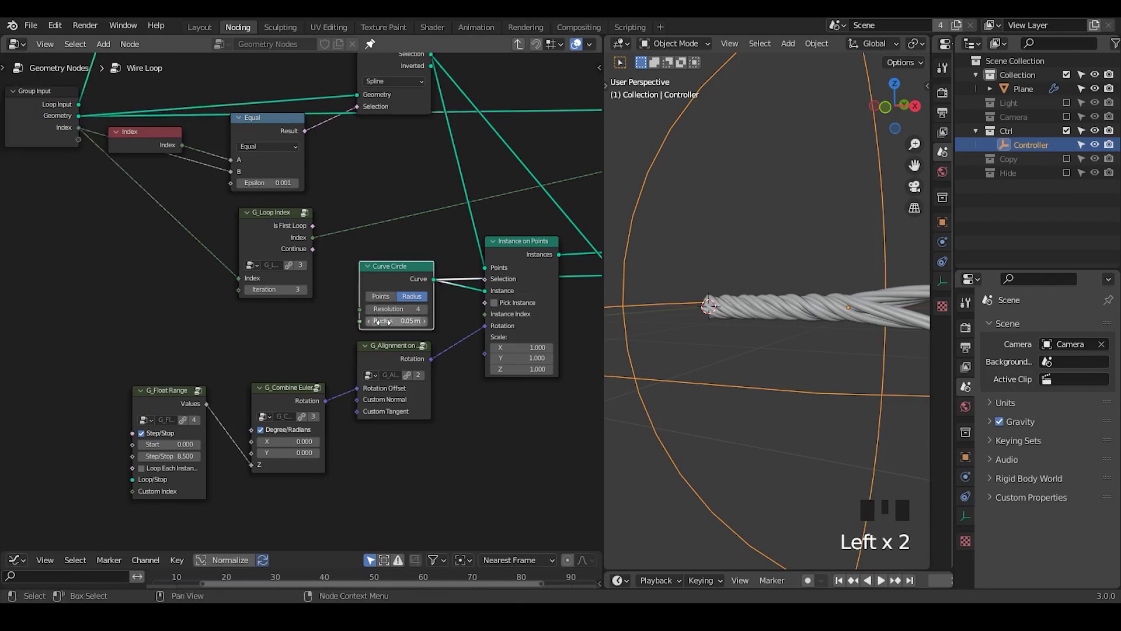
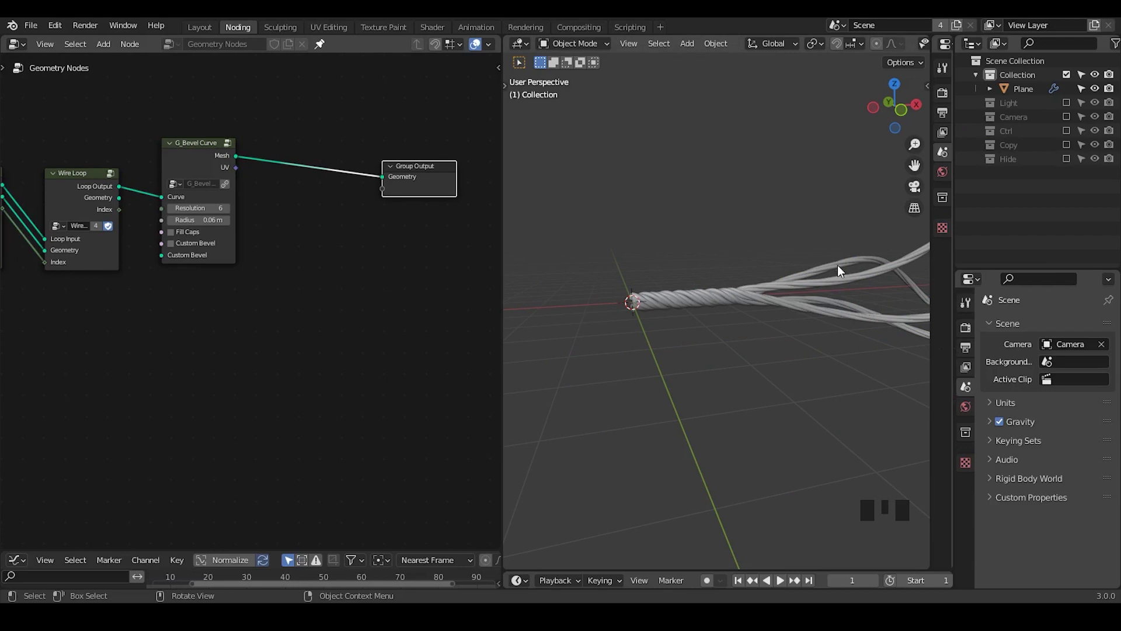
Step: Give the rope Plane object a Curve modifier after its geometry nodes
left_click(850, 275)
left_click(970, 477)
left_click_drag(1008, 335, 943, 81)
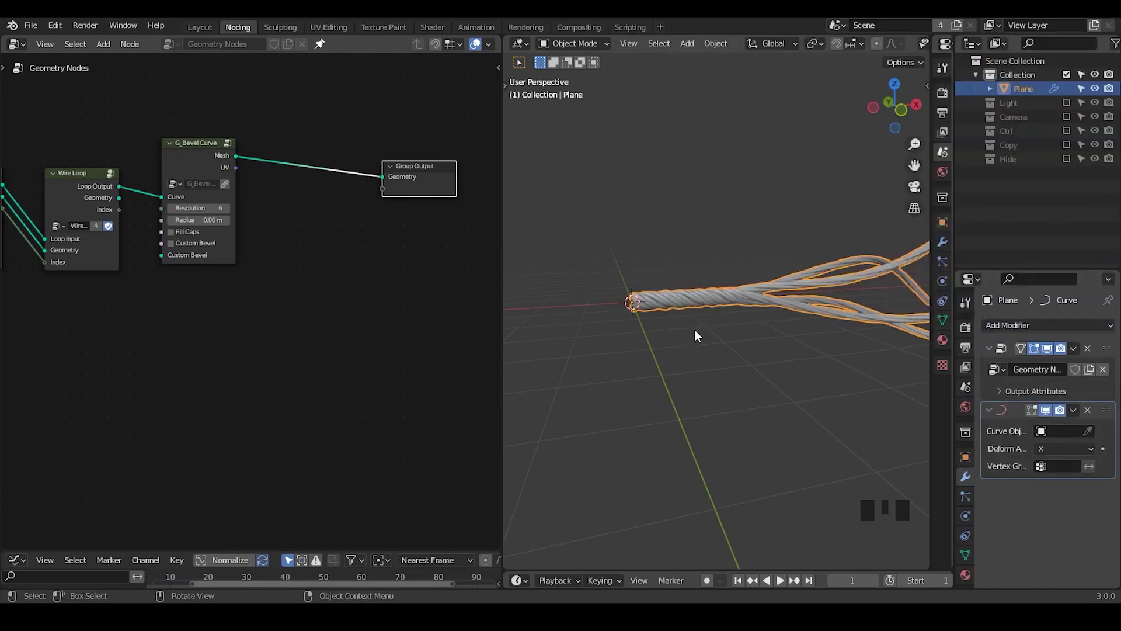
Step: Add a G_Curve Deform group node below the output in the rope tree
left_click_drag(351, 283, 280, 312)
key("ctrl+a")
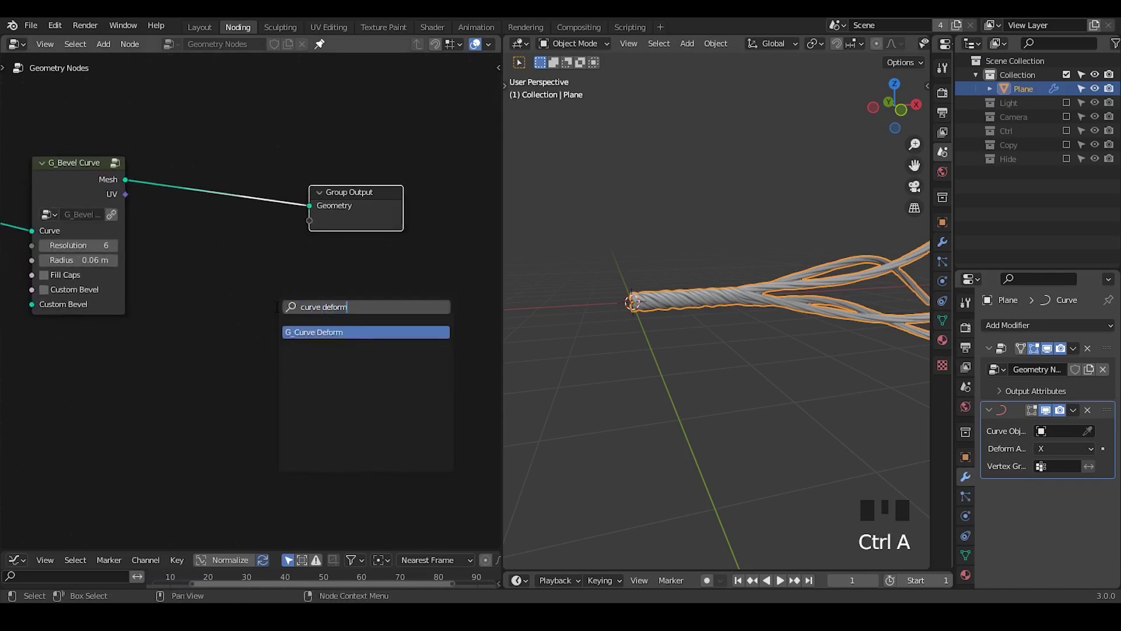
middle_click(256, 280)
left_click_drag(294, 237, 266, 249)
key("d")
left_click_drag(267, 249, 416, 252)
key("d")
key("d")
key("d")
Step: Remove the Curve Deform node again and bring up the add-object list
left_click_drag(435, 238, 238, 257)
key("d")
key("d")
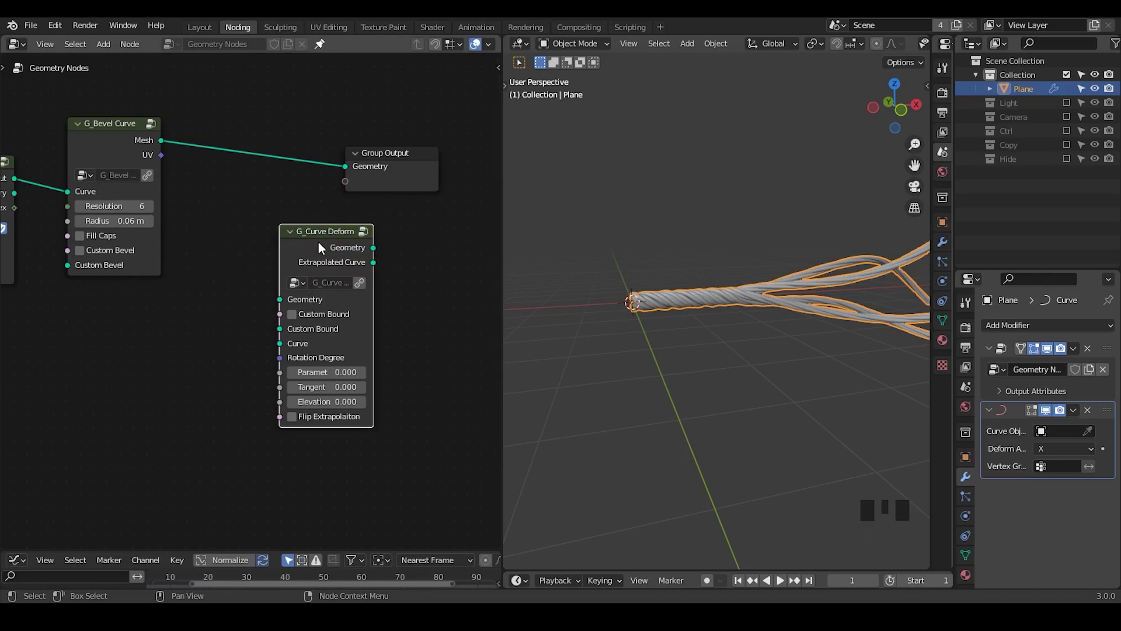
left_click_drag(323, 248, 318, 249)
key("x")
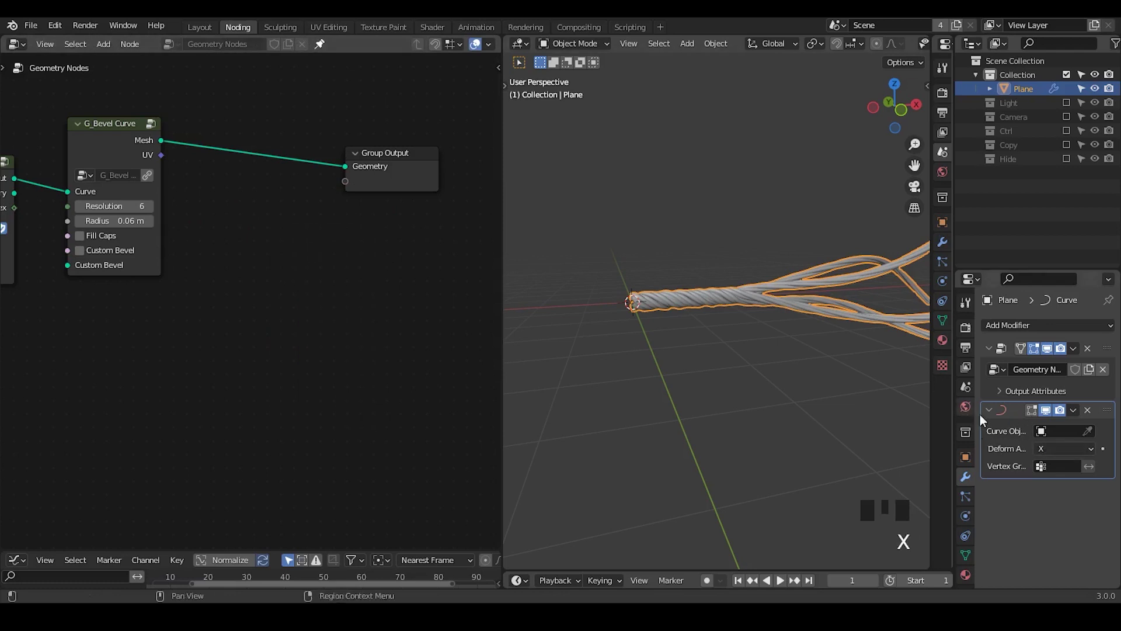
left_click_drag(686, 294, 698, 201)
key("shift+a")
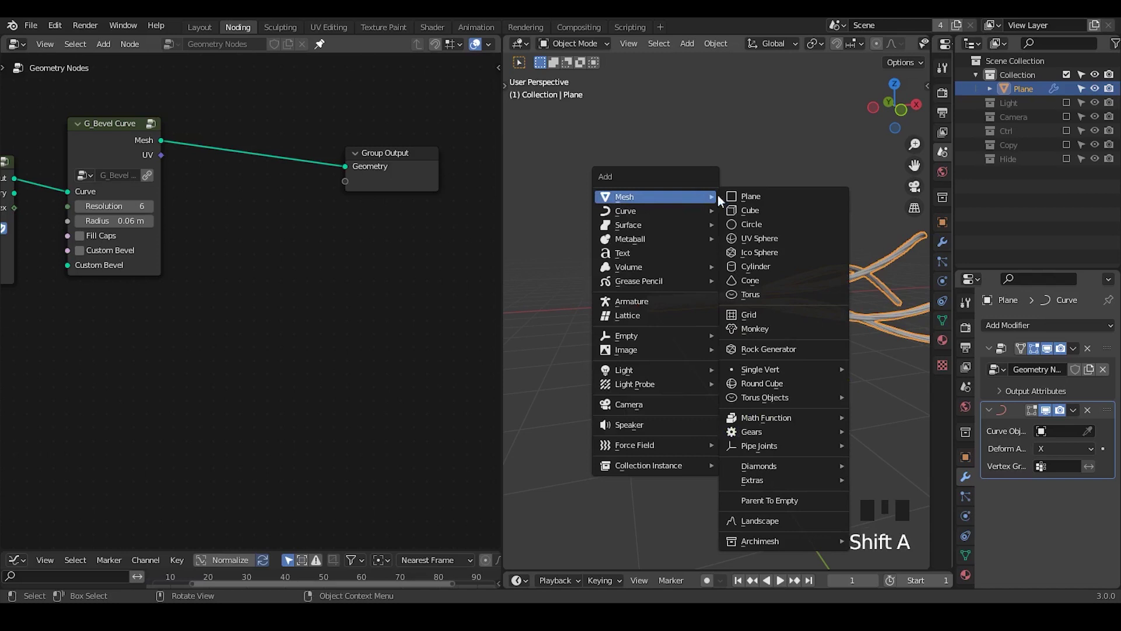
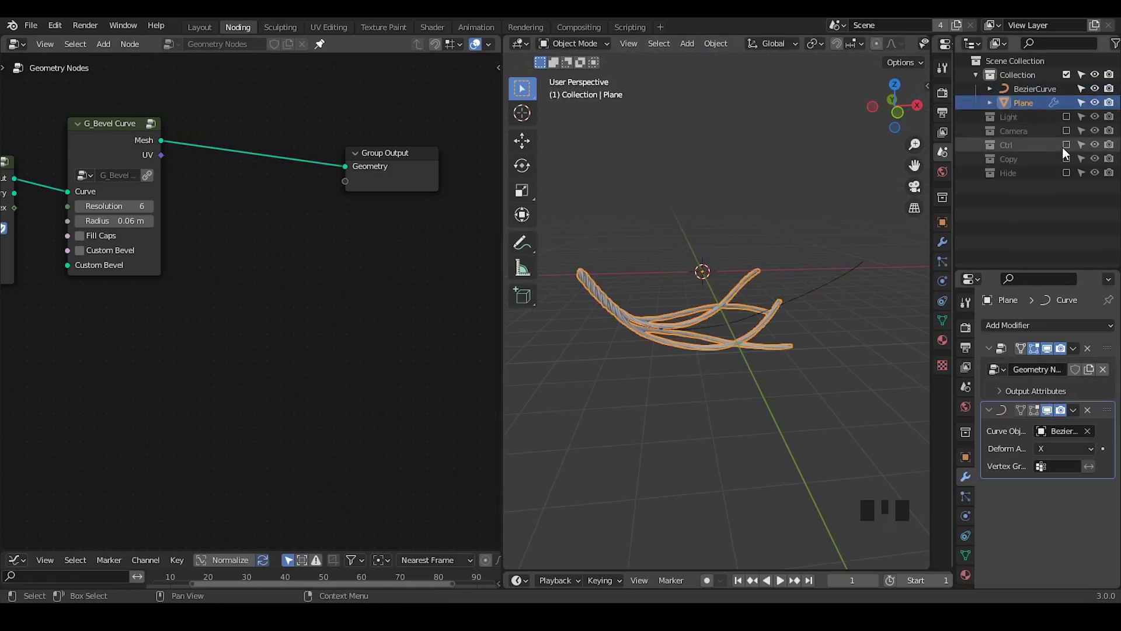
Step: Enable the Ctrl collection and move the Controller sphere along the curve to shorten the rope
left_click(1066, 150)
left_click(1023, 166)
key("g")
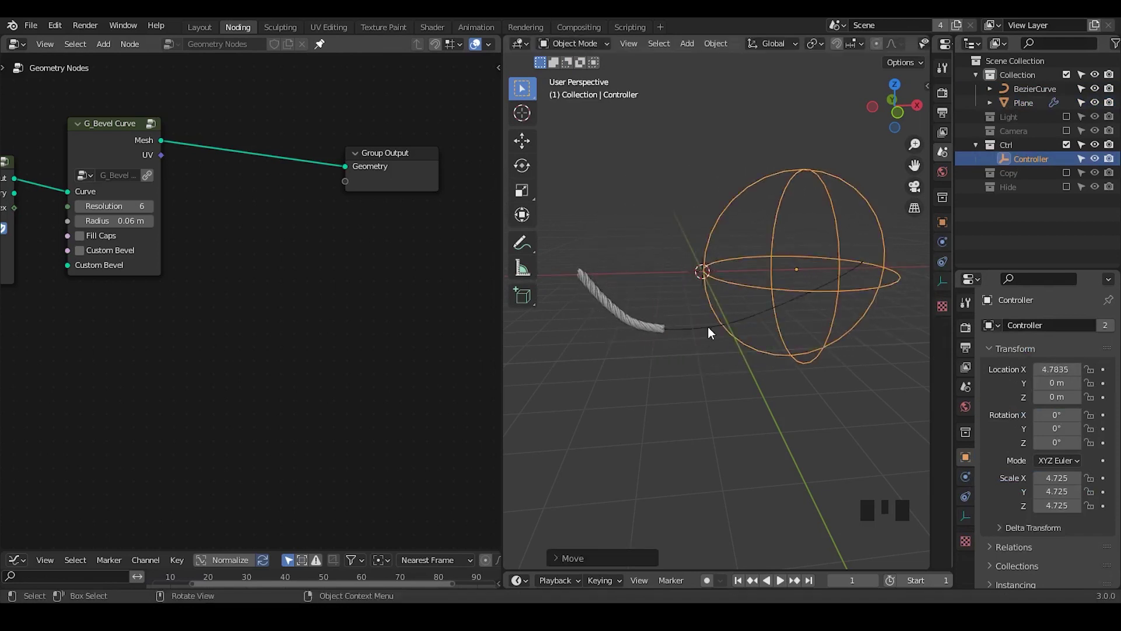
left_click_drag(266, 296, 456, 167)
left_click_drag(457, 167, 436, 153)
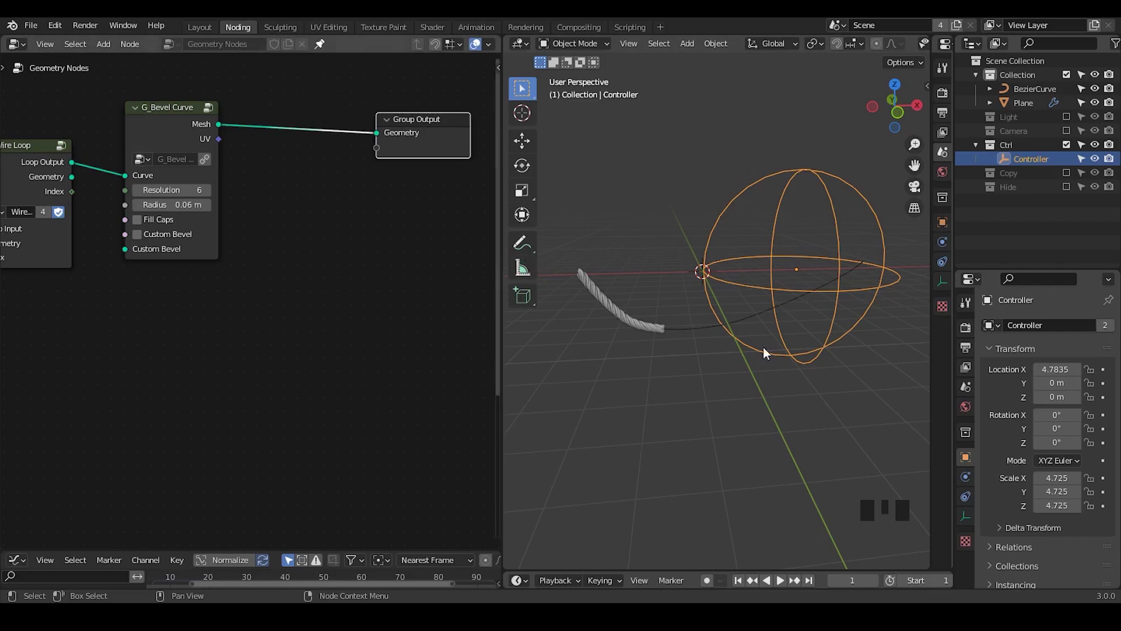
Step: Reselect the Plane and add a second Geometry Nodes modifier after the Curve modifier
left_click(663, 332)
left_click(1054, 321)
left_click_drag(1059, 325, 1047, 387)
left_click_drag(1034, 325, 331, 51)
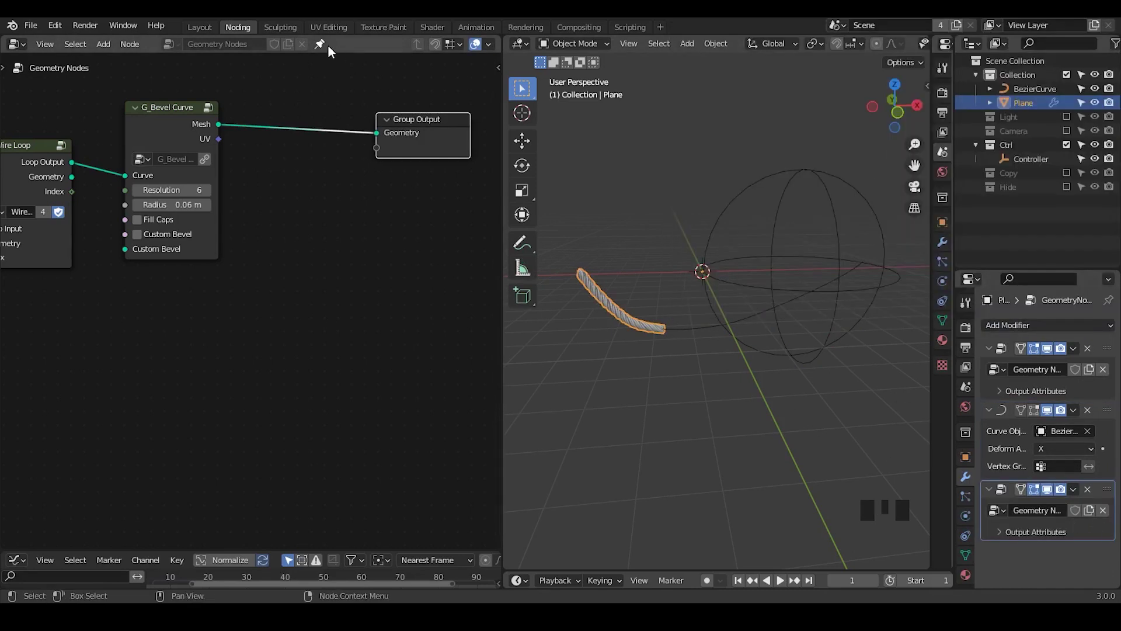
Step: Create a new node tree and insert a Set Position node between Group Input and Output
left_click(326, 48)
key("q")
left_click_drag(125, 300, 170, 275)
key("ctrl+a")
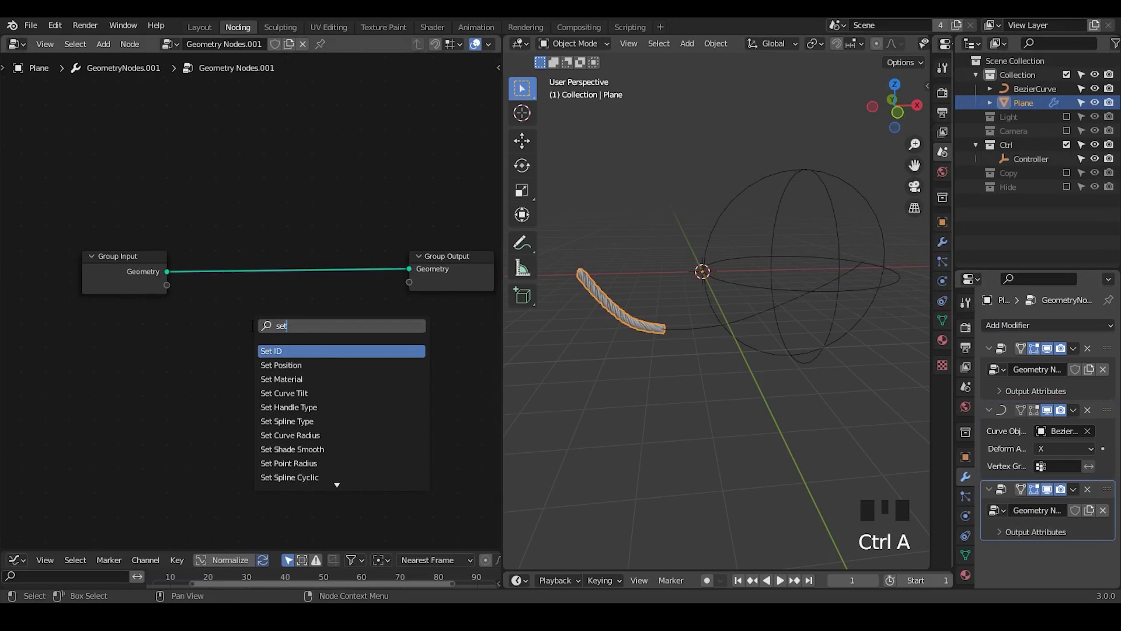
key("BackSpace")
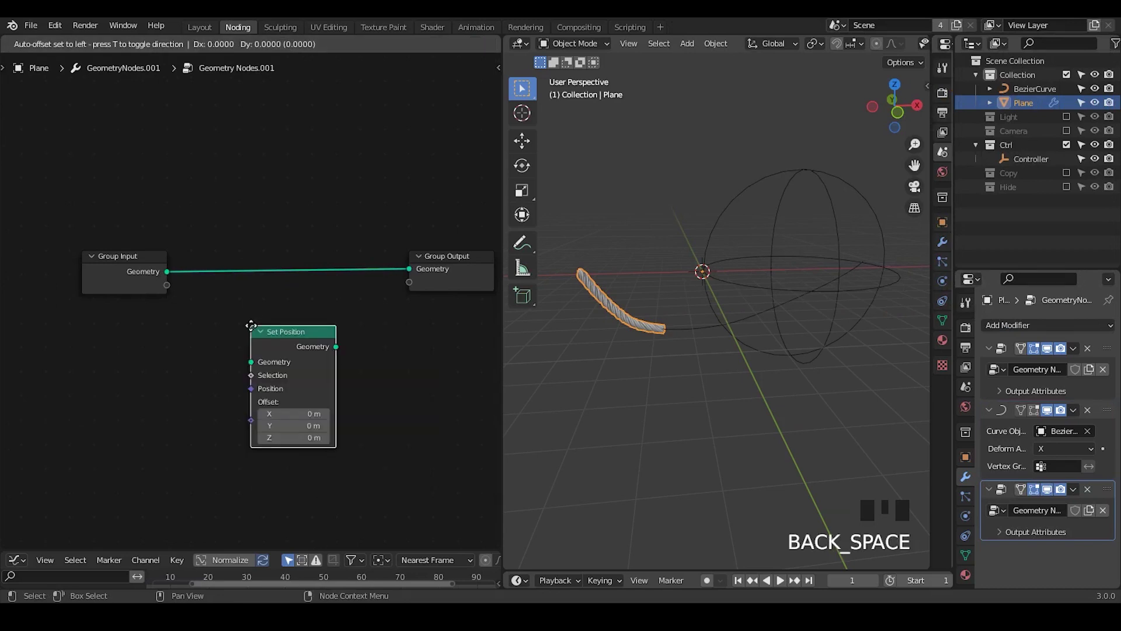
left_click_drag(190, 353, 177, 228)
left_click(177, 228)
Step: Feed a G_Noise 3D group into the Set Position offset and collapse the modifier settings
key("ctrl+a")
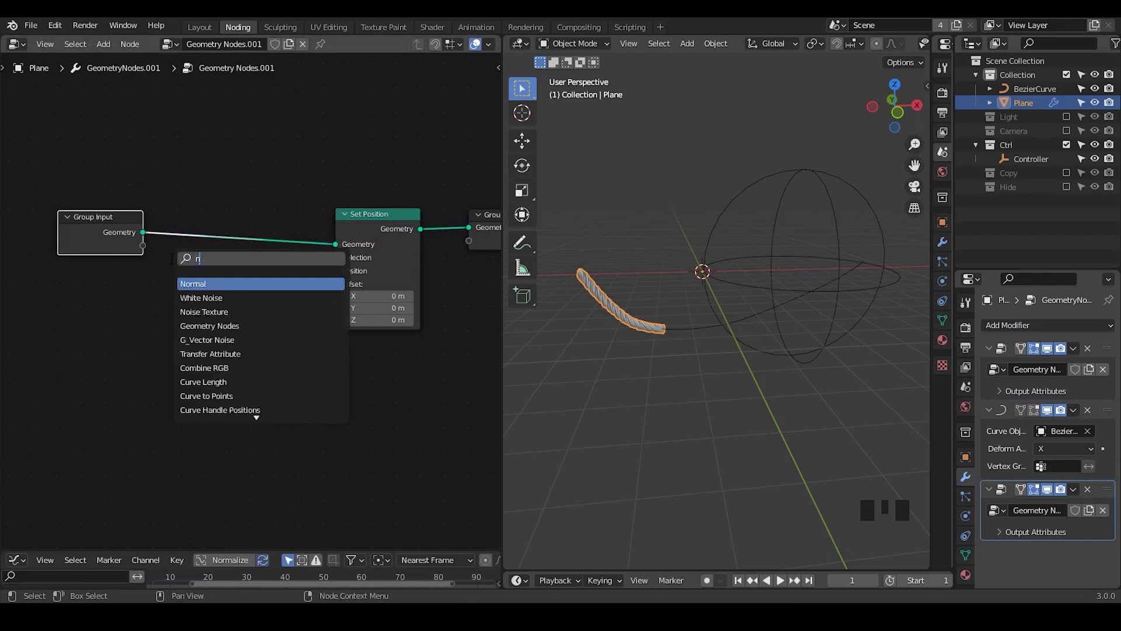
key("Down")
key("Down")
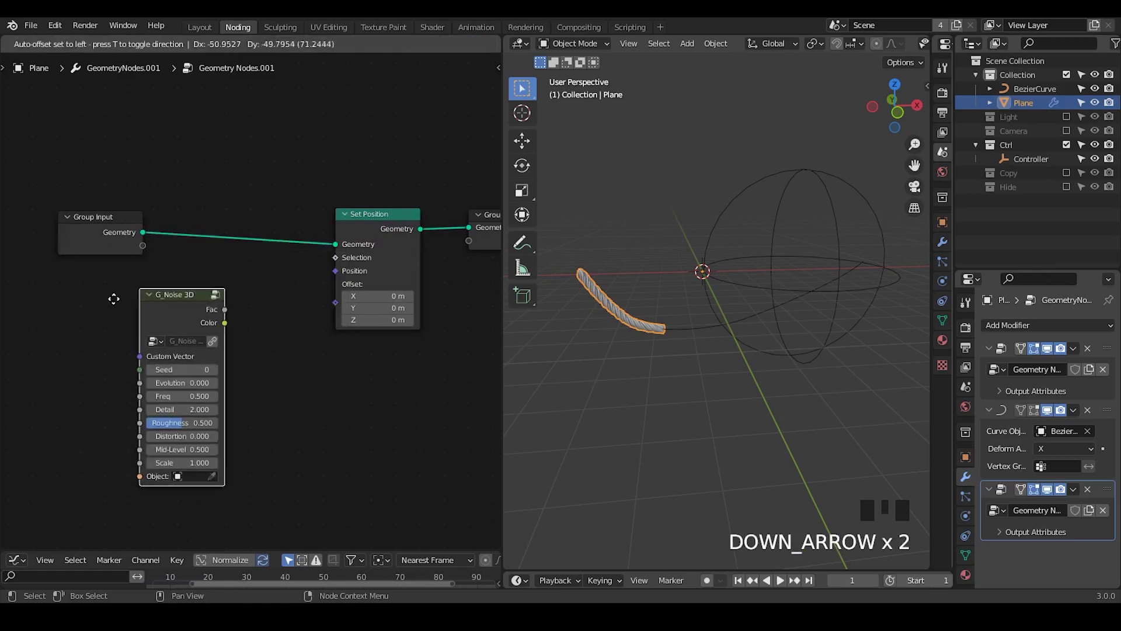
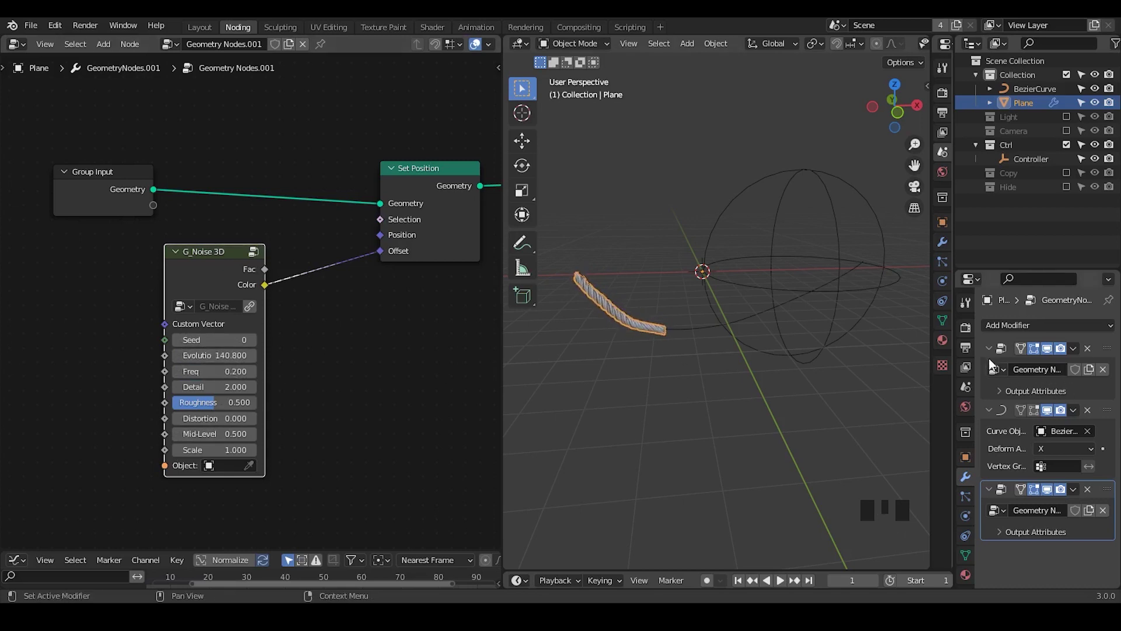
left_click_drag(995, 355, 1111, 356)
middle_click(277, 242)
Step: Move the Controller back to X 2.60 so the rope spans the whole curve, then show the noise tree
key("ctrl+a")
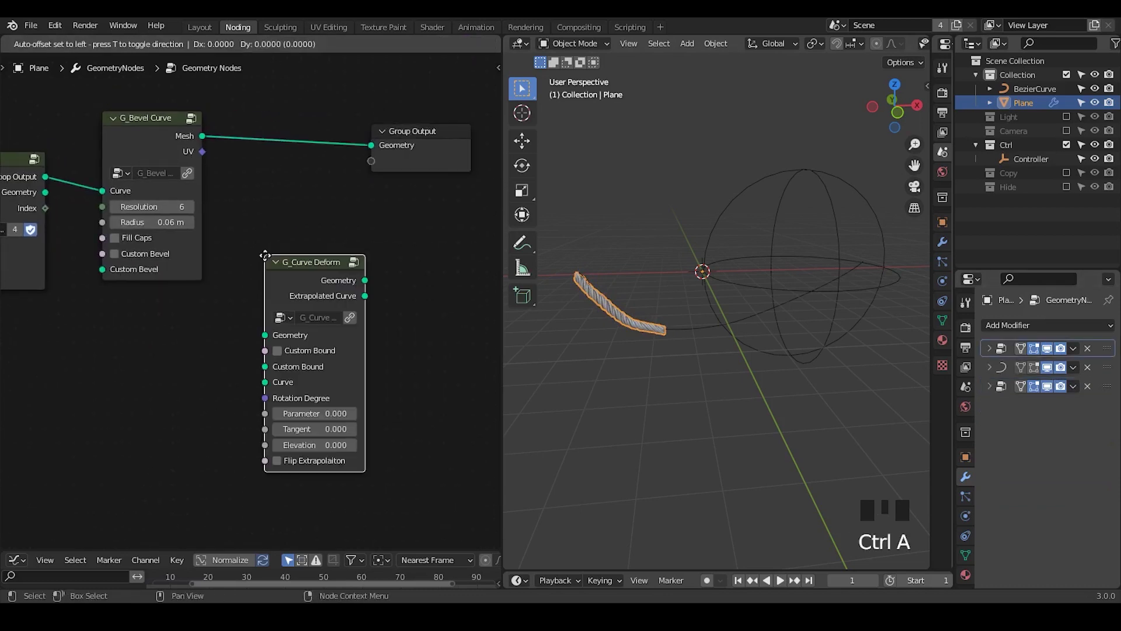
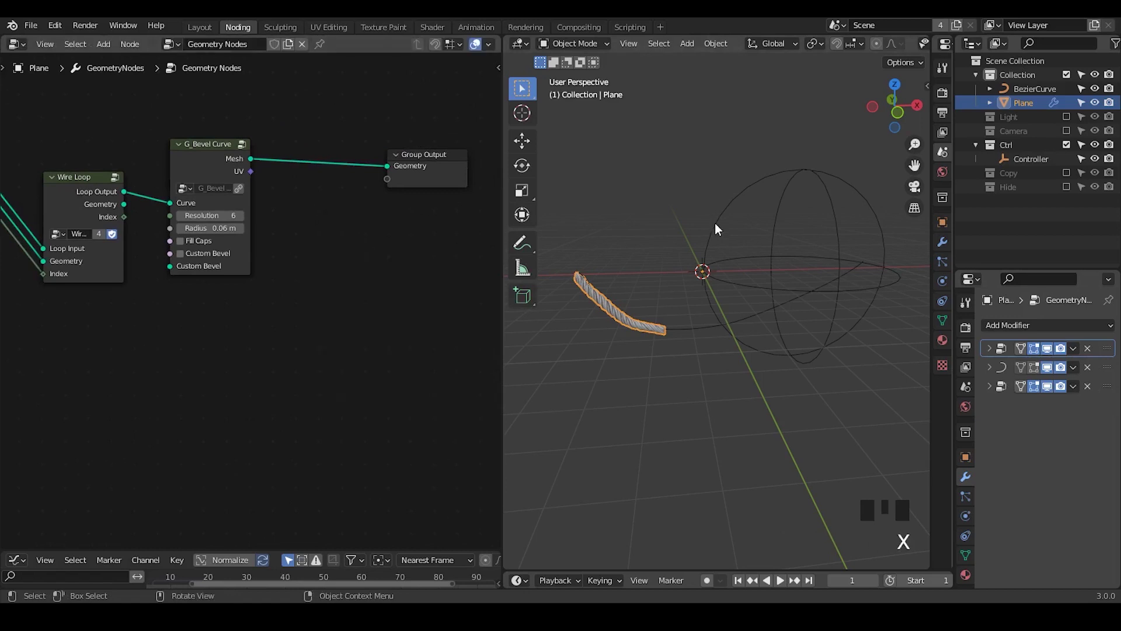
left_click(743, 264)
key("g")
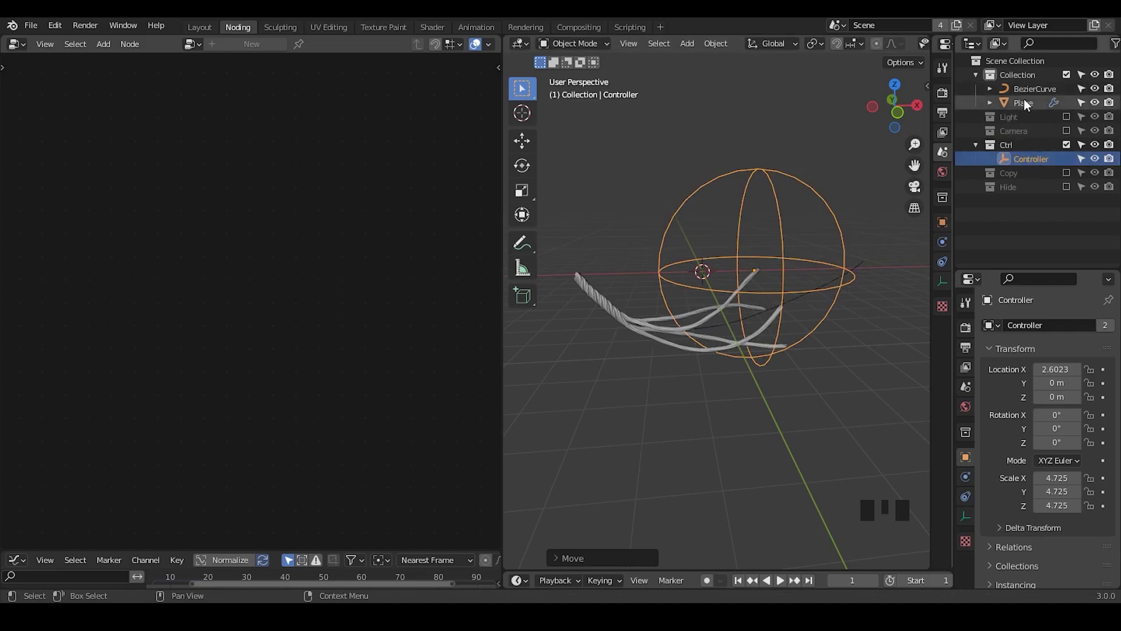
left_click(1025, 96)
left_click(1020, 104)
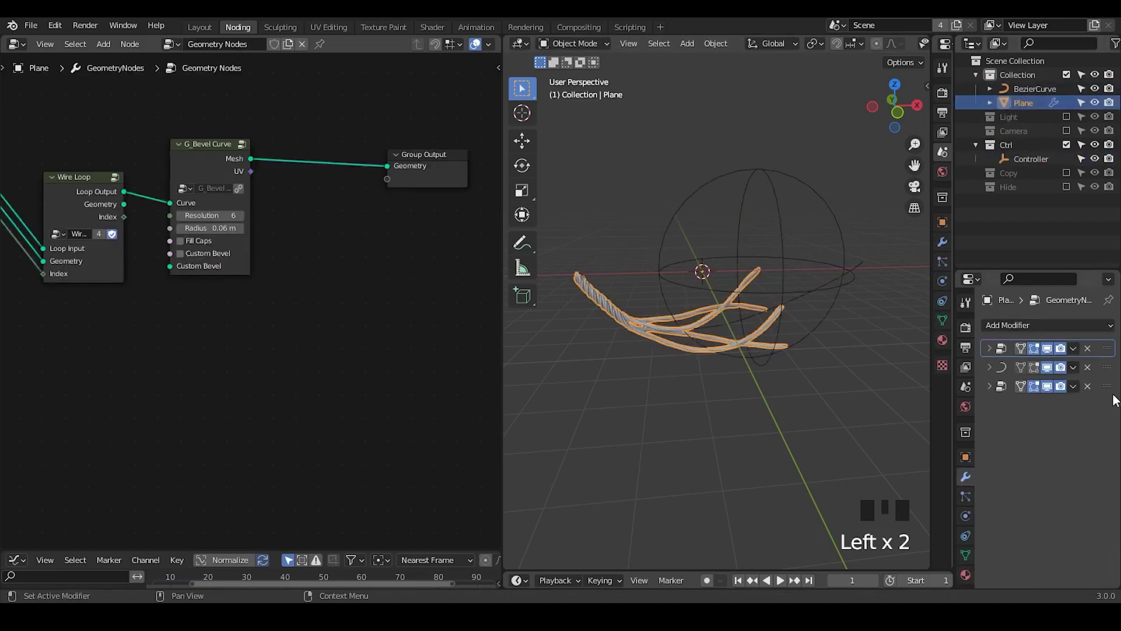
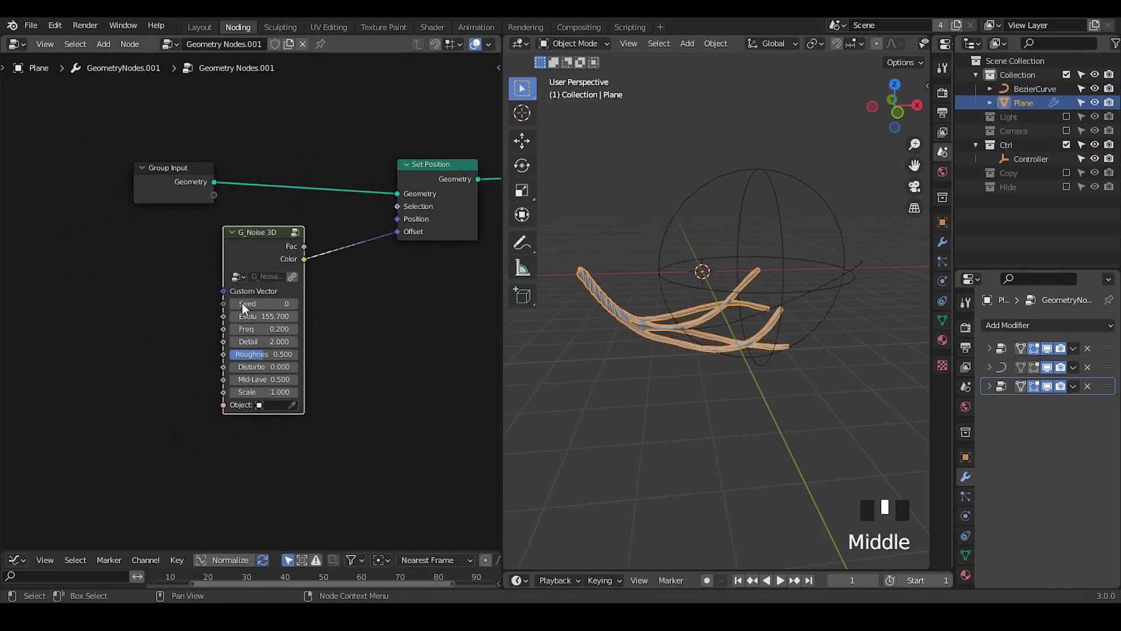
Step: Add Position, G_Translate Position and a vector Add node, wiring the sum into G_Noise 3D Custom Vector
left_click_drag(219, 298, 80, 317)
key("ctrl+a")
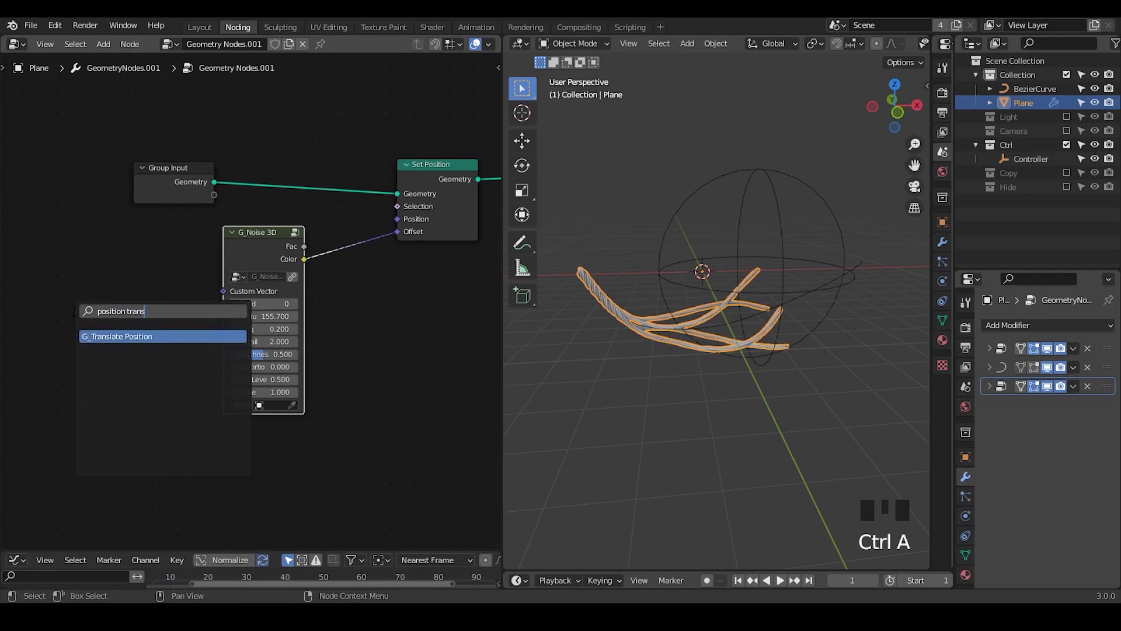
left_click_drag(161, 240, 122, 298)
key("ctrl+a")
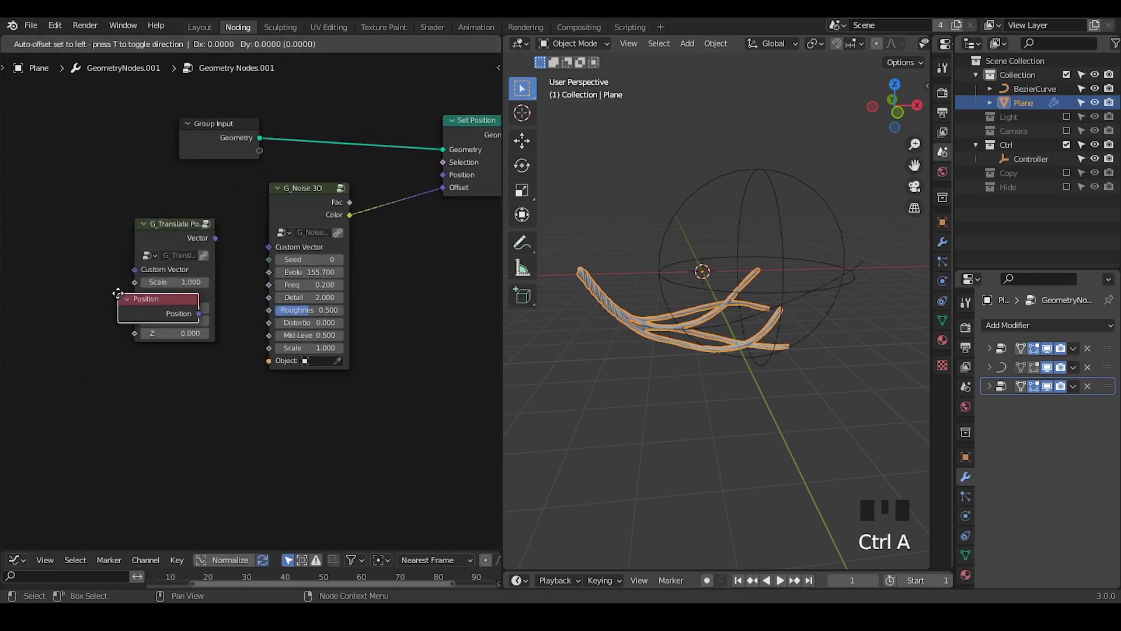
key("ctrl+a")
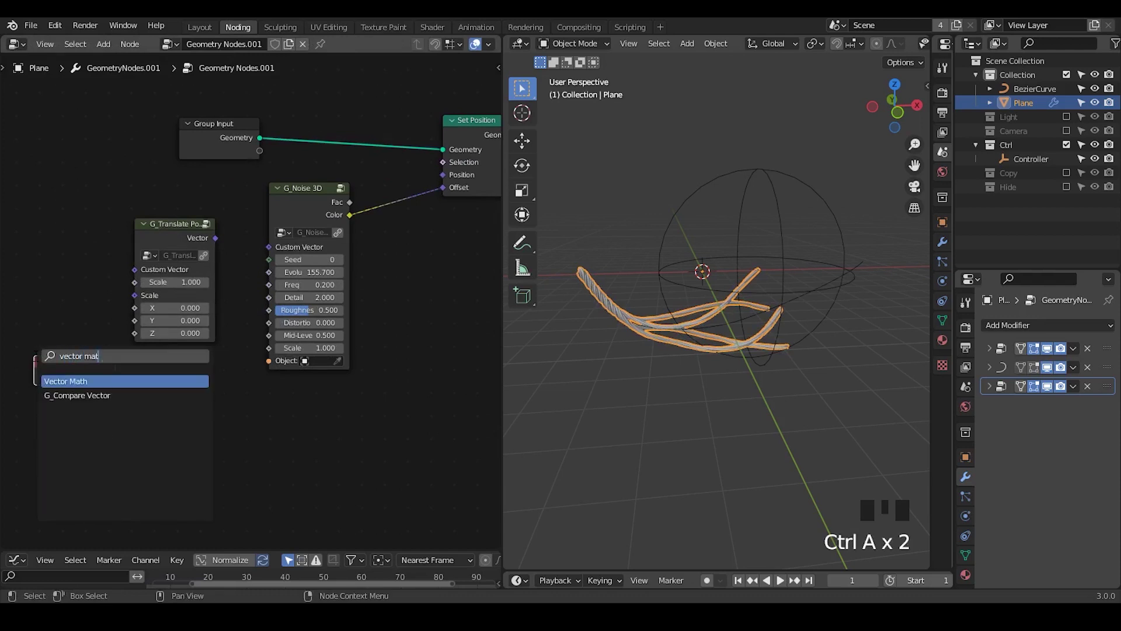
left_click_drag(121, 389, 245, 314)
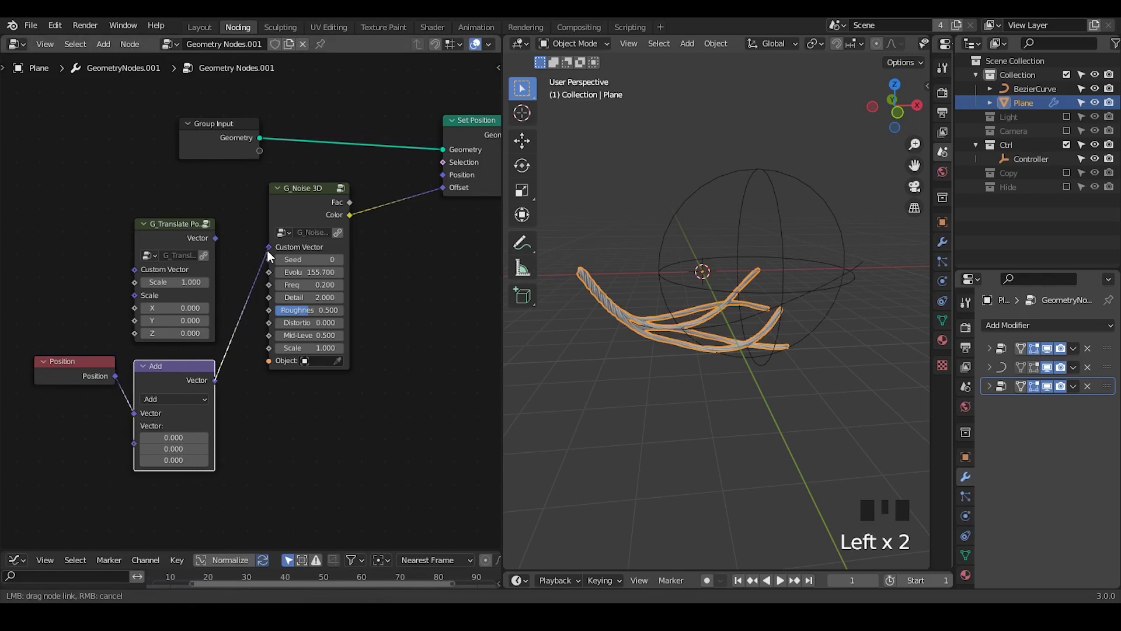
Step: Delete the G_Translate Position node and rewire so the noise color drives the offset directly
left_click(161, 223)
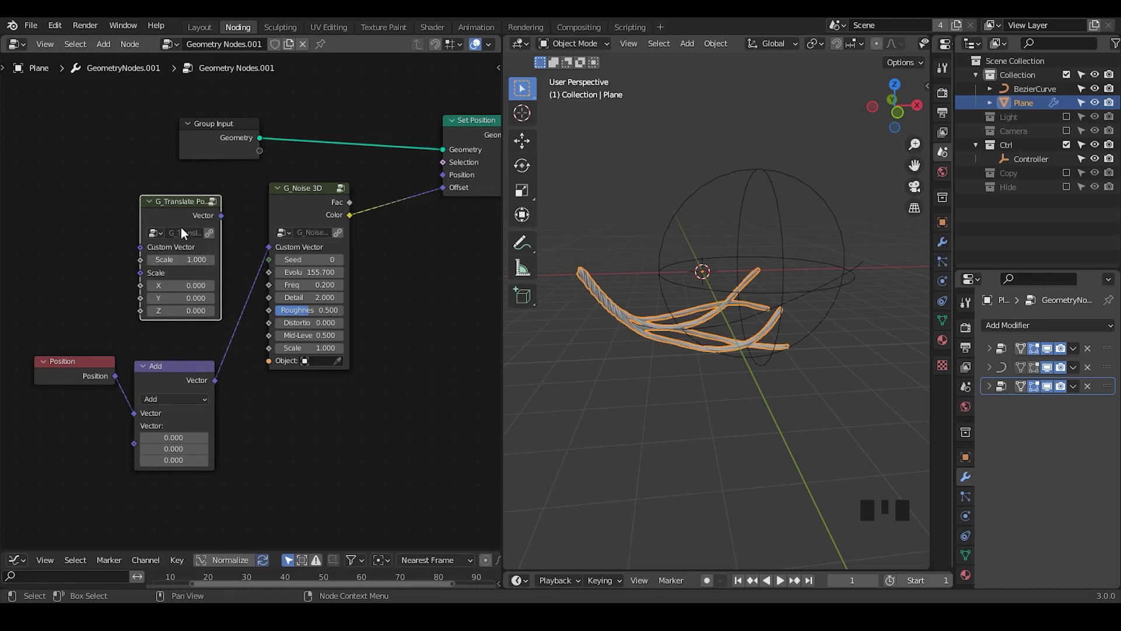
left_click(183, 223)
key("x")
left_click_drag(134, 377, 214, 322)
key("x")
left_click(207, 332)
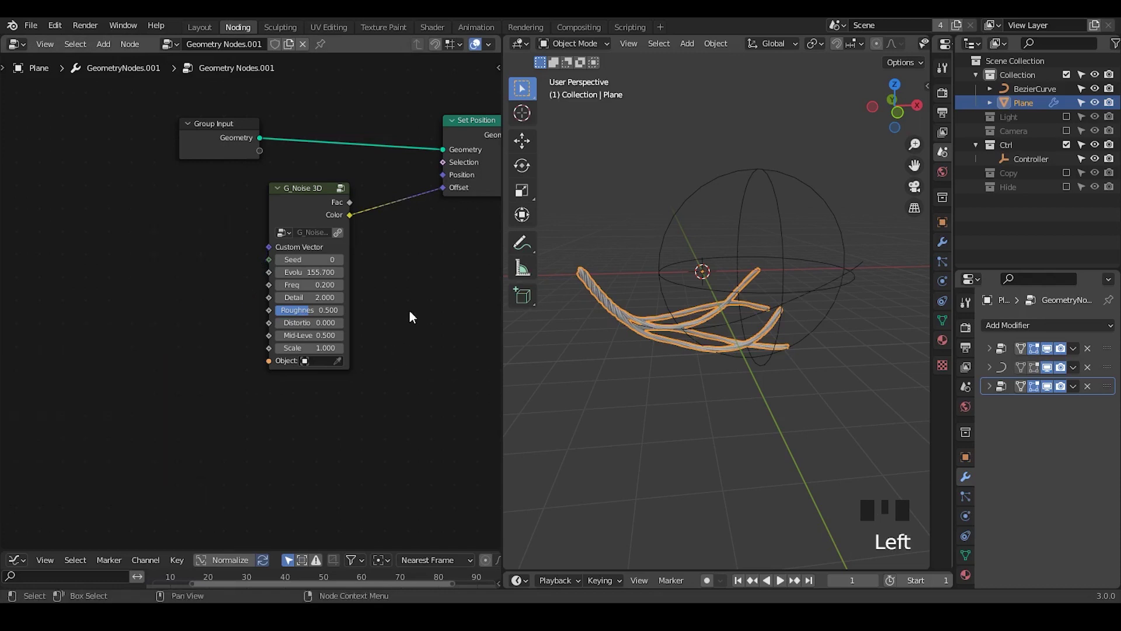